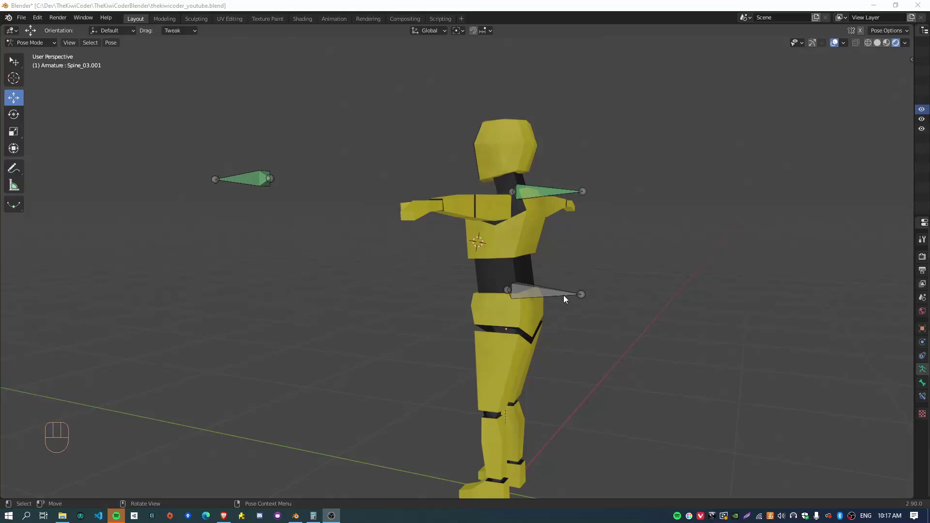
- Select the Hips.001 target bone and test-rotate it around the global Y axis
drag(524, 324, 570, 326)
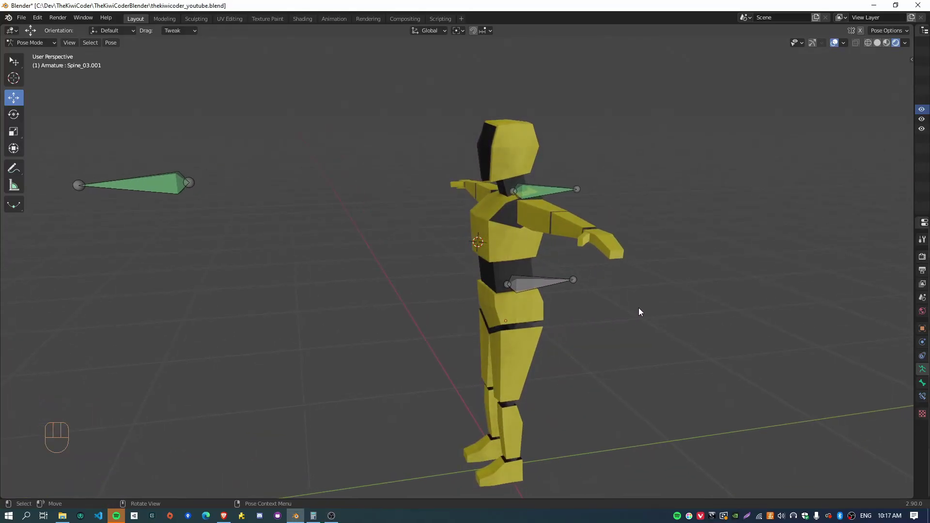
click(540, 286)
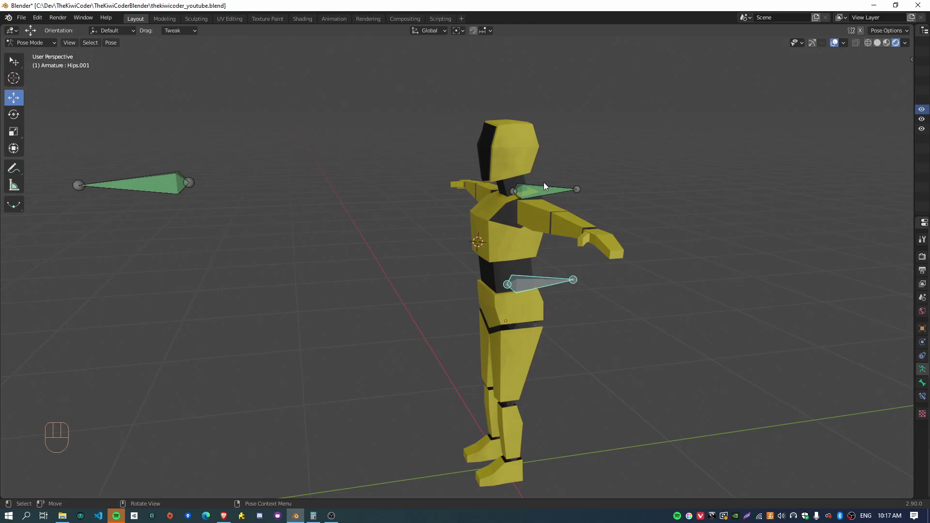
drag(565, 338, 551, 316)
drag(408, 337, 446, 328)
key(r)
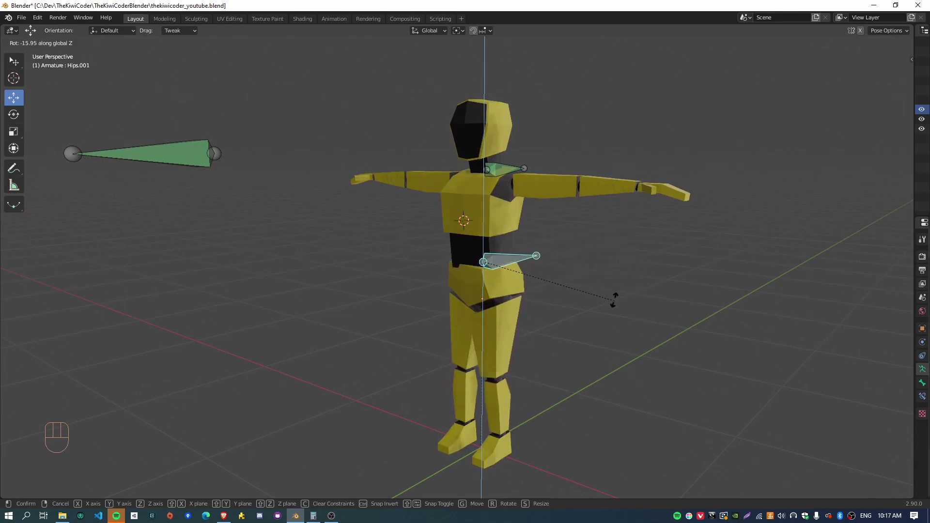
key(r)
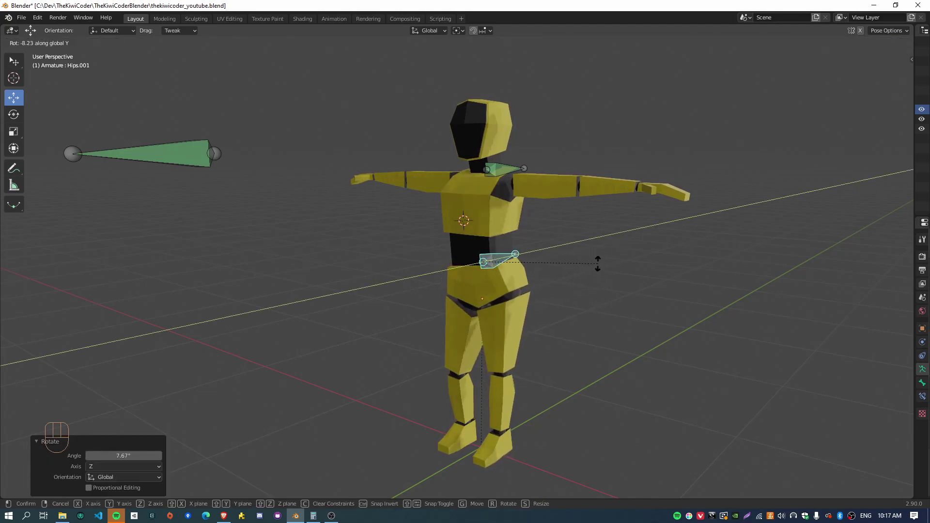
key(r)
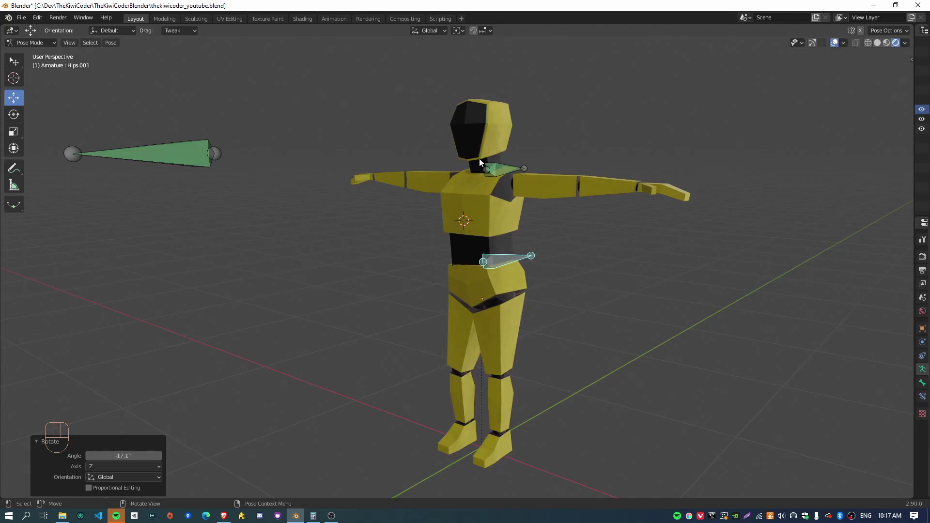
- Twist the Spine_03.001 chest bone around the vertical axis from a front view
drag(542, 269, 579, 252)
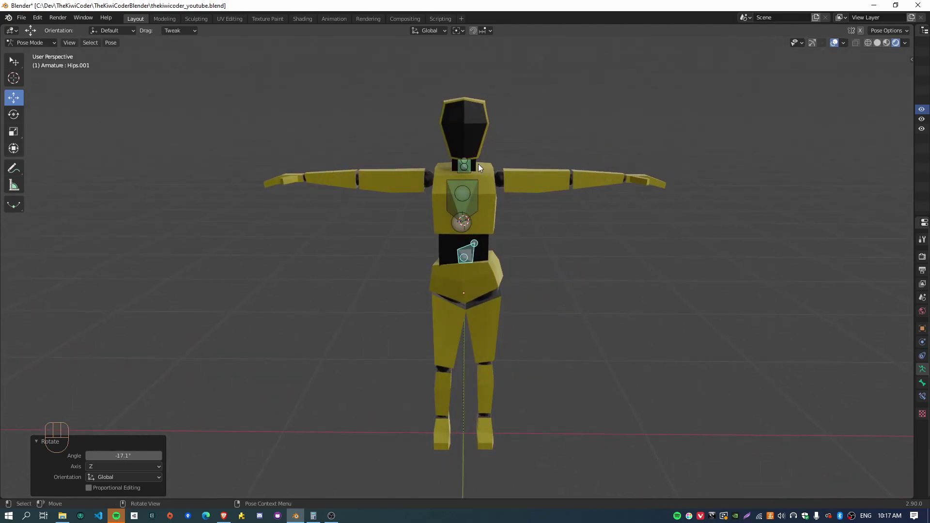
drag(632, 216, 540, 194)
drag(497, 214, 485, 245)
key(r)
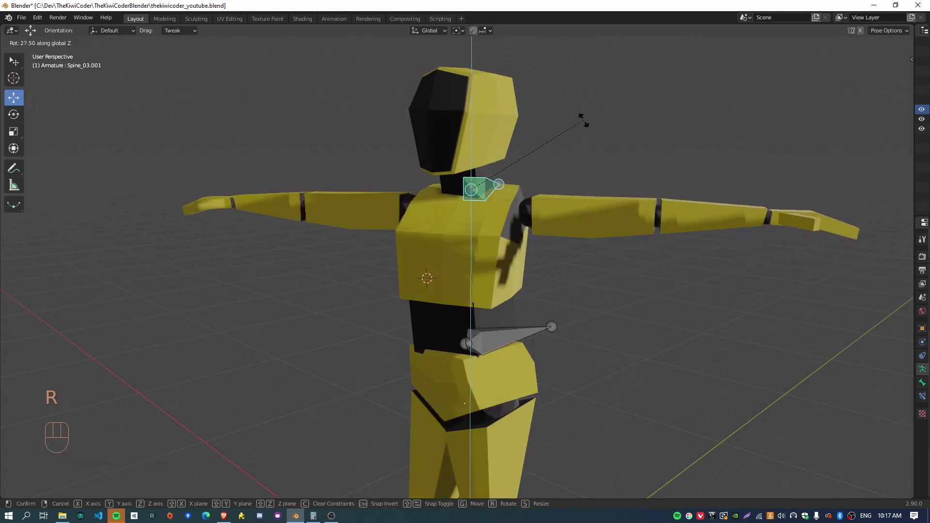
drag(449, 258, 501, 257)
scroll(down, 3)
drag(665, 294, 658, 275)
scroll(down, 3)
key(r)
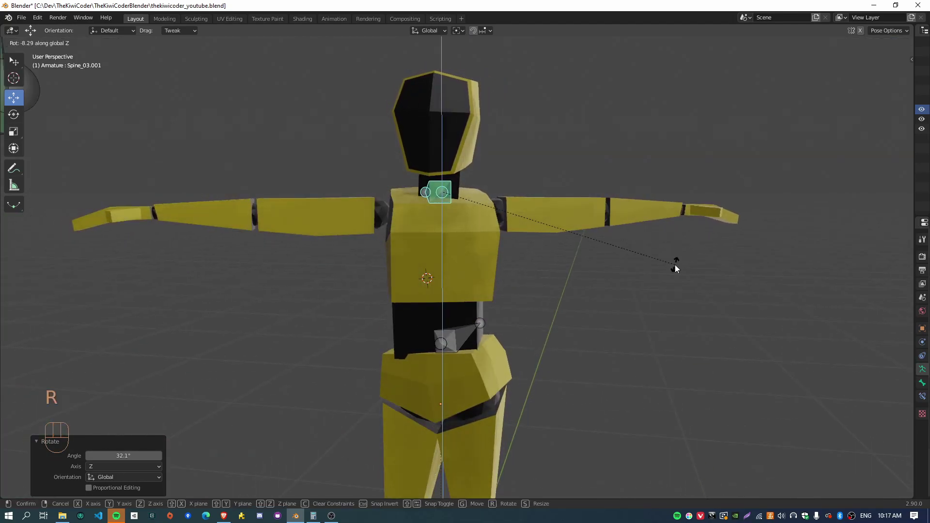
- Select Hips.001 and twist the hips around the vertical axis as a test
click(474, 333)
key(alt+r)
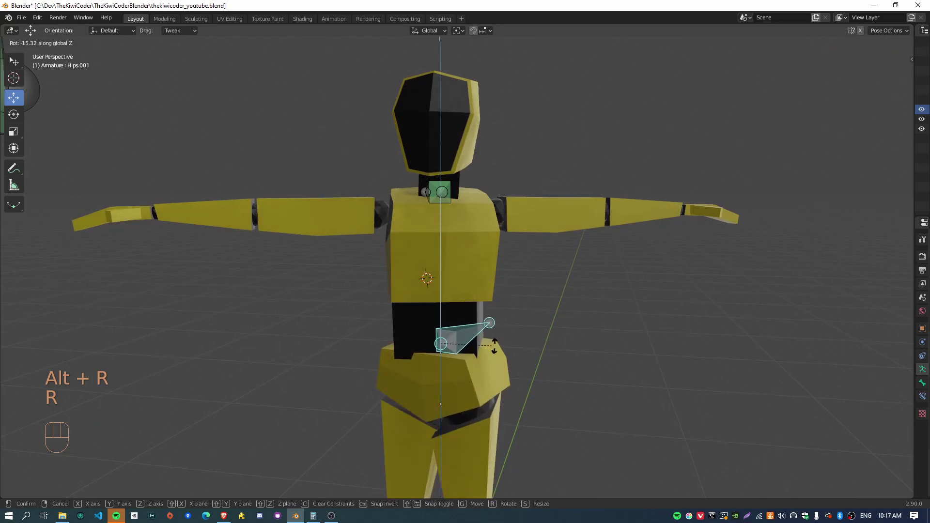
drag(564, 365, 515, 331)
scroll(down, 3)
click(480, 176)
- Clear the test rotation and check the rig from above and behind
drag(548, 287, 559, 276)
drag(426, 301, 449, 287)
drag(587, 346, 542, 299)
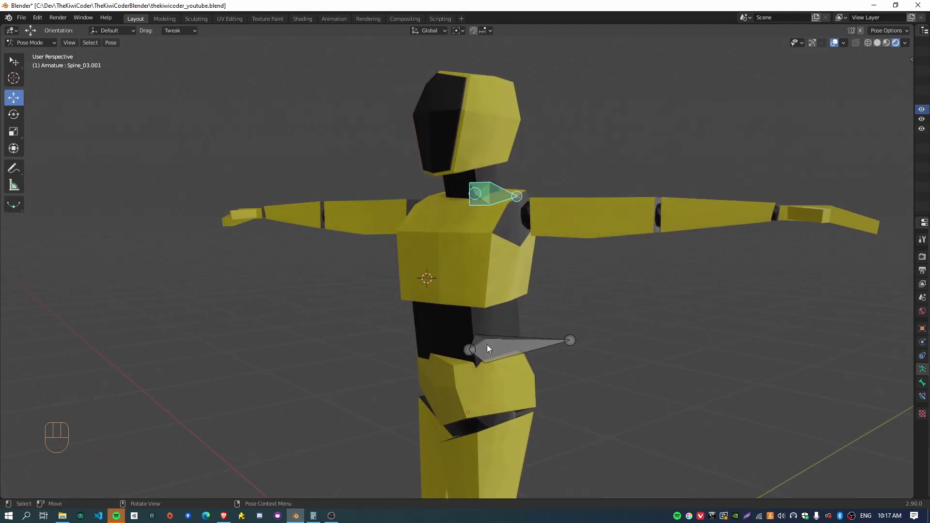
middle_click(477, 401)
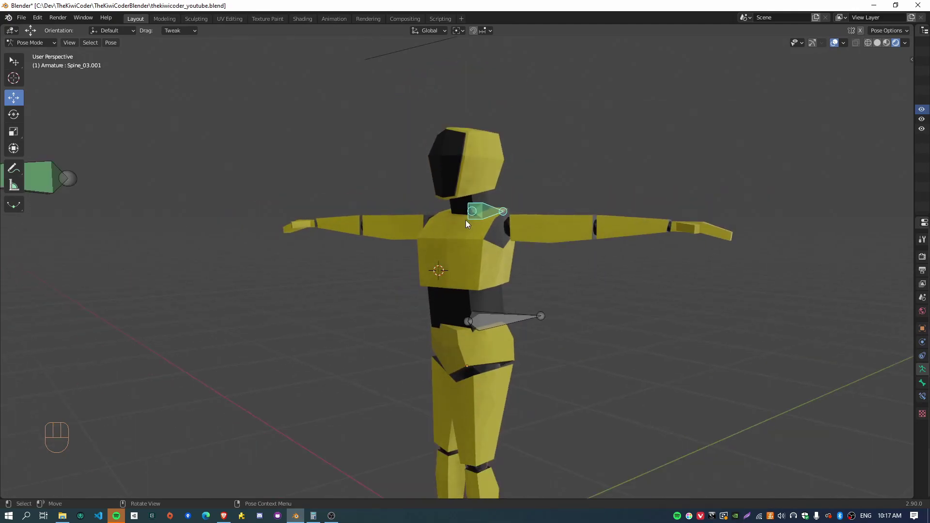
drag(537, 304, 519, 317)
click(518, 316)
key(alt+r)
click(499, 200)
drag(618, 251, 529, 265)
key(r)
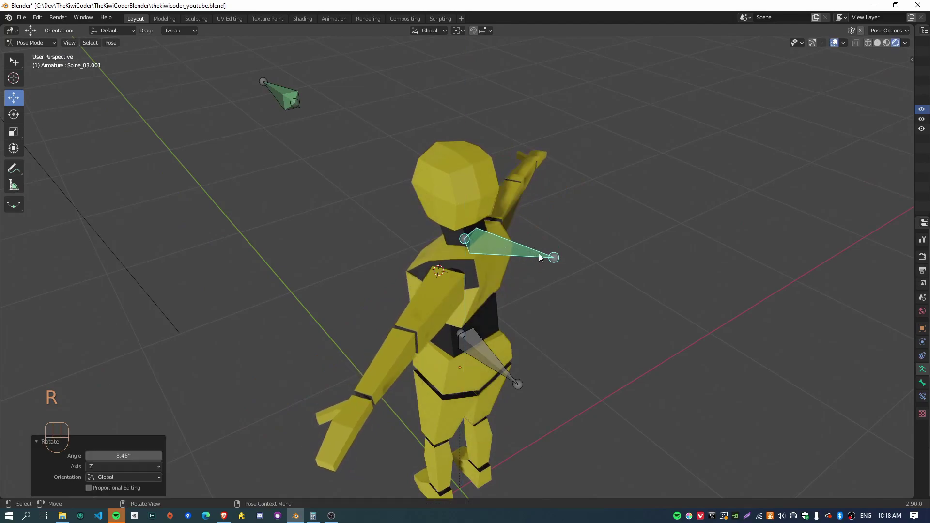
drag(615, 269, 563, 255)
- Move the Neck.001 head target to a couple of positions to see the head follow
click(443, 146)
key(g)
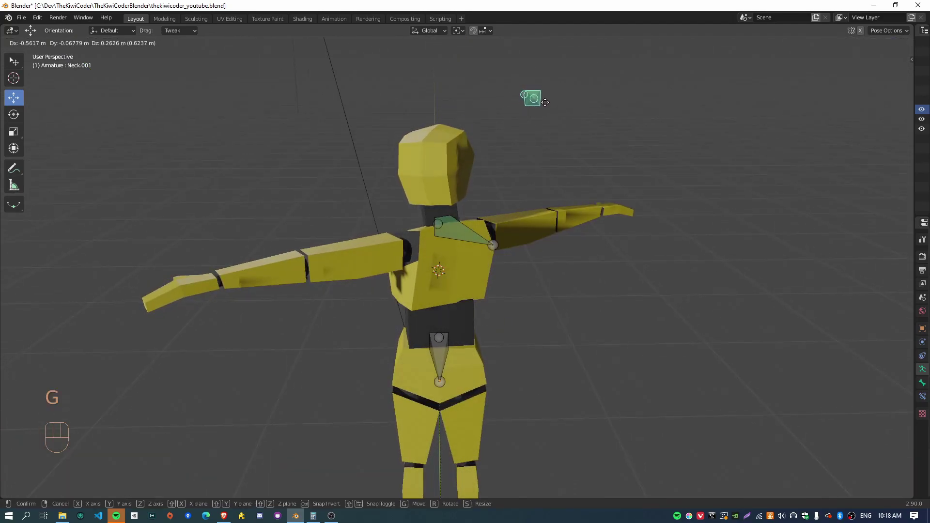
click(470, 246)
key(r)
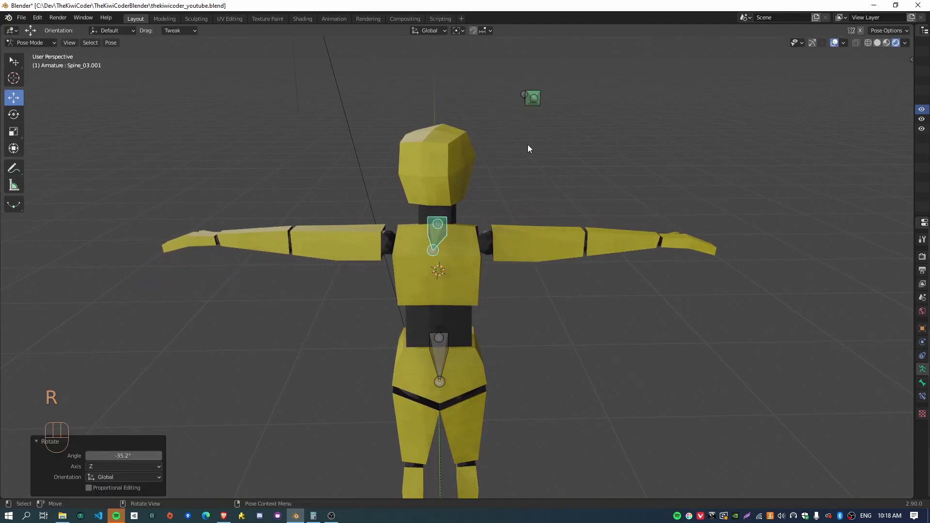
click(535, 98)
key(g)
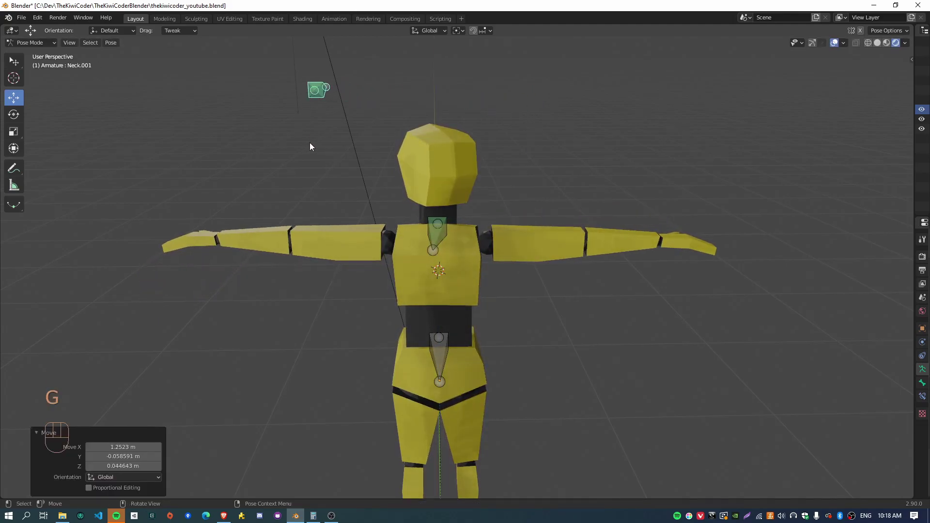
click(442, 243)
- Raise the head target above the head, then clear location and rotation on all bones
key(r)
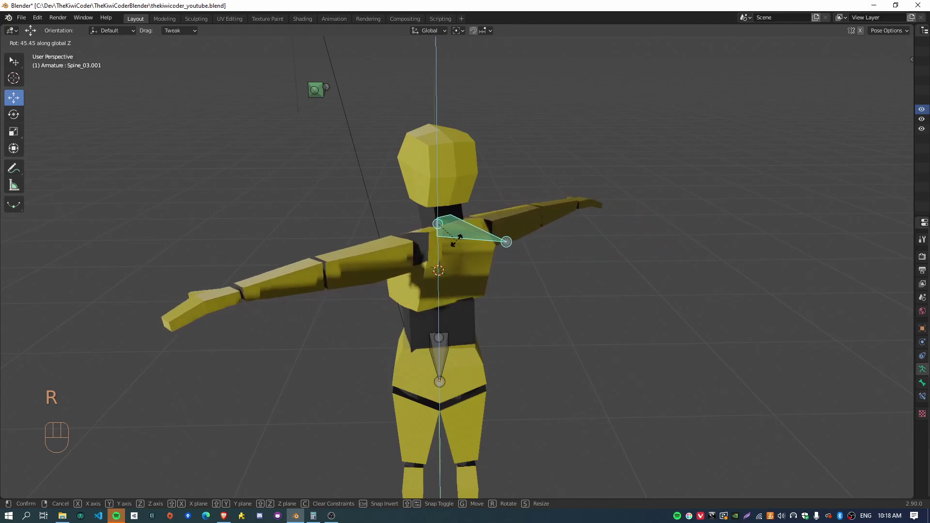
key(g)
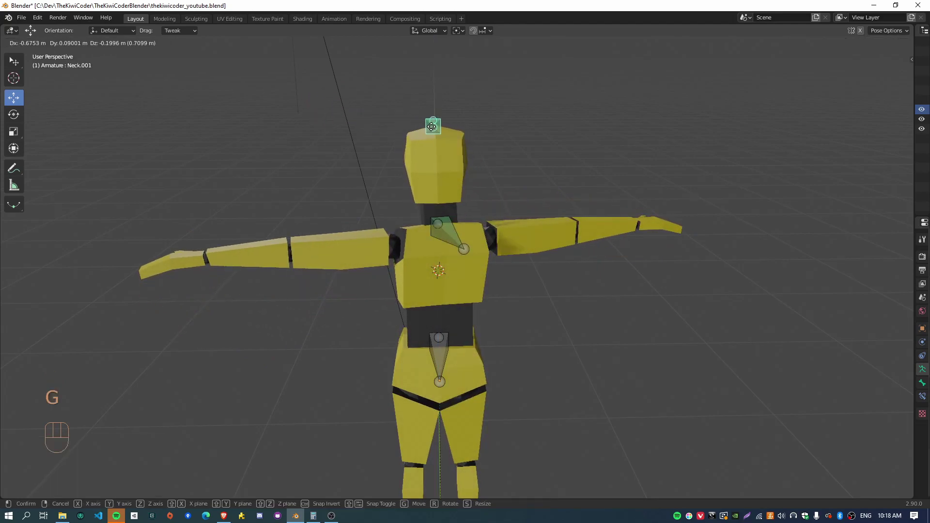
drag(383, 170, 491, 189)
key(a)
key(alt+g)
key(alt+r)
- Try a forward bend of spine and neck in side view, then reset the pose upright
drag(572, 350, 563, 251)
drag(604, 312, 592, 277)
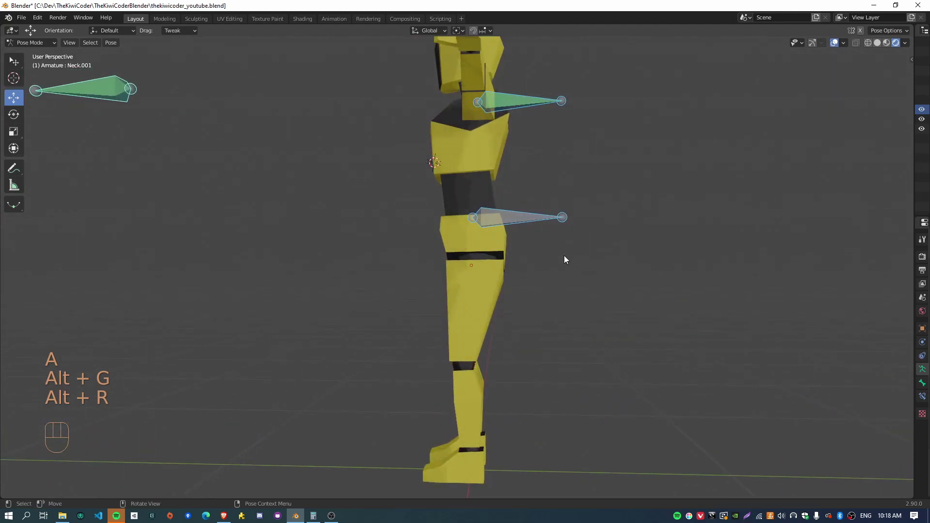
drag(457, 168, 477, 210)
key(g)
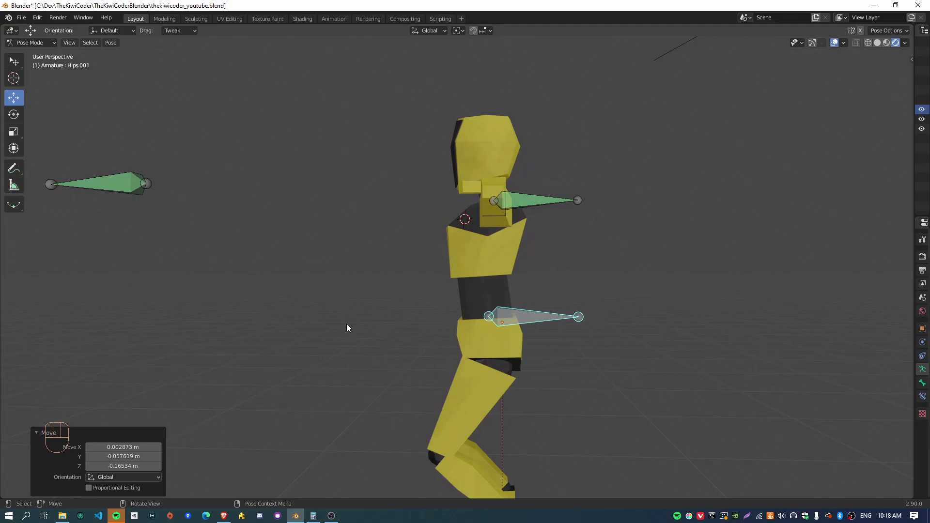
drag(330, 327, 431, 335)
drag(597, 345, 578, 344)
key(a)
key(alt+g)
key(alt+r)
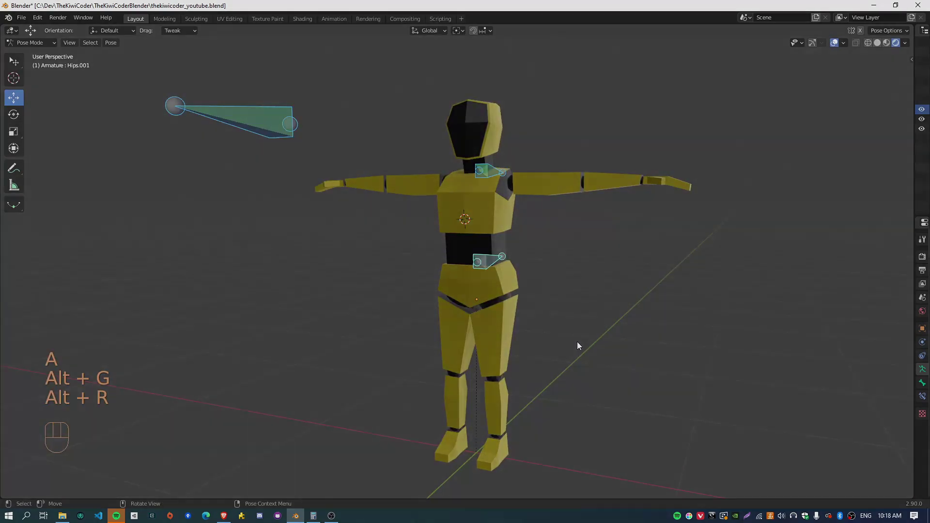
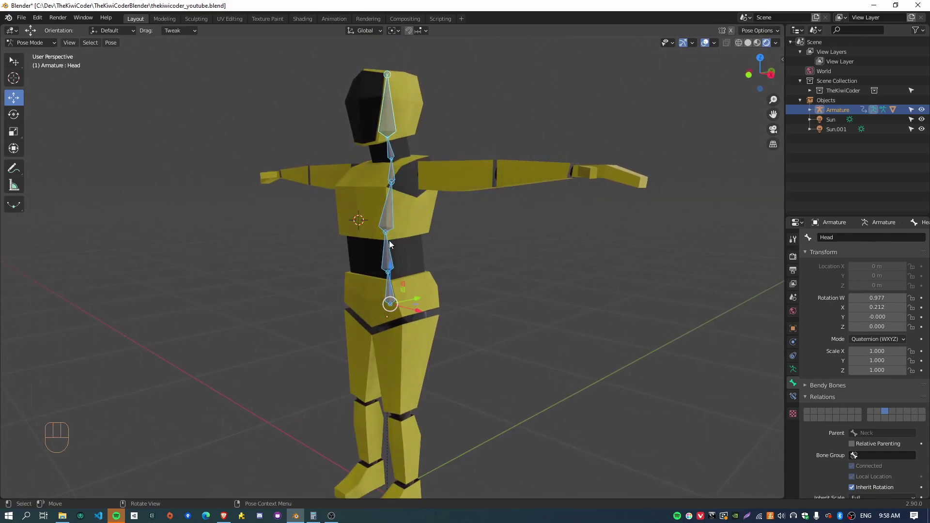
- Select the Hips bone of the single-chain armature in Pose Mode
drag(419, 351, 433, 373)
click(405, 380)
drag(325, 362, 348, 366)
drag(521, 408, 497, 349)
middle_click(451, 375)
click(374, 261)
drag(462, 343, 495, 370)
drag(445, 377, 453, 419)
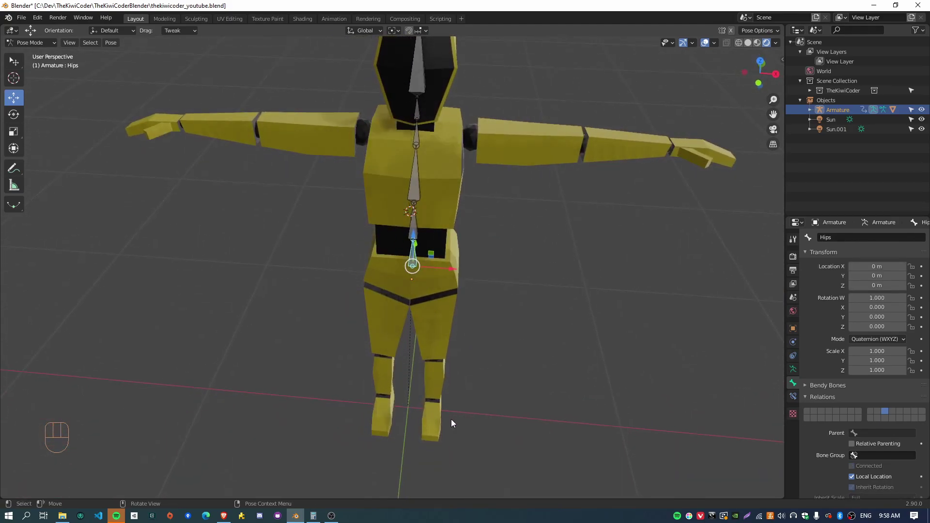
- From the front, rotate the Hips slightly around global Z so the upper body leans
drag(506, 432, 460, 378)
drag(503, 372, 424, 345)
drag(418, 395, 467, 344)
drag(403, 313, 378, 358)
drag(356, 322, 434, 323)
key(r)
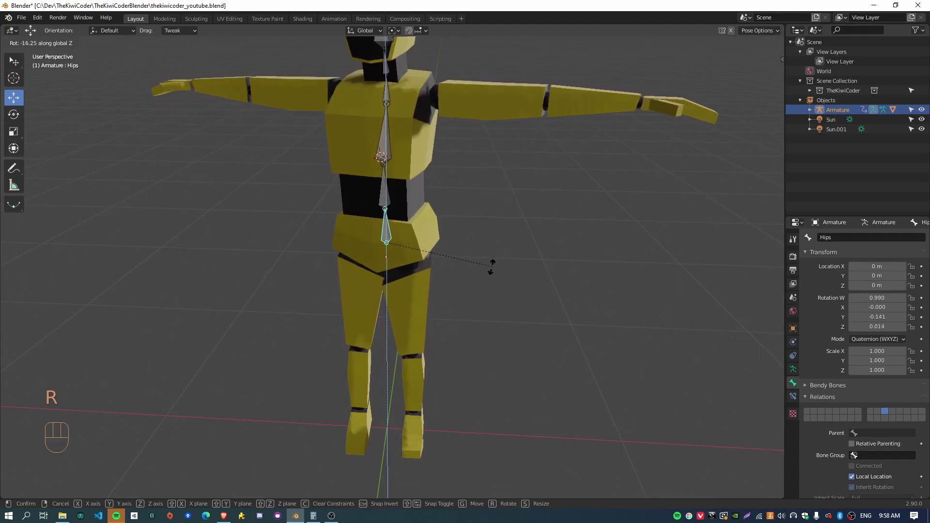
drag(480, 281, 484, 398)
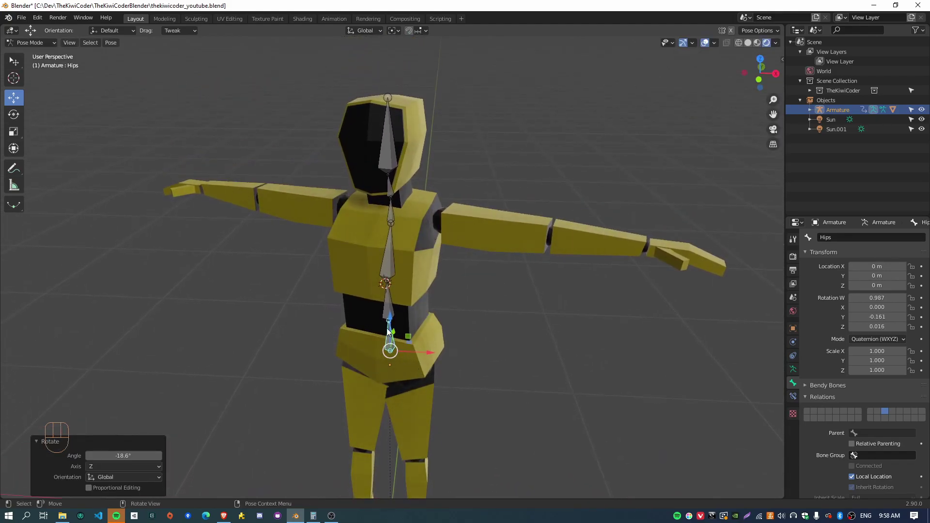
key(r)
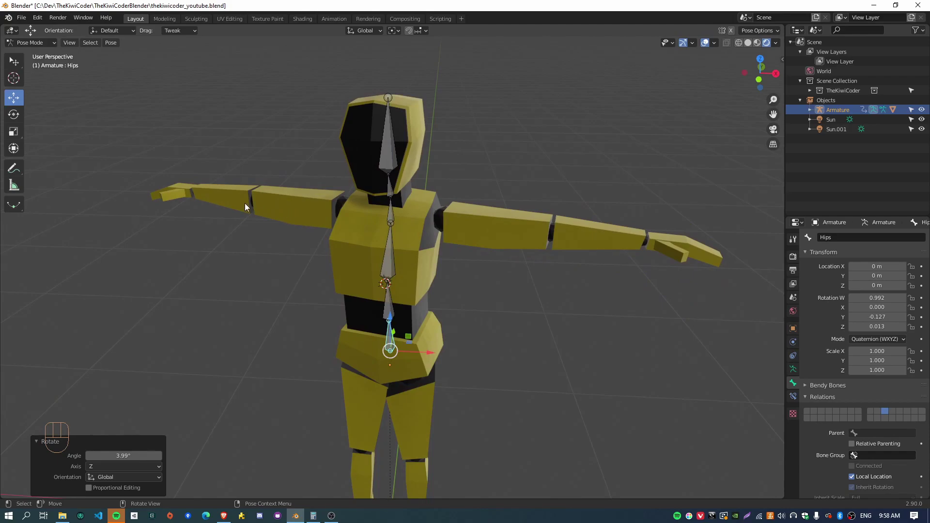
- Orbit around the torso to inspect how the whole chain leans with the hips
drag(262, 264, 347, 251)
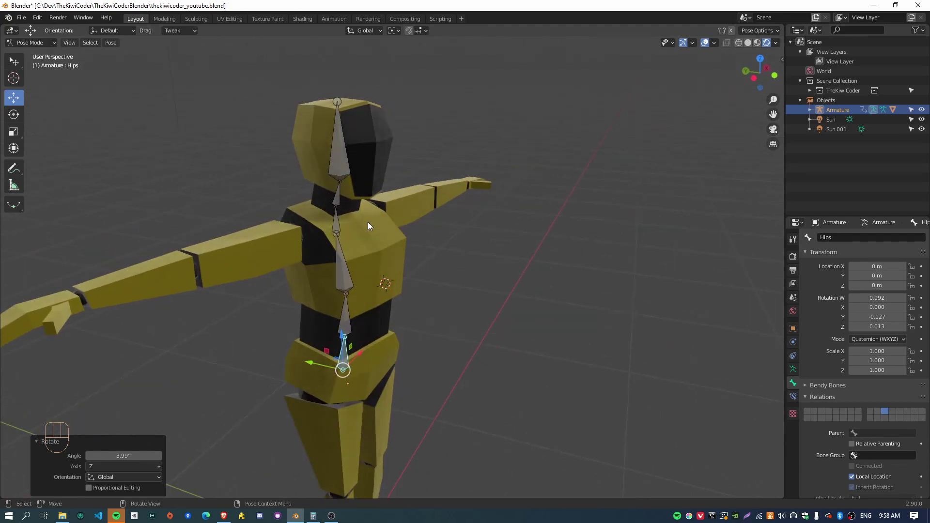
drag(143, 308, 200, 317)
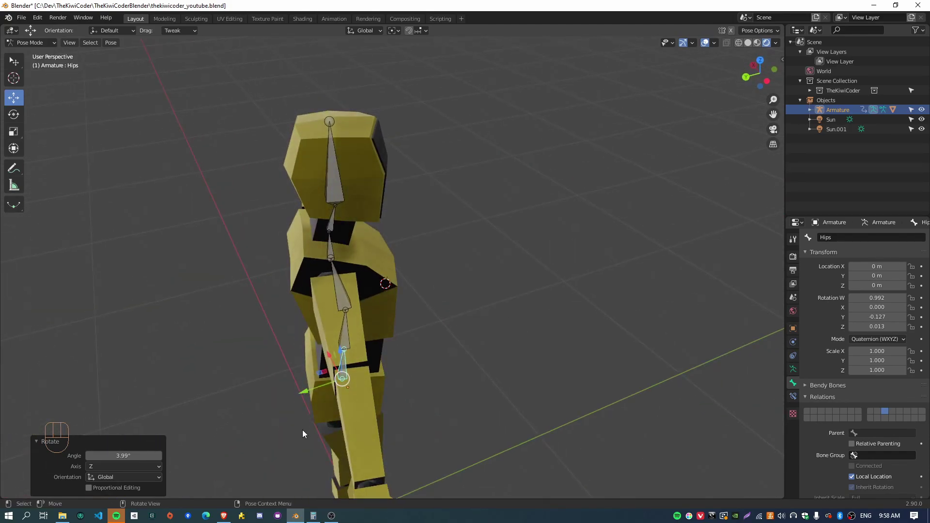
drag(424, 351, 375, 266)
drag(496, 279, 340, 279)
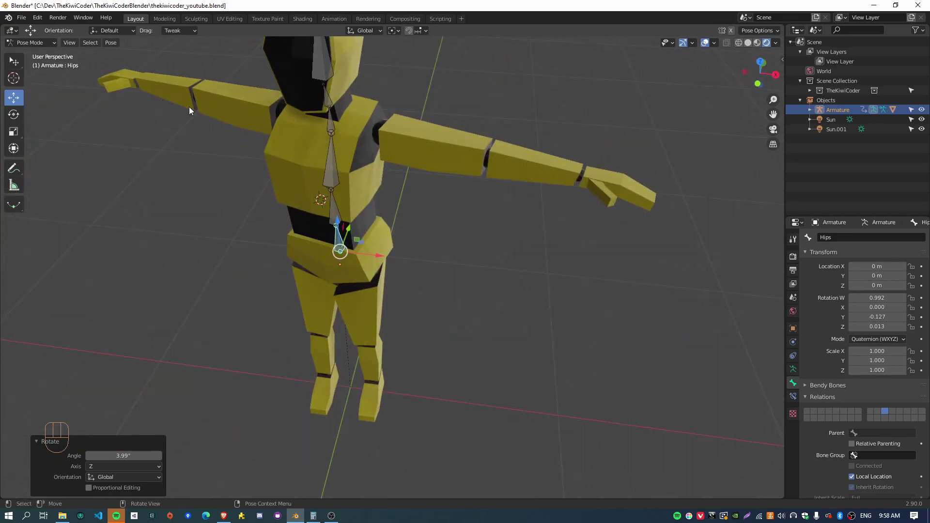
drag(410, 196, 457, 254)
scroll(down, 3)
middle_click(365, 267)
drag(445, 343, 381, 232)
drag(332, 237, 392, 251)
- Return to a front view and select the Spine_03 chest bone
drag(457, 314, 453, 388)
drag(463, 374, 467, 318)
drag(409, 261, 398, 275)
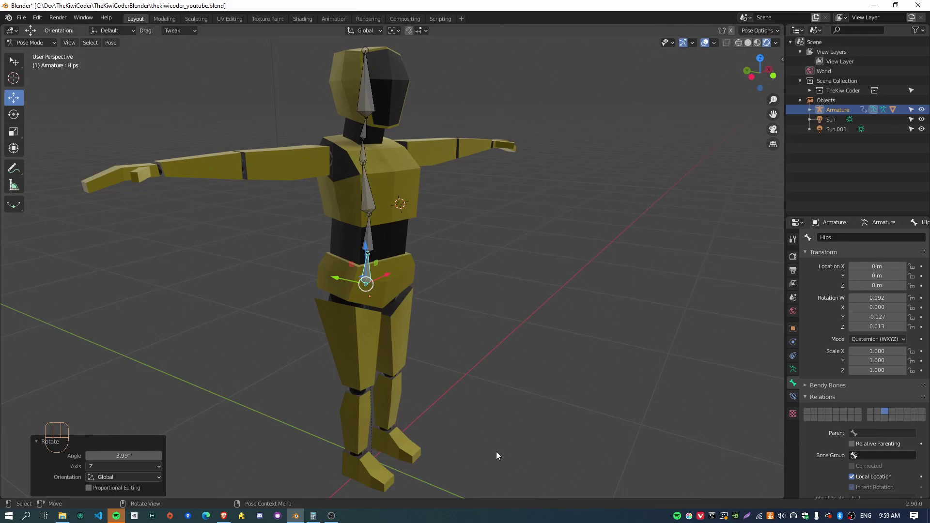
drag(557, 249, 535, 253)
drag(555, 249, 480, 239)
click(412, 143)
- Twist Spine_03 about 47 degrees around the vertical axis, then clear all bone transforms
key(r)
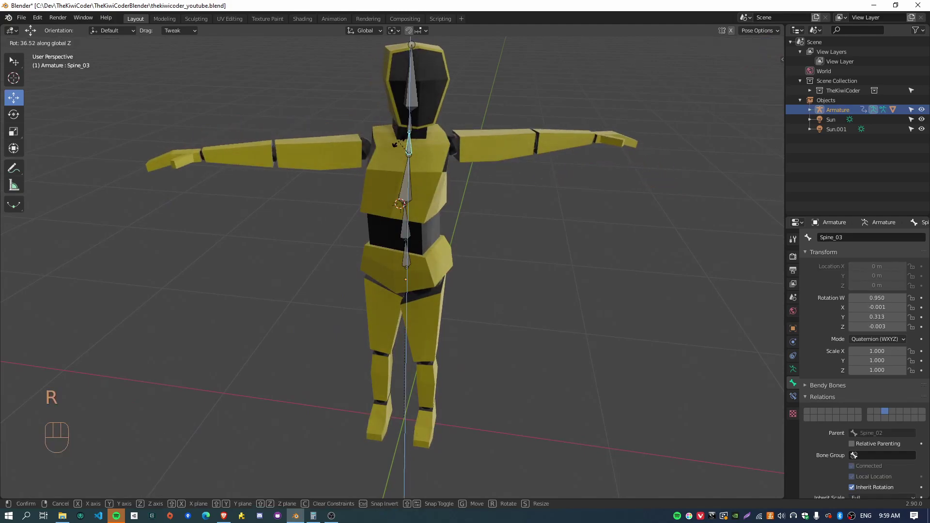
drag(332, 225, 379, 231)
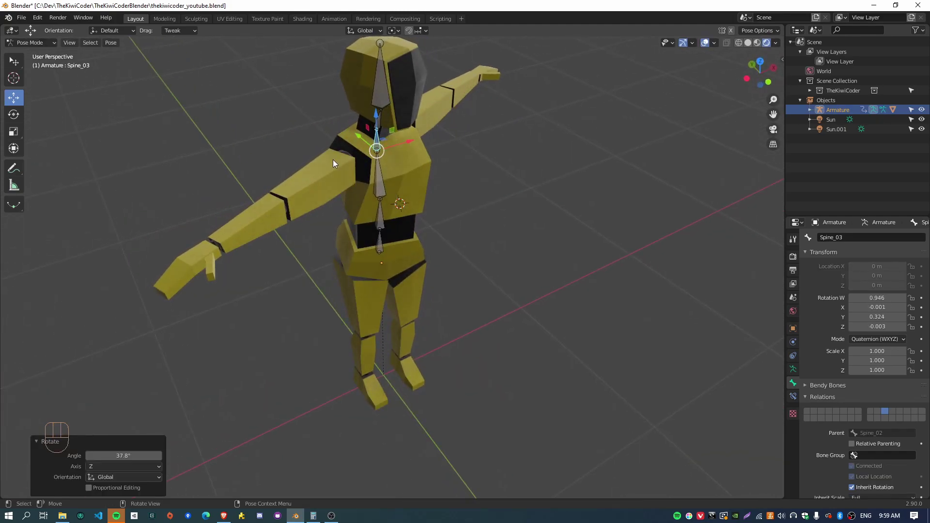
drag(344, 286, 359, 284)
drag(515, 287, 373, 148)
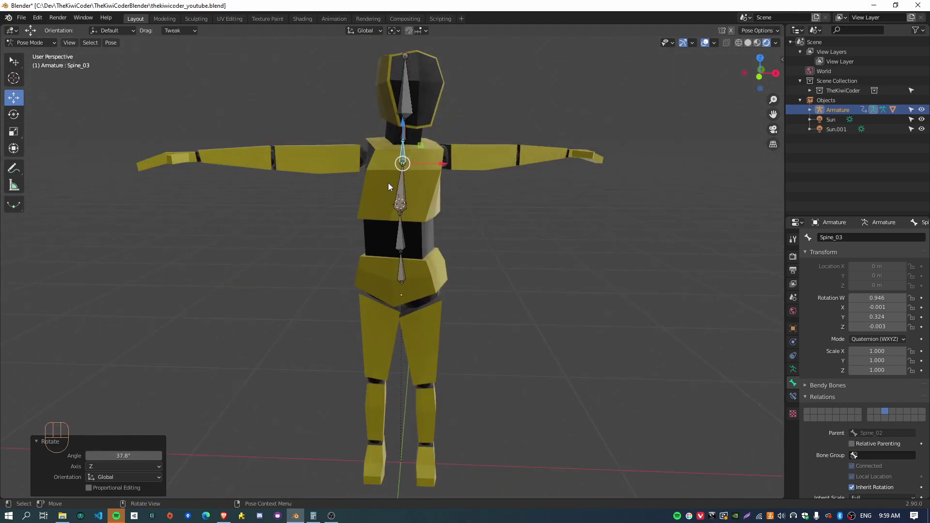
key(a)
key(alt+g)
key(alt+r)
- Select the Hips and twist them around the vertical axis to watch the torso follow
click(464, 205)
drag(539, 242, 508, 247)
click(422, 265)
key(r)
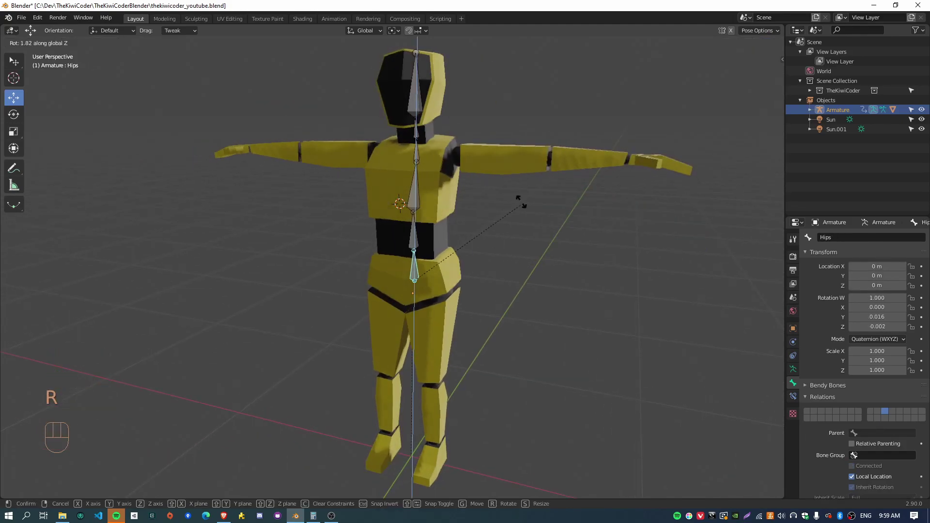
drag(643, 281, 623, 282)
drag(544, 282, 550, 308)
drag(576, 335, 517, 333)
drag(536, 364, 527, 302)
drag(432, 331, 490, 313)
drag(500, 290, 481, 326)
drag(377, 282, 422, 289)
key(r)
- Twist the upper spine, reset the rotations to rest, and view the rig from the right
click(398, 167)
key(r)
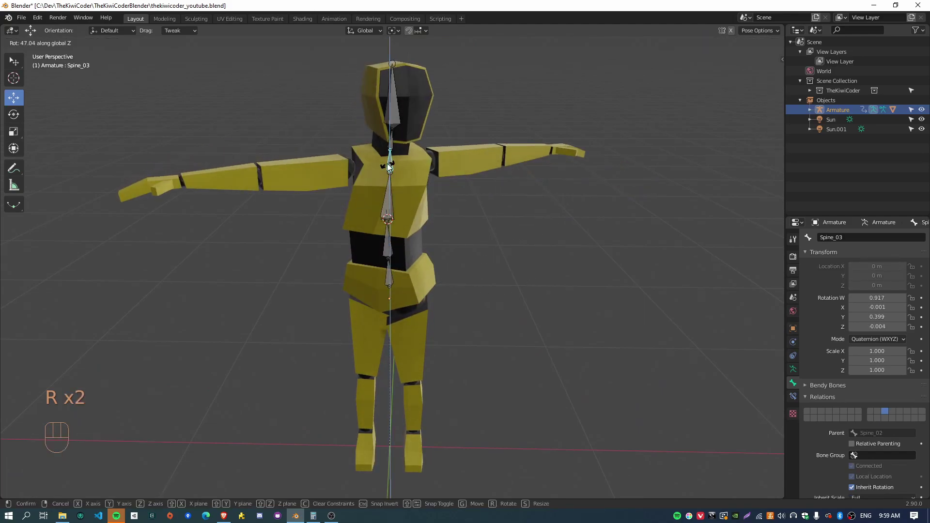
key(a)
key(alt+g)
key(alt+r)
drag(560, 311, 540, 310)
drag(577, 316, 443, 297)
key(KP_3)
click(501, 312)
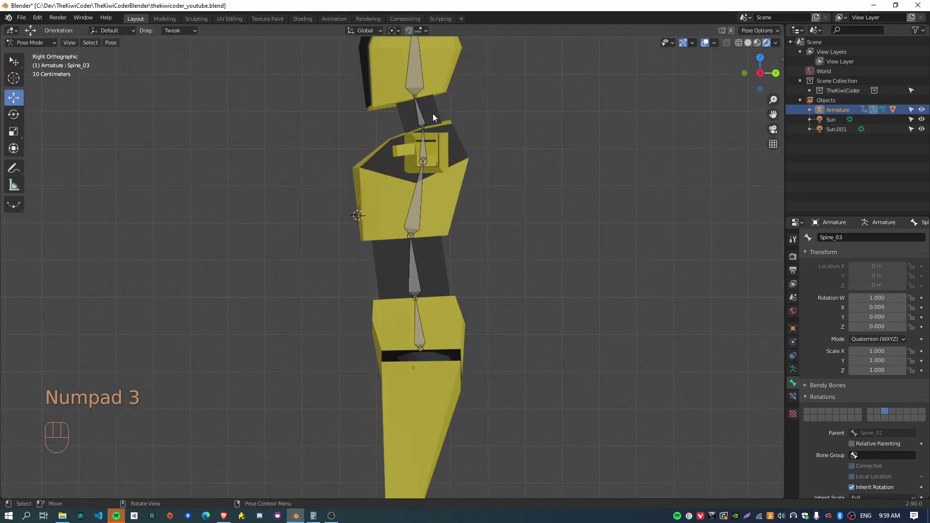
- Select Spine_01 and untick Inherit Rotation in Bone Properties > Relations
drag(524, 254, 492, 266)
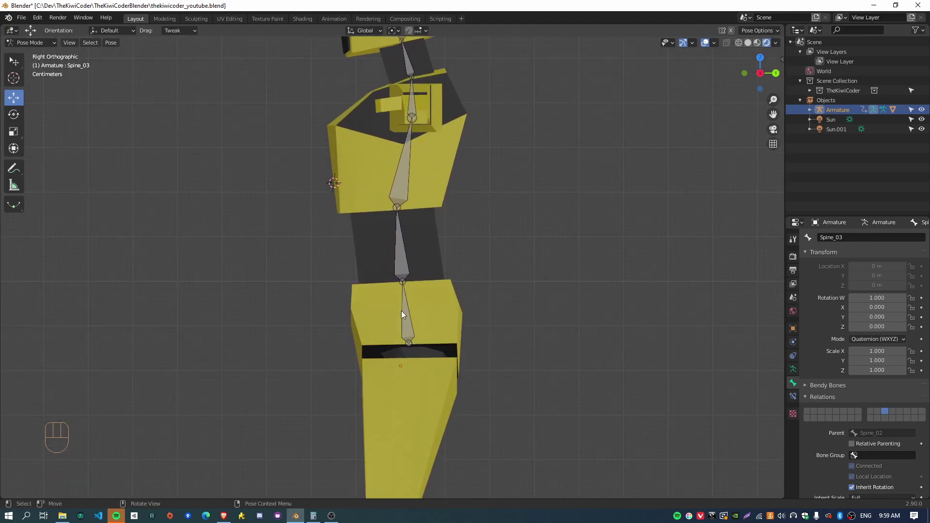
click(403, 310)
click(410, 254)
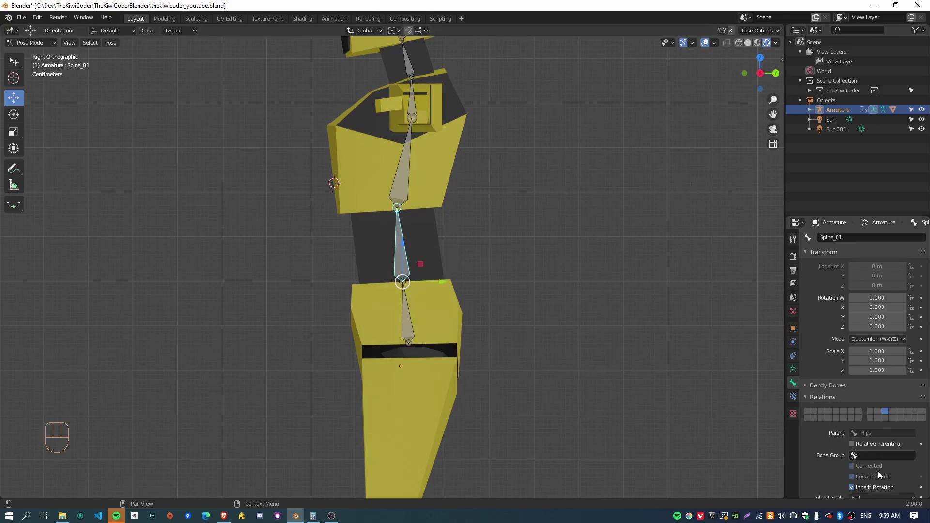
click(853, 438)
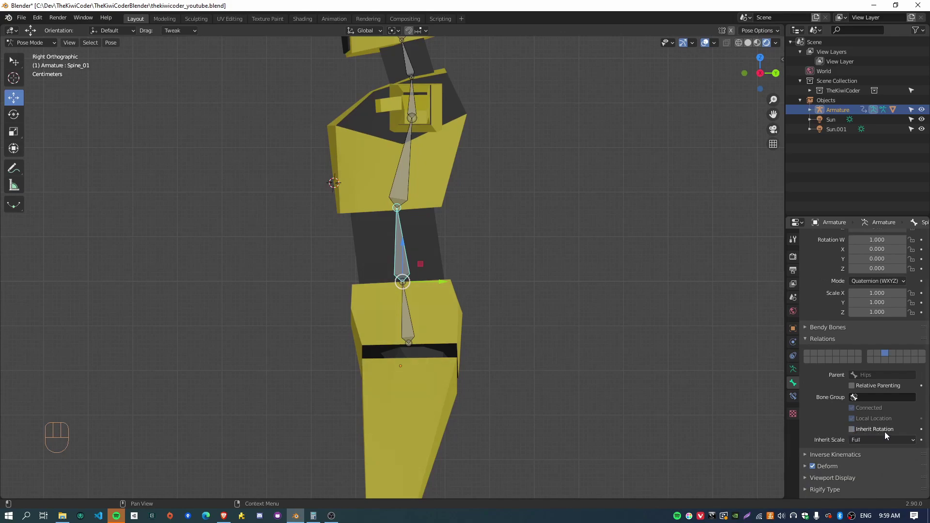
- Select the Hips and start a roughly 45-degree twist around the vertical axis
drag(445, 382, 443, 381)
click(447, 318)
middle_click(558, 381)
key(r)
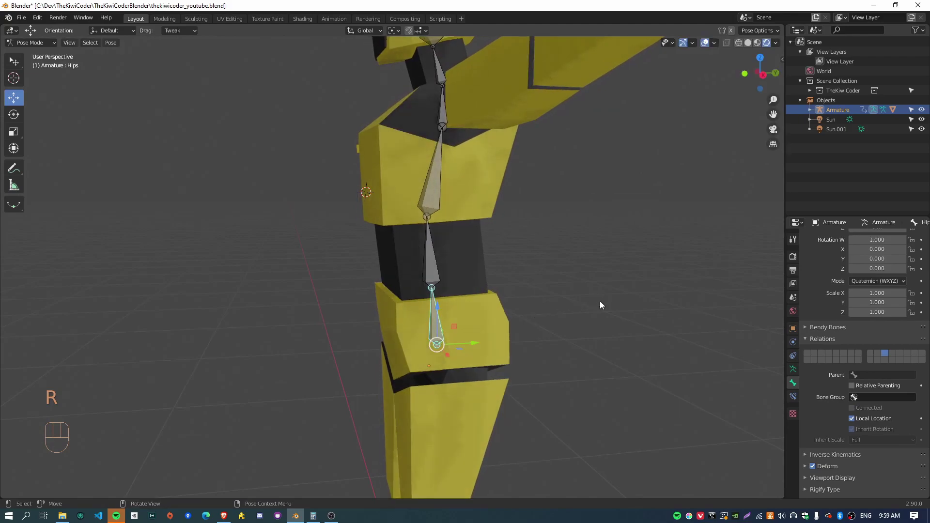
drag(495, 325, 531, 324)
- Twist the hips around Z, then tilt them forward and back around X, and confirm
key(r)
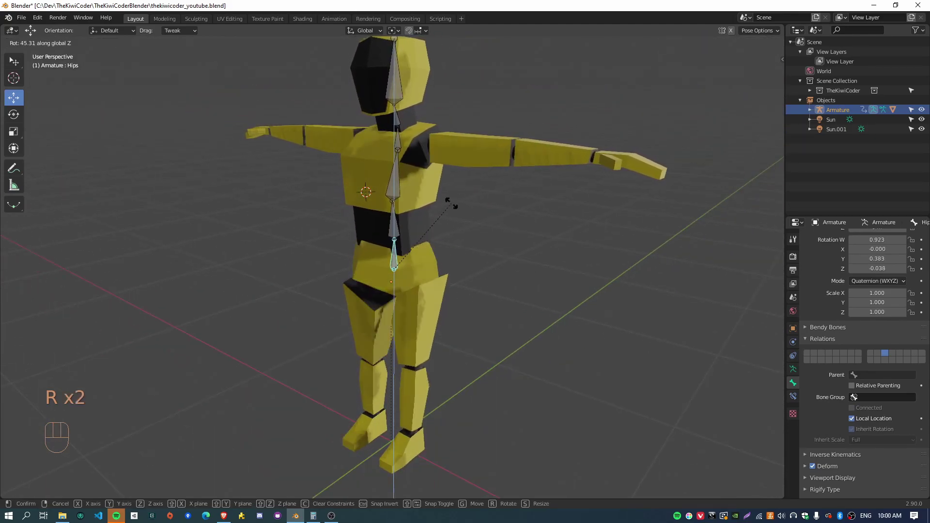
key(r)
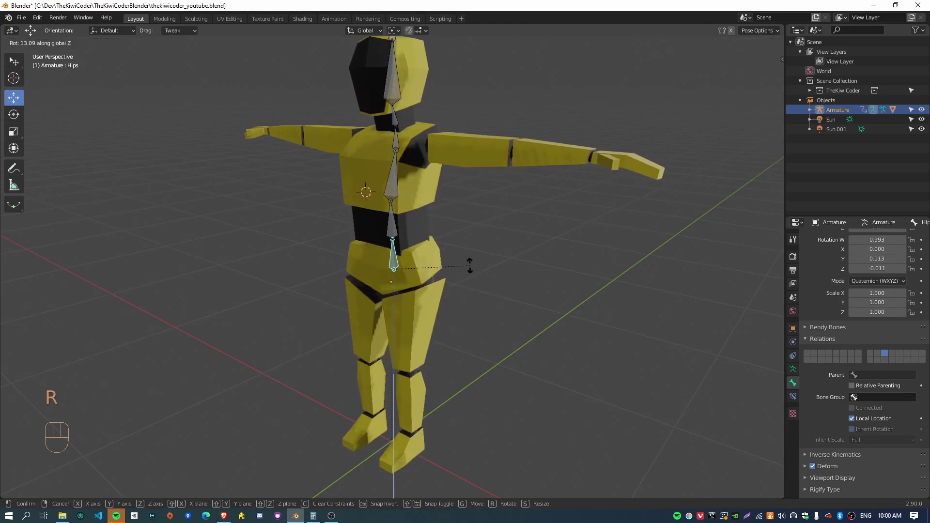
drag(559, 349, 504, 336)
key(r)
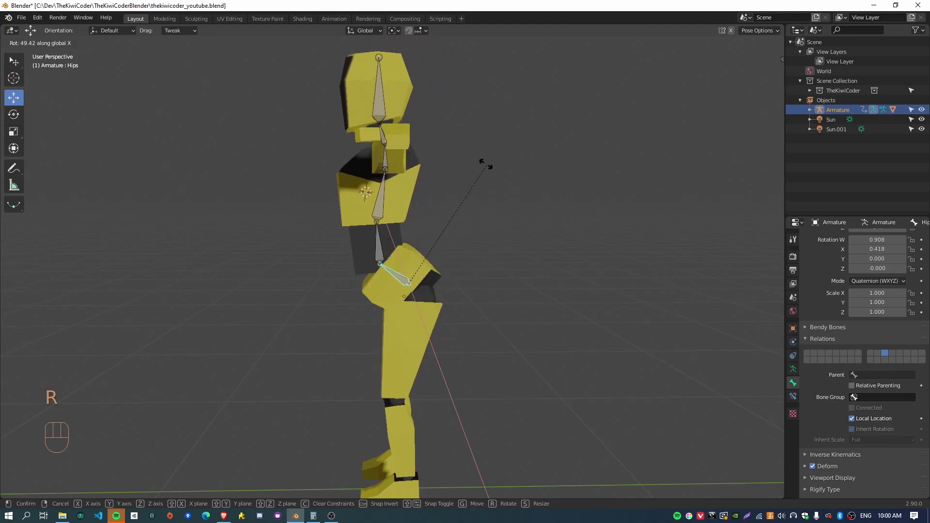
drag(566, 377, 542, 359)
drag(550, 368, 542, 352)
drag(499, 324, 501, 412)
key(r)
- Clear the hips rotation with Alt+R, check Spine_01 stayed upright, and reselect Hips
middle_click(452, 373)
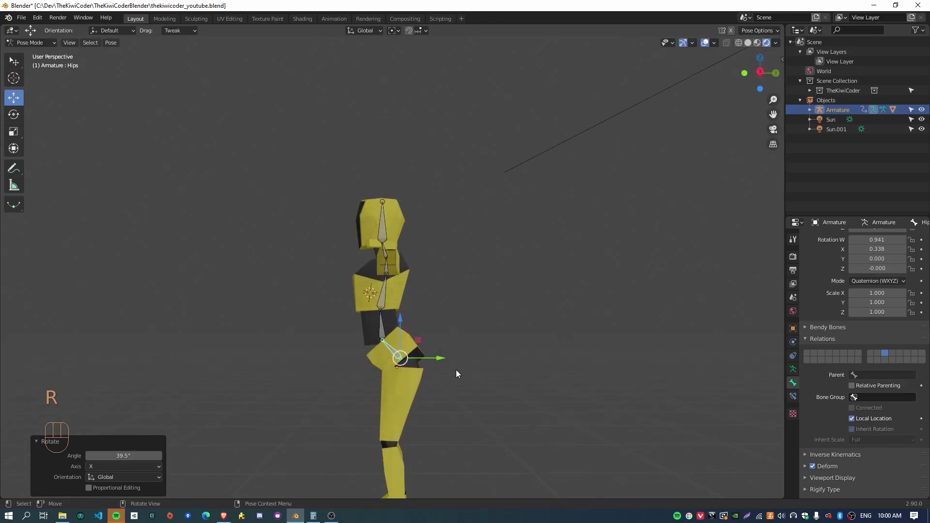
key(alt+r)
drag(453, 386, 422, 342)
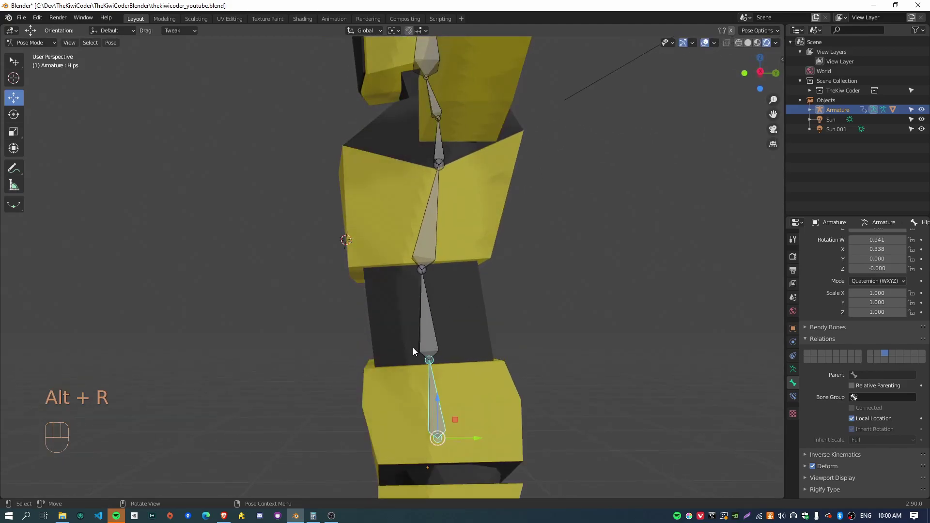
drag(451, 399, 402, 337)
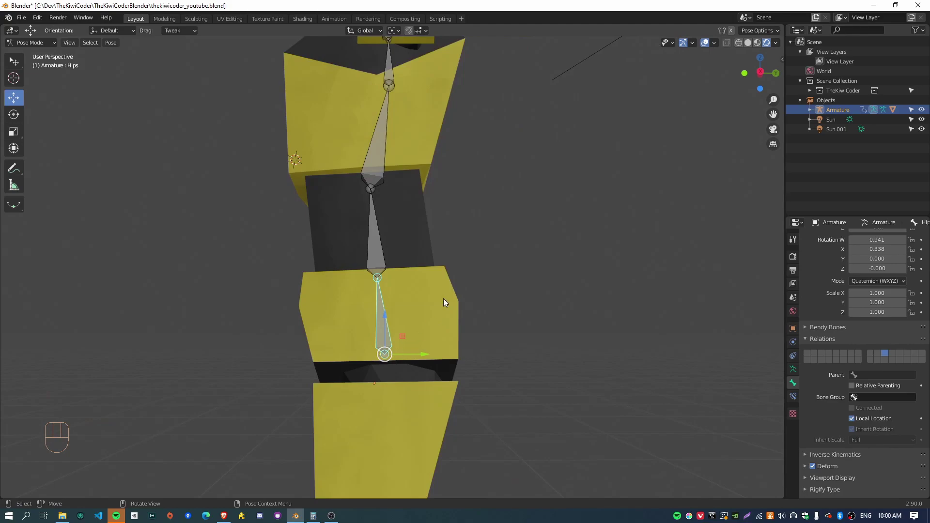
key(r)
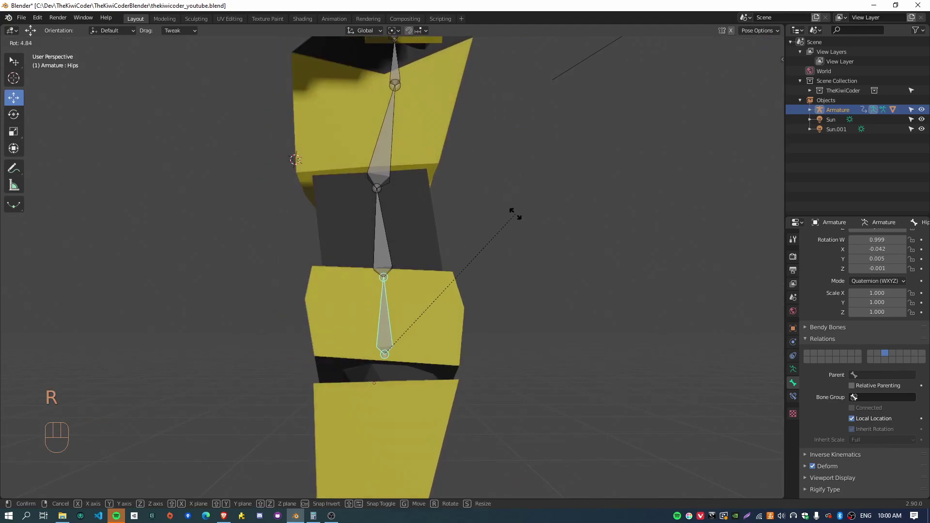
click(381, 278)
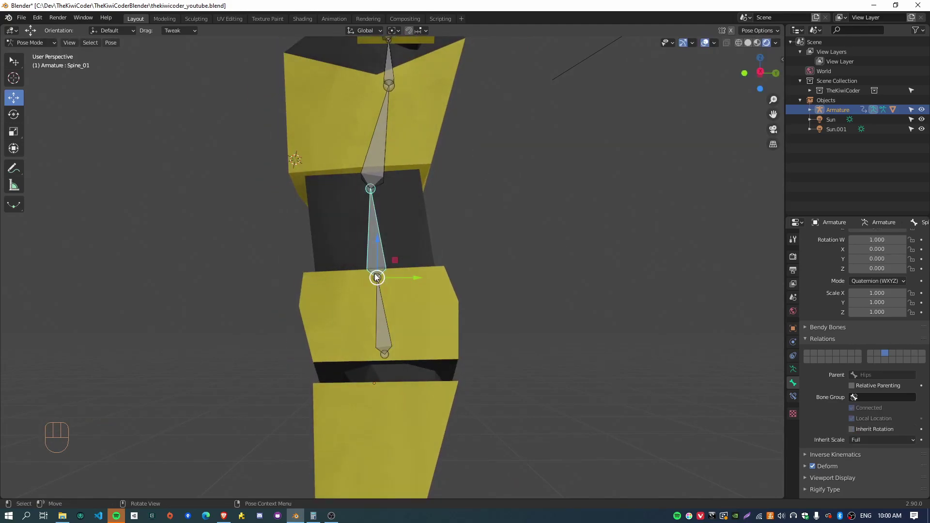
click(385, 341)
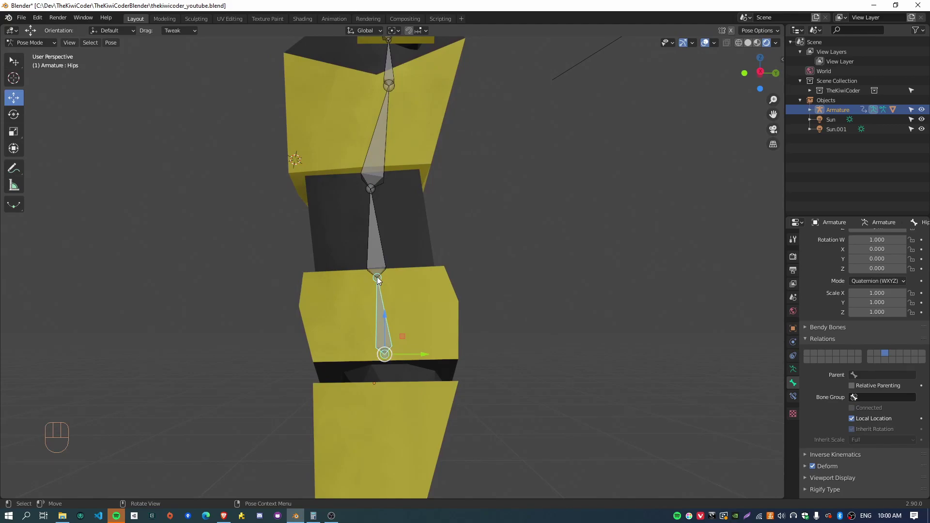
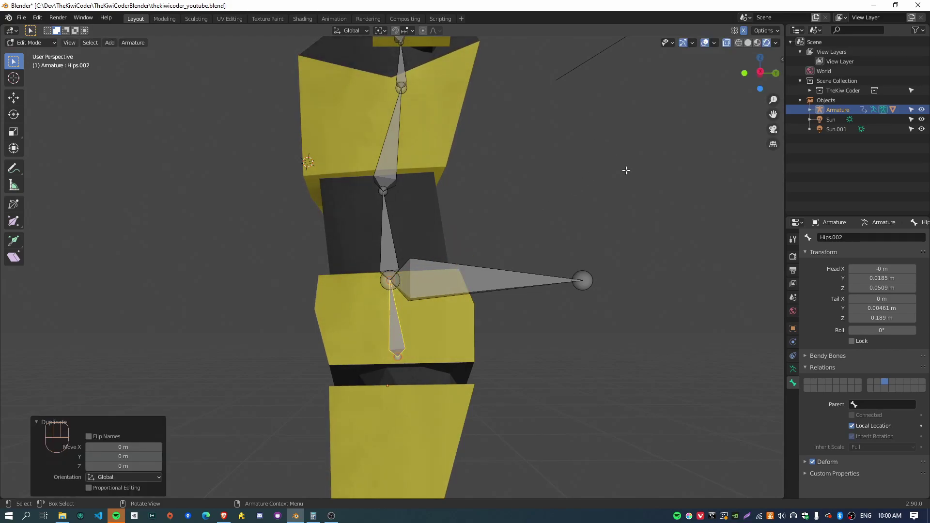
- Parent Hips.002 to the long Hips.001 bone with Keep Offset, then resume posing with Hips.001 tilted about 50°
key(n)
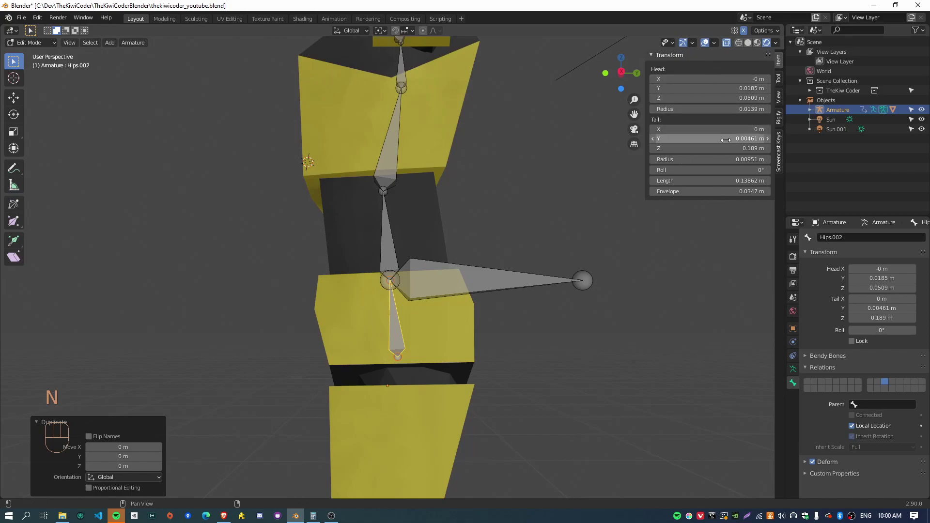
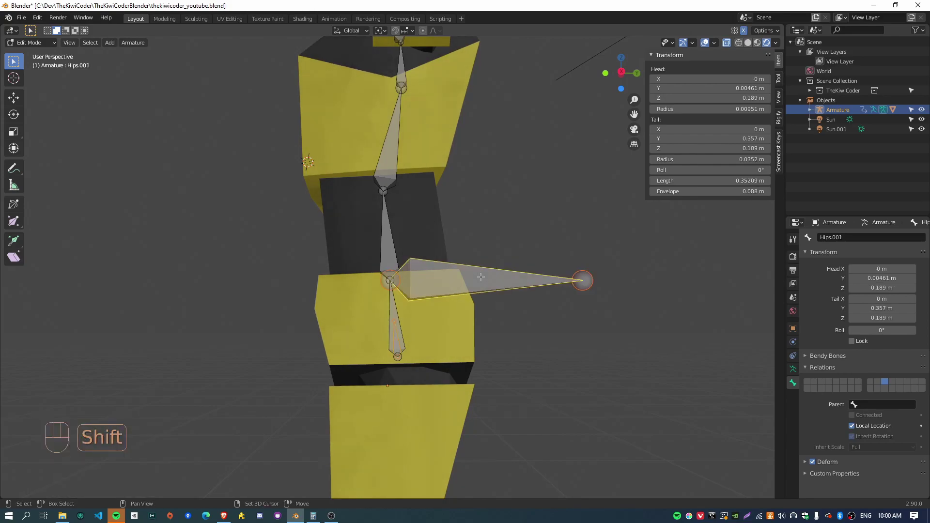
key(ctrl+p)
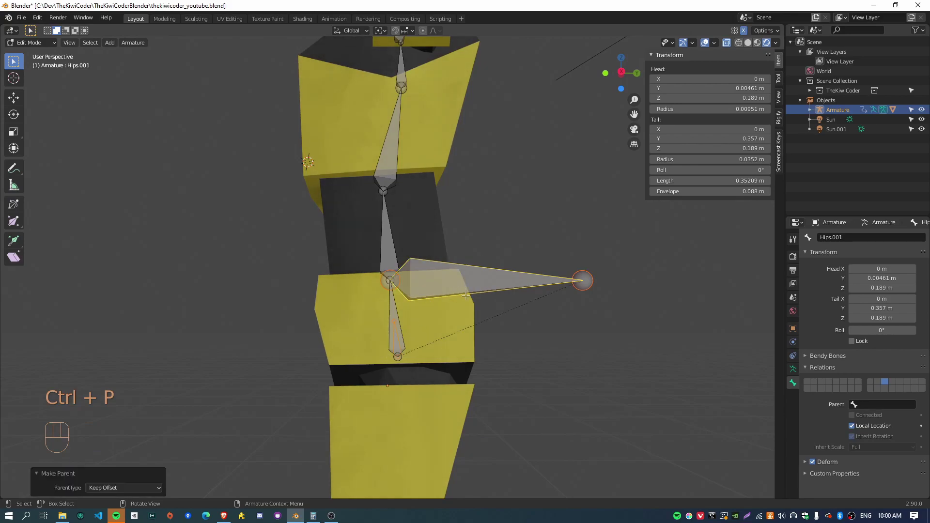
key(Tab)
key(r)
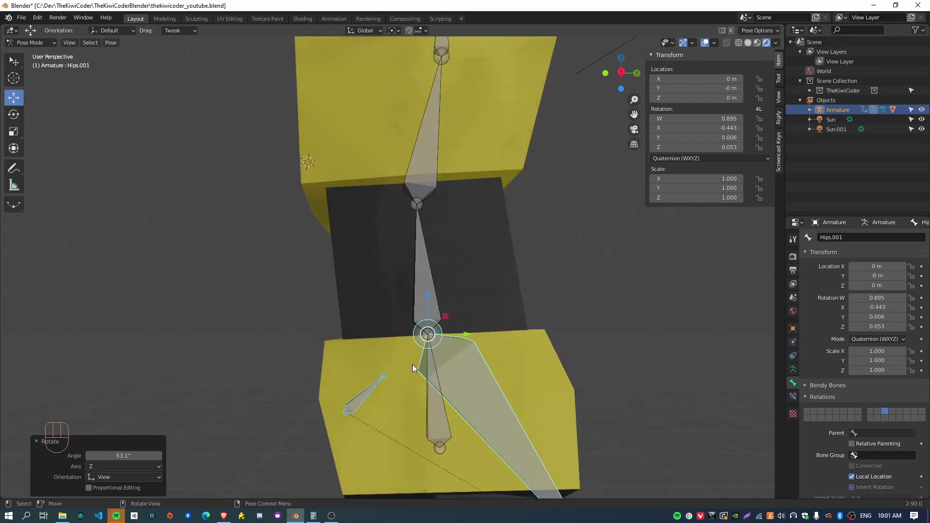
- Zoom to the waist and test-rotate the long Hips.001 bone before constraining
drag(452, 385, 362, 298)
click(317, 300)
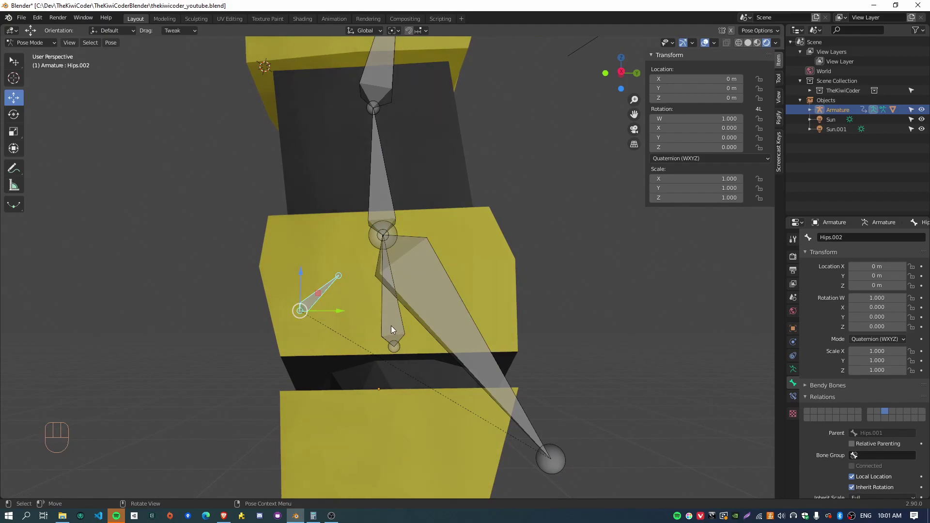
click(393, 328)
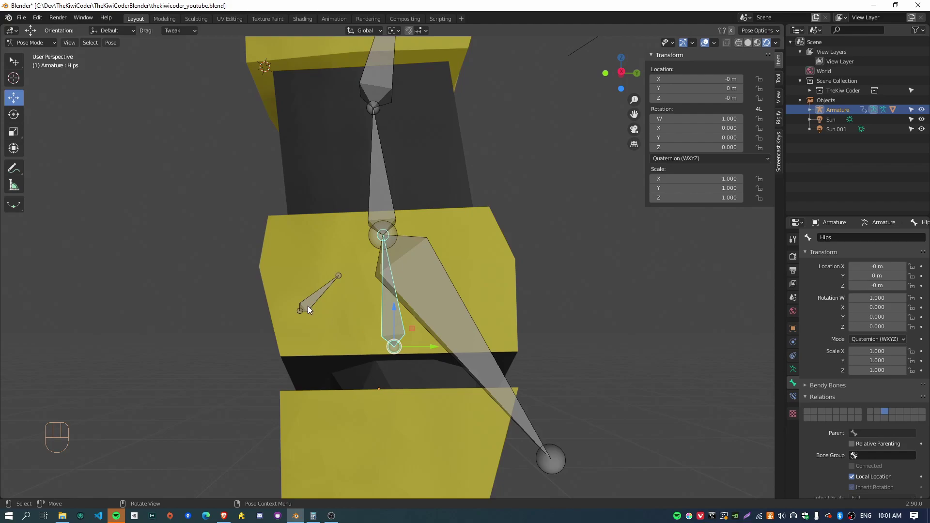
click(310, 308)
click(473, 340)
key(r)
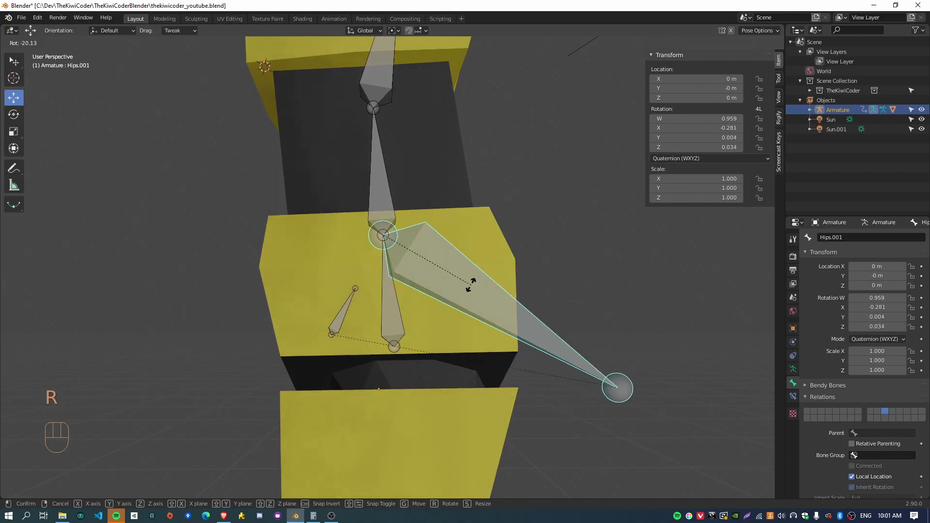
- Add a constraint with targets so the Hips bone follows Hips.002, tilting the waist about 35°
click(346, 326)
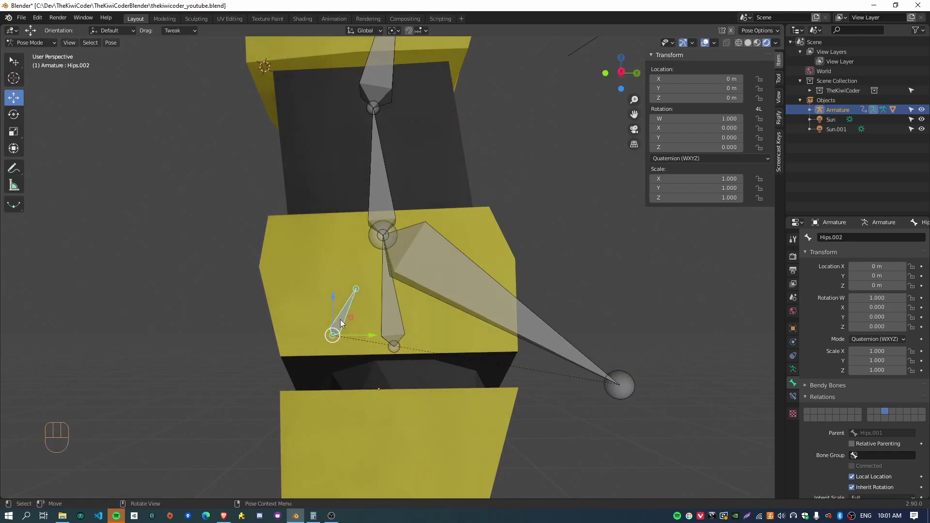
click(399, 321)
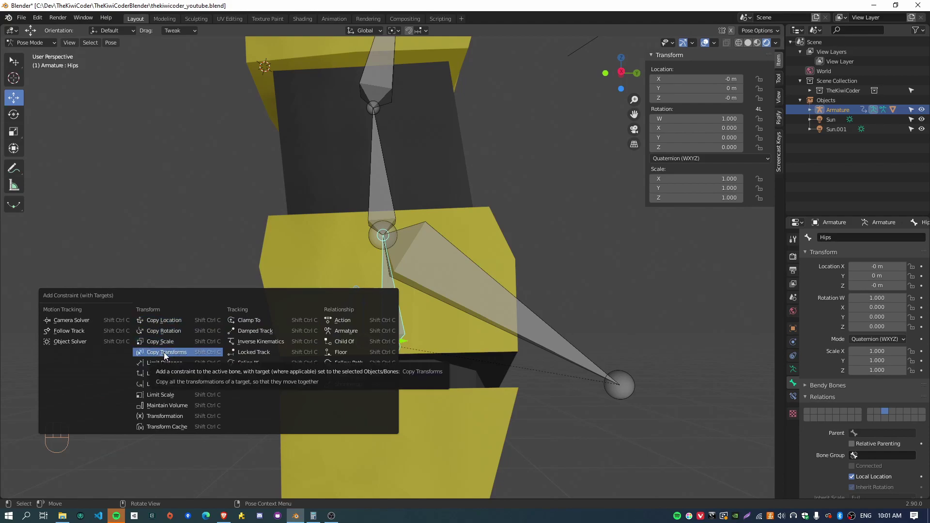
click(529, 323)
- Swing Hips.001 to bend the lower body, then tilt it sideways to check it follows
key(r)
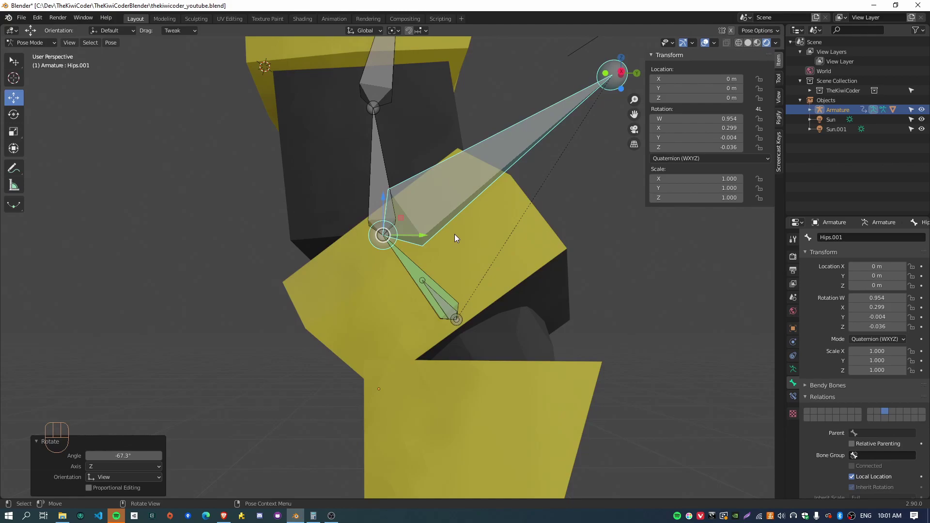
key(alt+r)
drag(465, 320, 487, 341)
drag(572, 327, 489, 329)
drag(428, 336, 480, 334)
drag(387, 298, 417, 310)
drag(396, 311, 398, 319)
key(r)
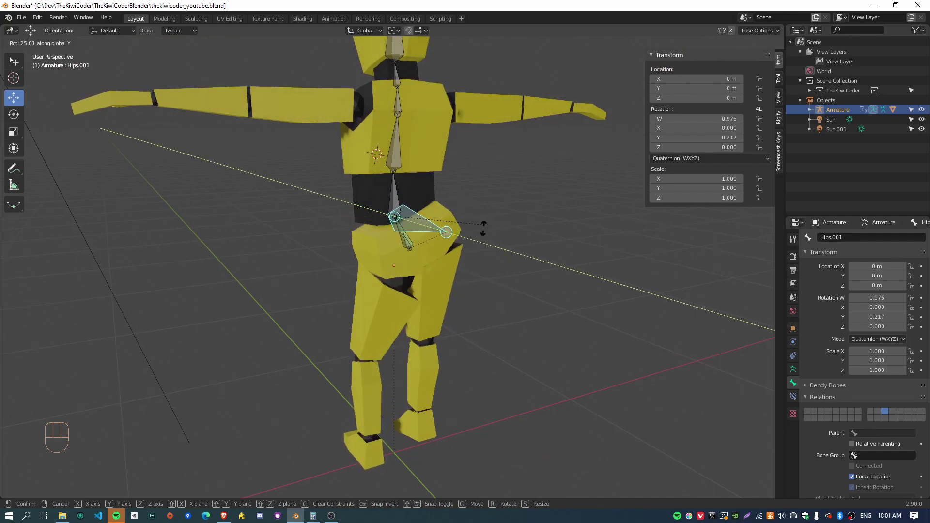
drag(340, 309, 423, 294)
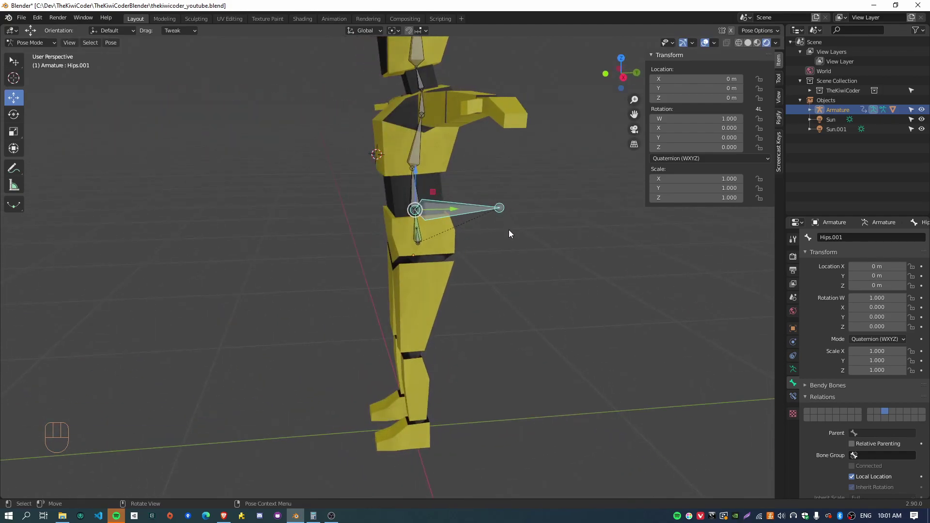
- From the front, twist Hips.001 around the vertical axis and tilt it forward
drag(492, 275, 573, 278)
key(r)
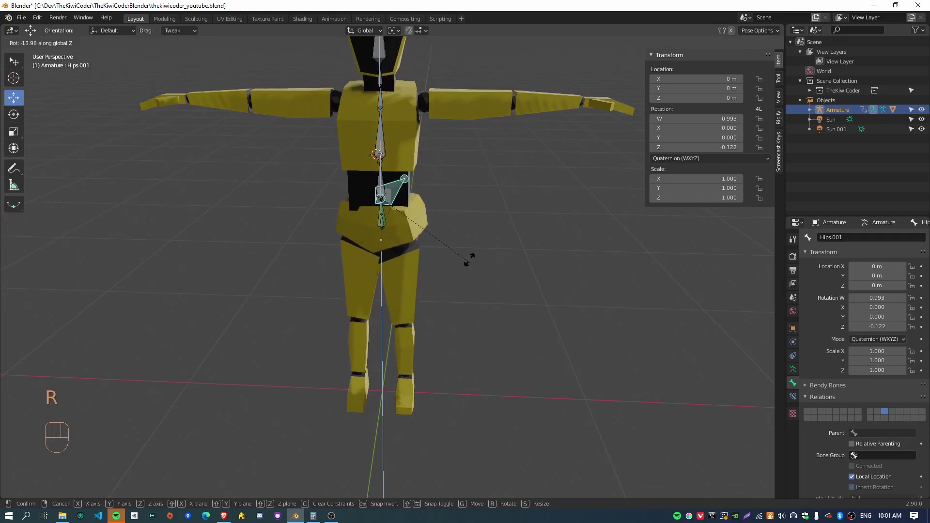
drag(550, 317, 476, 315)
key(r)
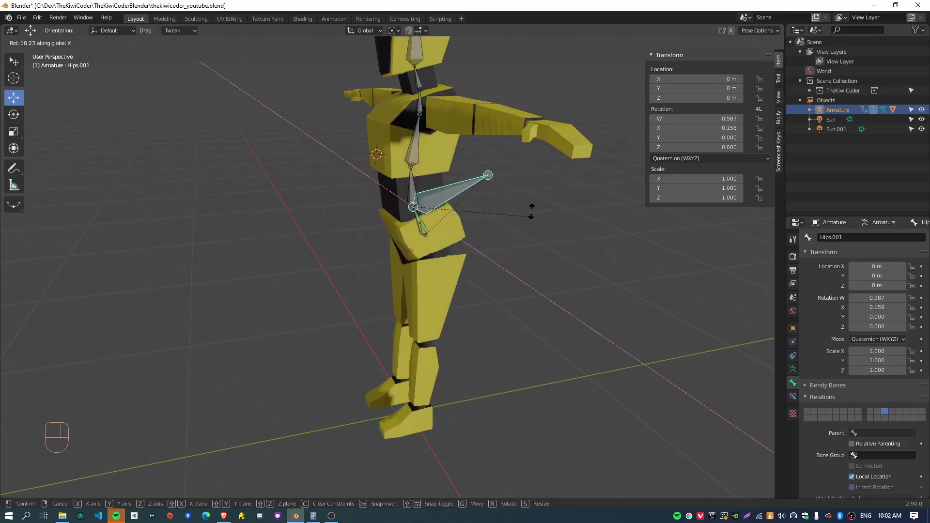
drag(535, 359, 512, 340)
- Leave Hips.001 at rest and switch to the right orthographic side view of the torso
middle_click(392, 323)
drag(384, 270, 412, 257)
drag(424, 260, 398, 279)
drag(395, 285, 421, 288)
drag(492, 301, 447, 292)
middle_click(514, 315)
key(KP_3)
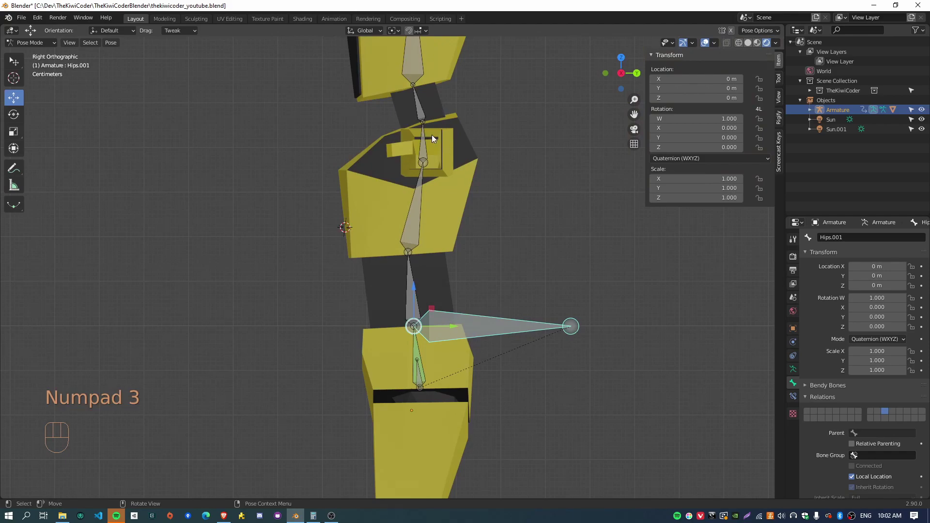
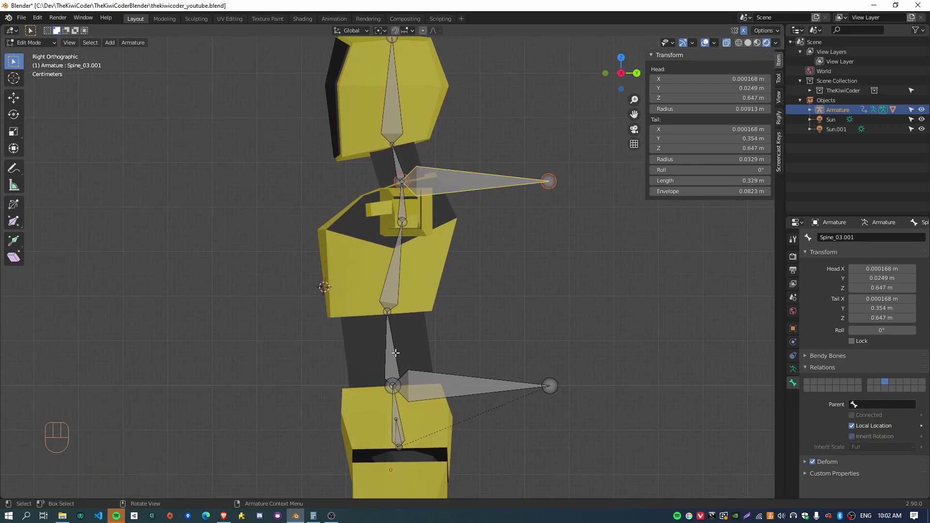
- Enter Pose Mode and clear all bones' location and rotation back to the rest pose
key(Tab)
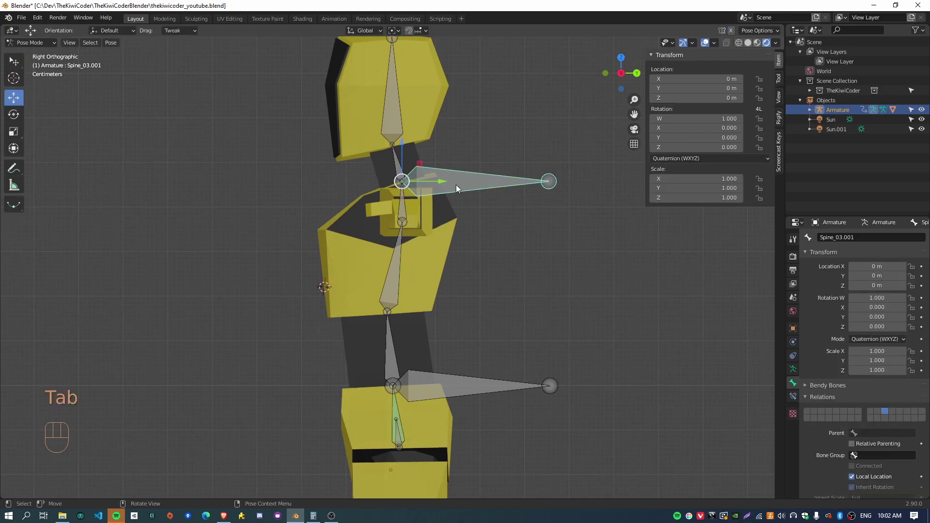
click(391, 341)
key(r)
click(367, 242)
key(r)
click(328, 213)
key(r)
key(a)
click(397, 330)
key(a)
key(alt+g)
key(alt+r)
- Give Spine_03 a Child Of constraint targeting the chest target Spine_03.001
click(438, 179)
click(406, 213)
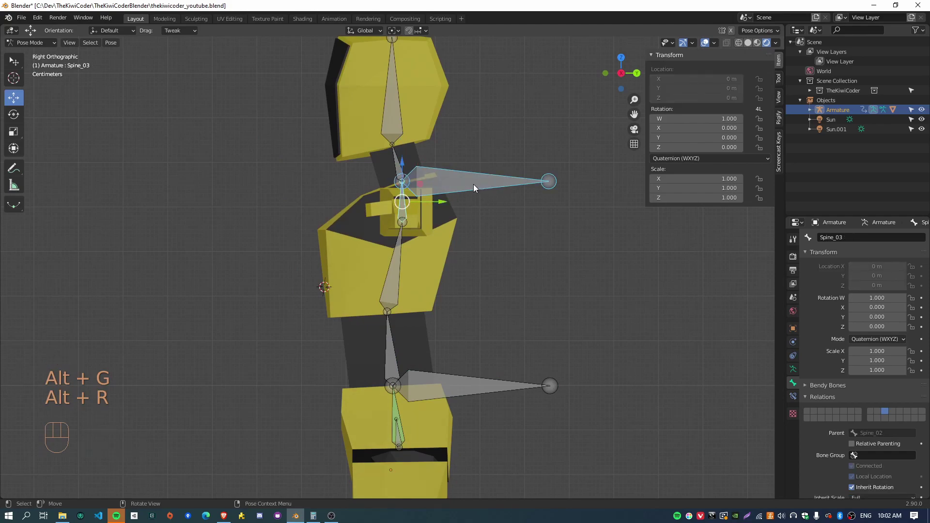
key(ctrl+shift+c)
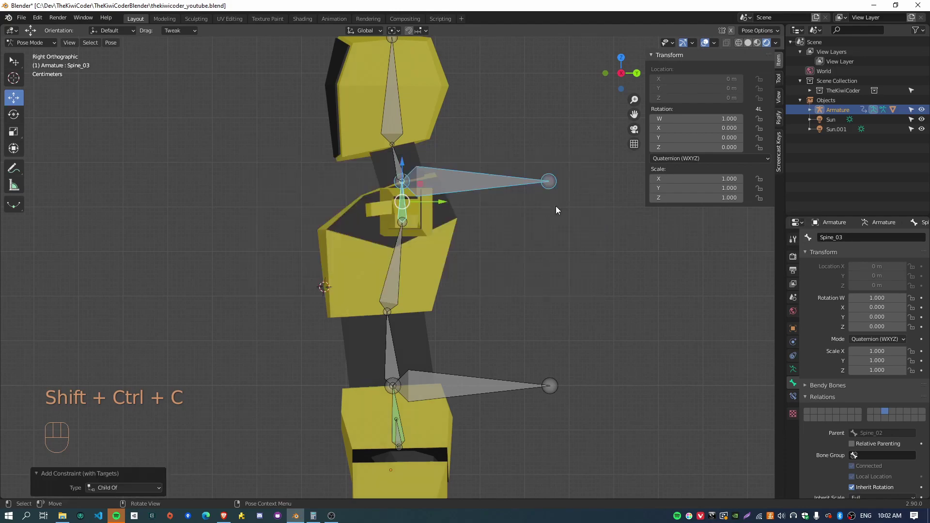
click(458, 186)
click(398, 277)
key(ctrl+shift+c)
click(464, 193)
click(391, 352)
key(ctrl+shift+c)
click(470, 185)
- Tilt Spine_03.001 to bend the upper torso in side view, then reset its rotation
key(r)
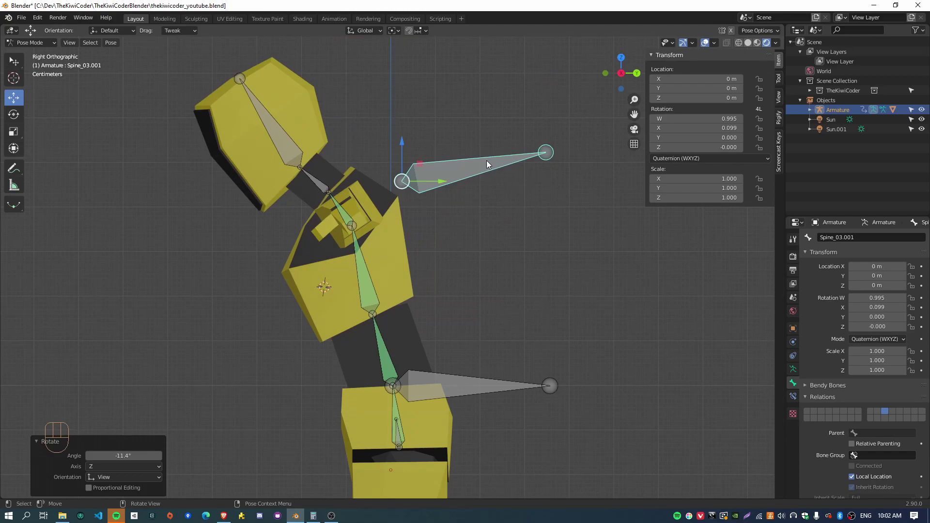
key(r)
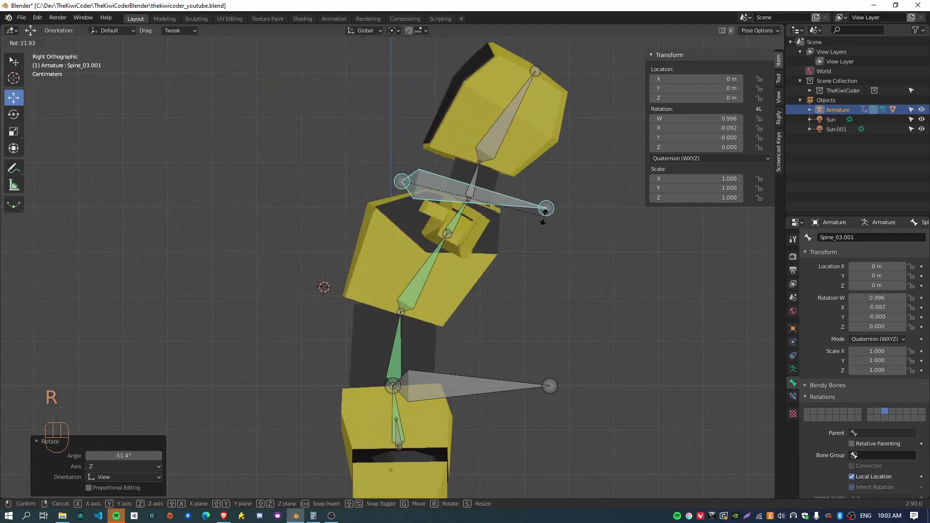
key(alt+r)
click(403, 211)
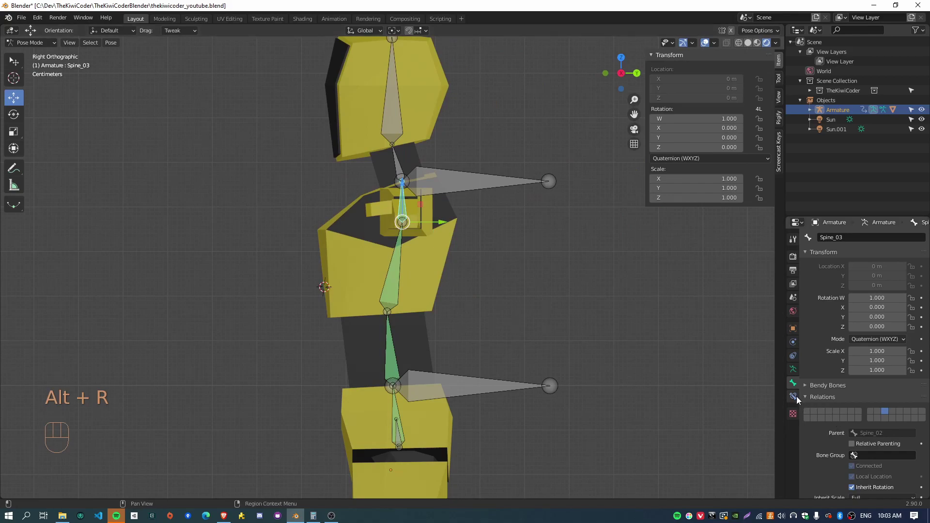
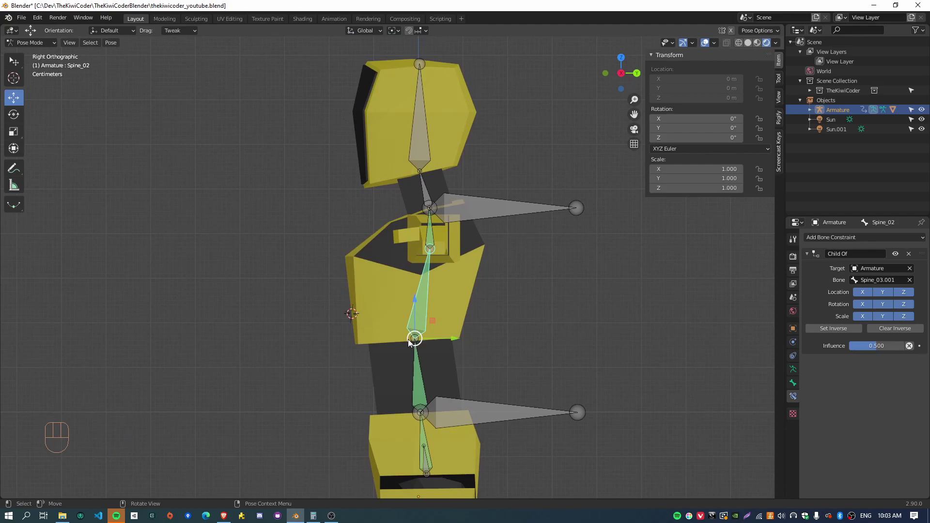
- Tilt the chest target Spine_03.001 forward, back and the other way to check Spine_02's half-influence bend
click(513, 214)
key(r)
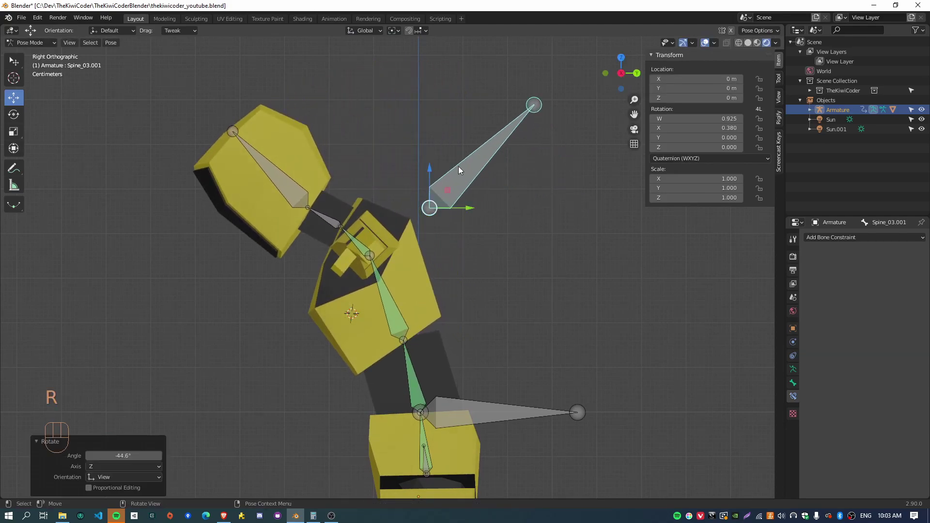
key(alt+r)
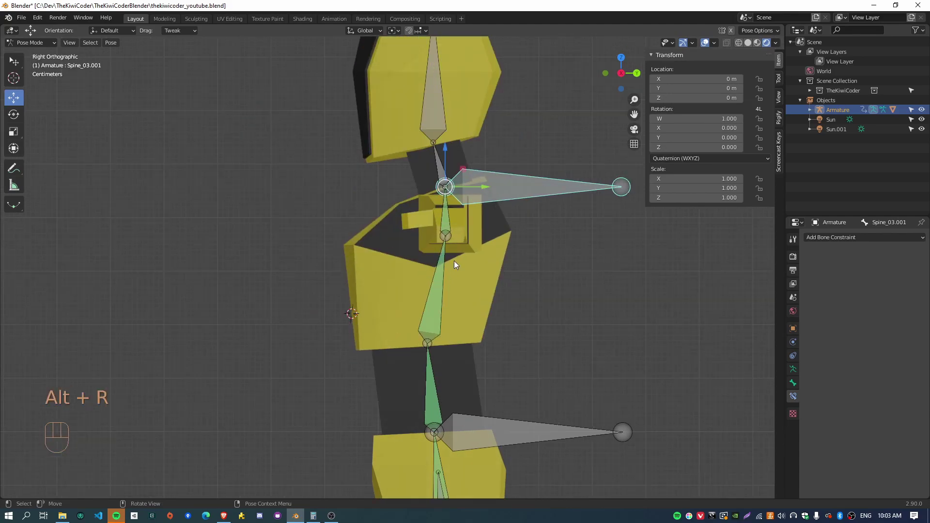
key(r)
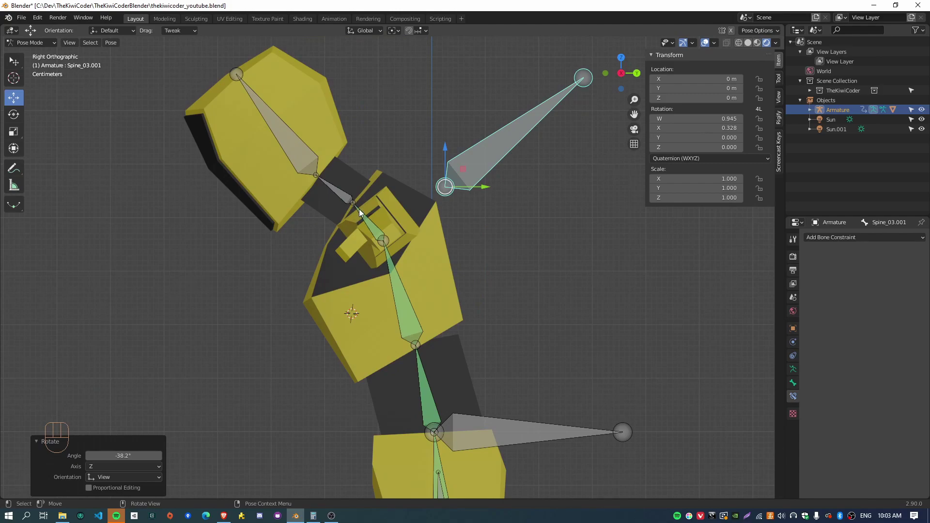
key(r)
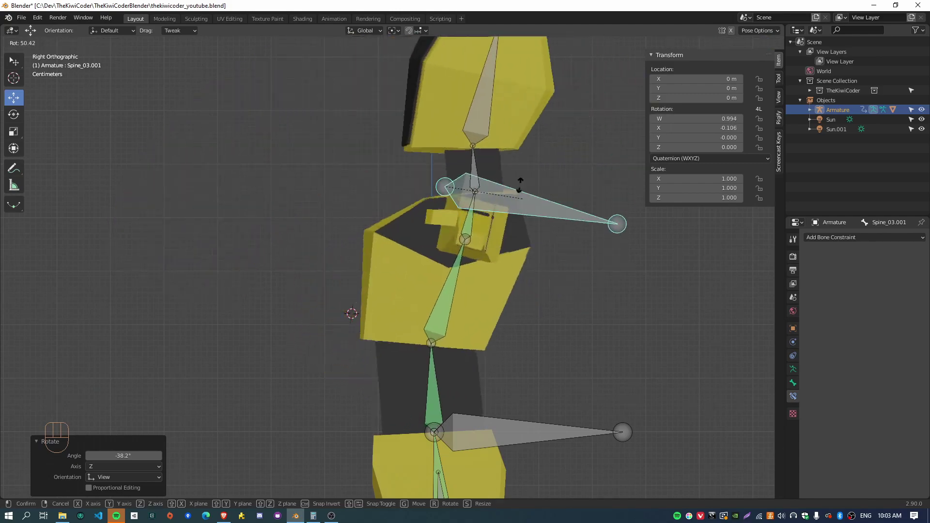
- Restore the pose, make the mannequin see-through and twist the chest target around the vertical axis
key(alt+r)
drag(358, 315, 460, 334)
middle_click(479, 312)
key(r)
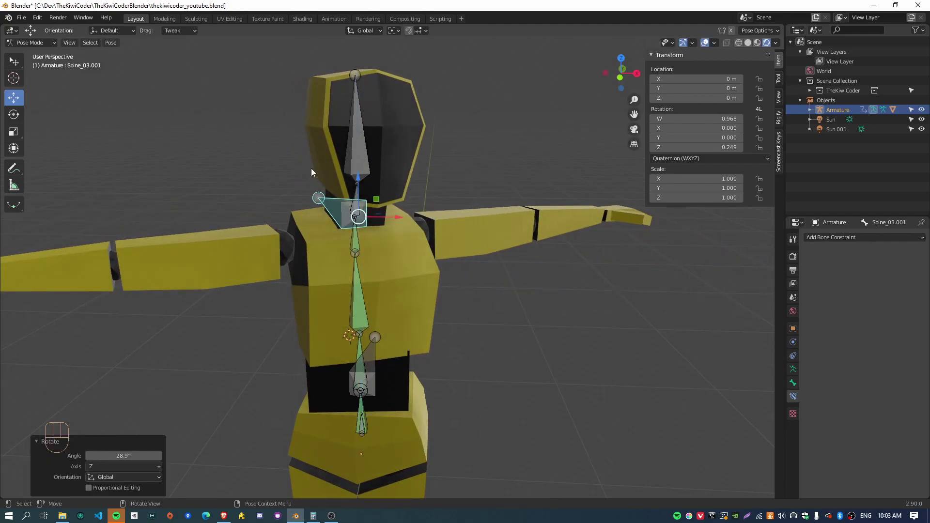
click(751, 43)
middle_click(508, 326)
key(n)
drag(518, 304, 552, 313)
scroll(down, 3)
drag(591, 318, 573, 310)
key(r)
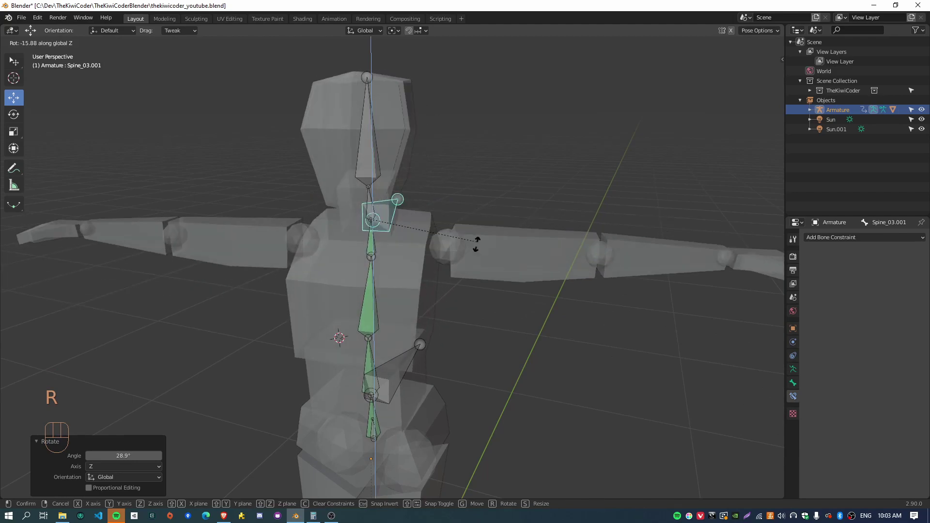
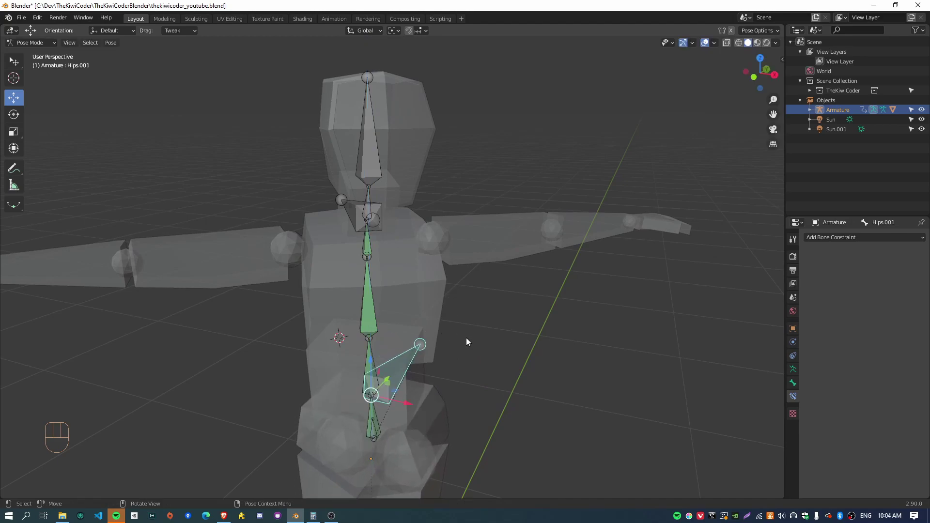
- Reset all bones, twist Spine_03.001 again while orbiting to watch the torso, then reset
key(a)
key(alt+g)
key(alt+r)
drag(620, 352, 585, 339)
click(461, 226)
key(r)
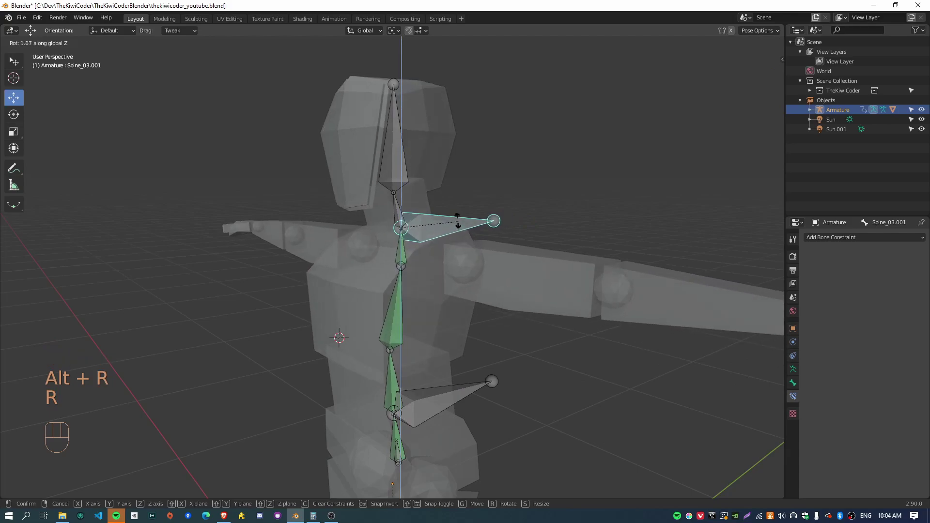
drag(501, 338, 417, 291)
drag(420, 293, 434, 283)
drag(489, 363, 425, 368)
drag(384, 361, 417, 366)
scroll(down, 3)
drag(367, 354, 348, 393)
drag(381, 320, 441, 331)
scroll(down, 3)
key(alt+g)
key(alt+r)
- Rotate the chest target in further directions from several viewpoints and return it to zero
drag(551, 324, 452, 310)
drag(449, 337, 480, 348)
drag(611, 276, 496, 283)
drag(487, 320, 528, 268)
key(r)
drag(546, 339, 536, 365)
scroll(down, 3)
key(r)
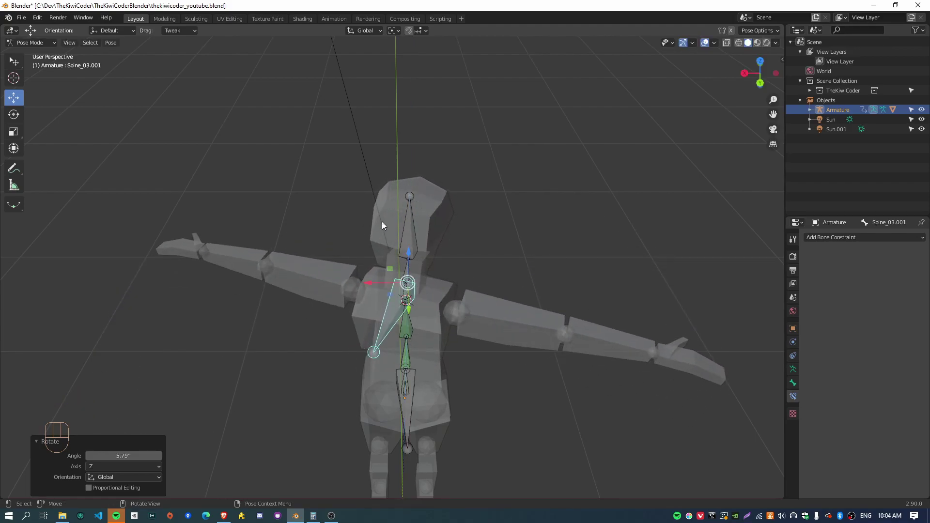
drag(470, 375, 461, 323)
scroll(down, 3)
drag(416, 197, 414, 230)
scroll(down, 3)
key(r)
key(alt+r)
- Select at the neck and adjust Properties options in preparation for the forward-pointing Neck.001 bone
drag(343, 377, 461, 320)
click(449, 195)
click(796, 384)
click(854, 469)
click(506, 242)
key(r)
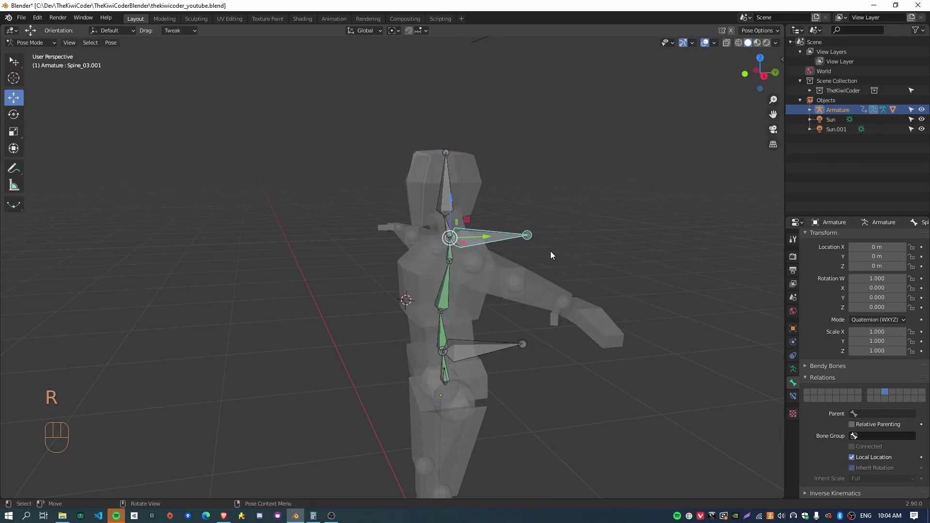
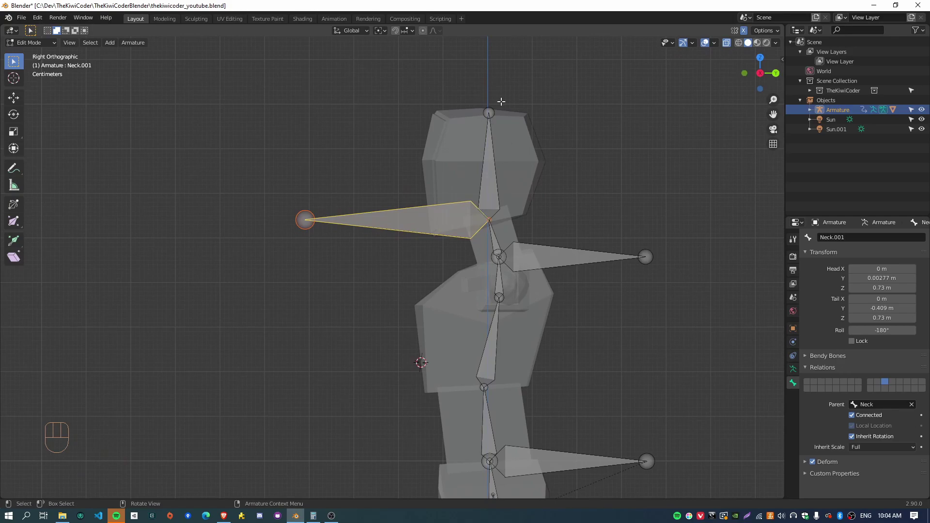
- Clear Neck.001's parent, move it forward along Y in front of the head, then in Pose Mode select Neck.001 and Head
key(alt+p)
key(g)
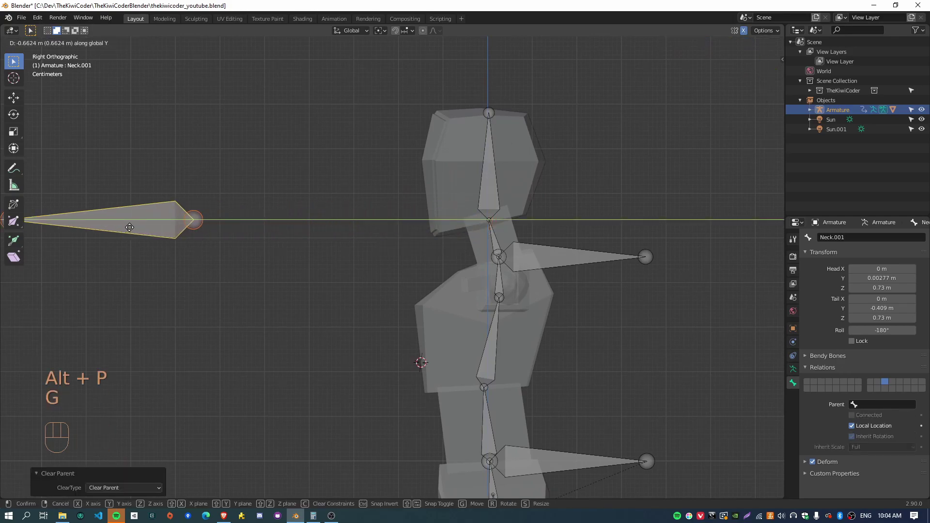
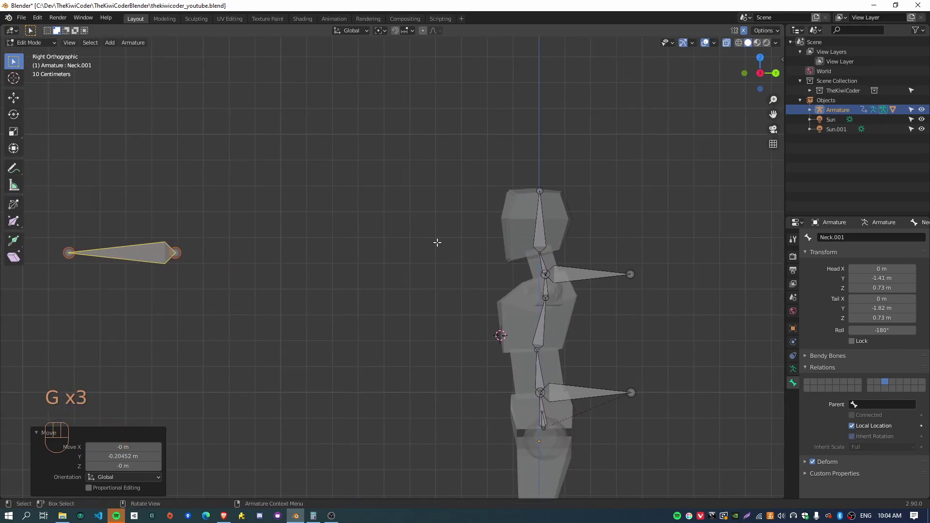
key(Tab)
click(146, 253)
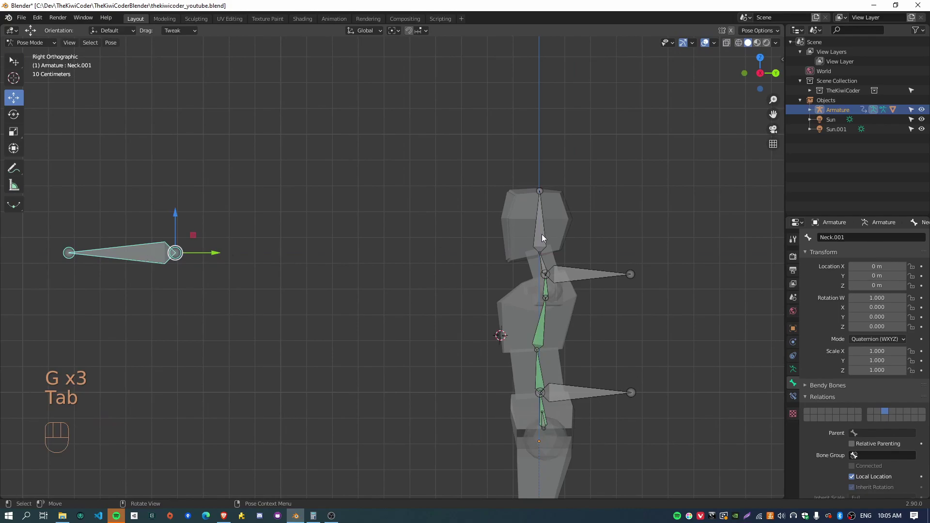
click(542, 238)
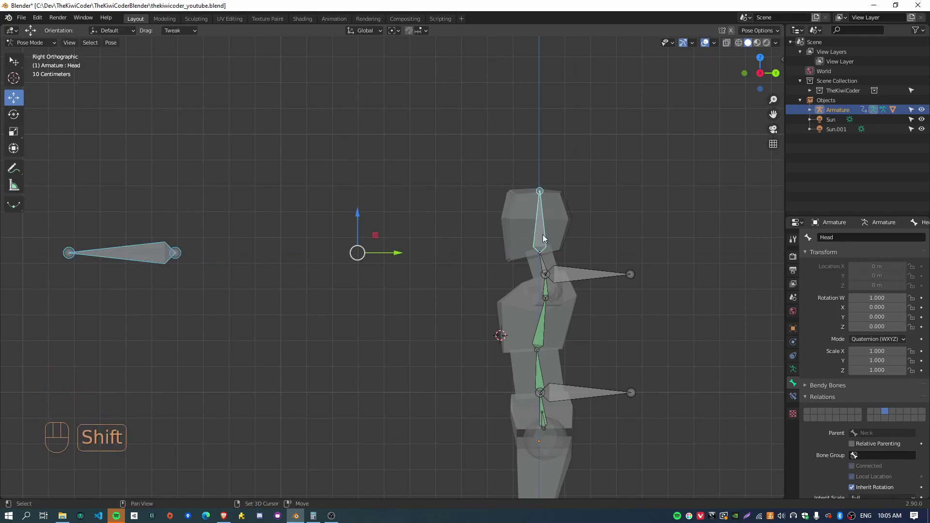
- Add a Damped Track making Head aim at Neck.001 and enable bone Axes in the armature Viewport Display
key(ctrl+shift+c)
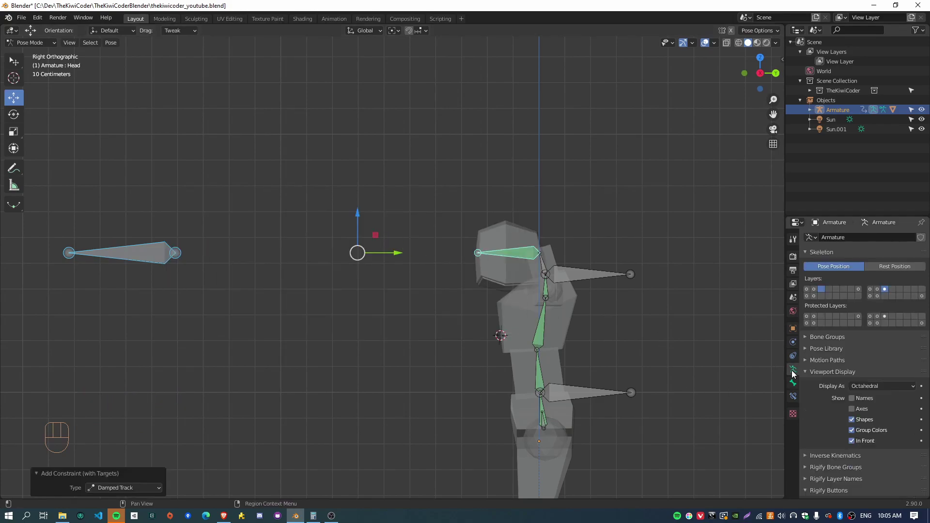
click(856, 407)
drag(443, 306, 503, 296)
click(200, 255)
- Move the Neck.001 target upward to test the tracking, then reset it level with the head
key(g)
click(313, 105)
key(g)
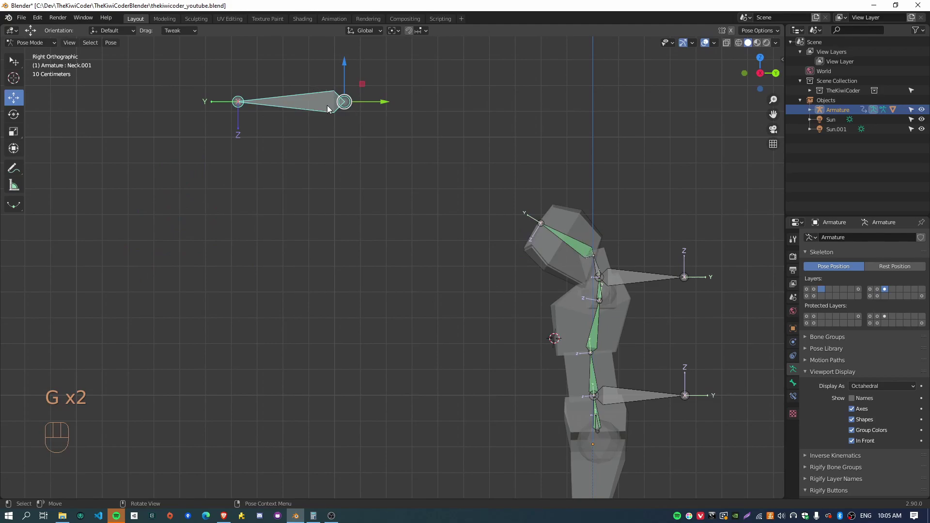
key(alt+g)
key(alt+r)
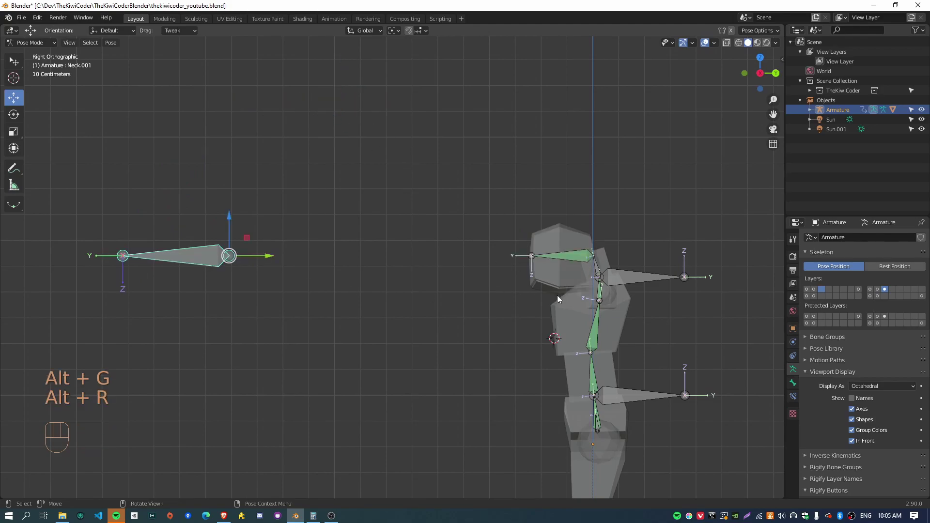
drag(543, 214, 478, 250)
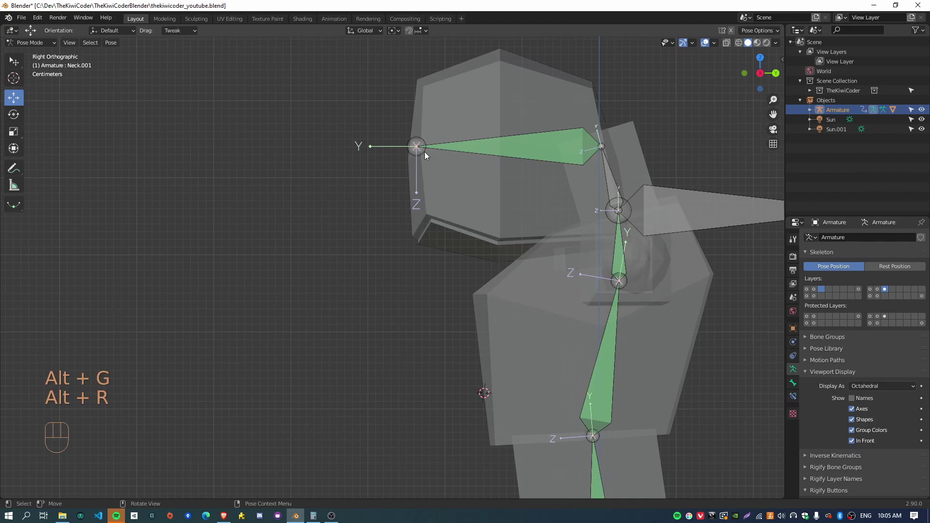
drag(412, 331, 515, 295)
- Set the Head bone's Damped Track axis to Z in Bone Constraints and reselect the Neck.001 target
click(627, 228)
click(636, 242)
drag(601, 243, 483, 224)
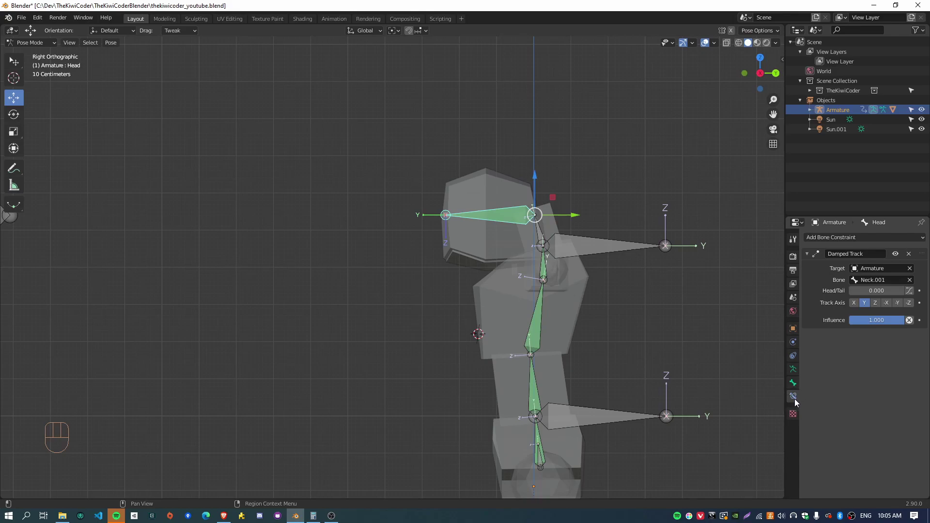
click(798, 402)
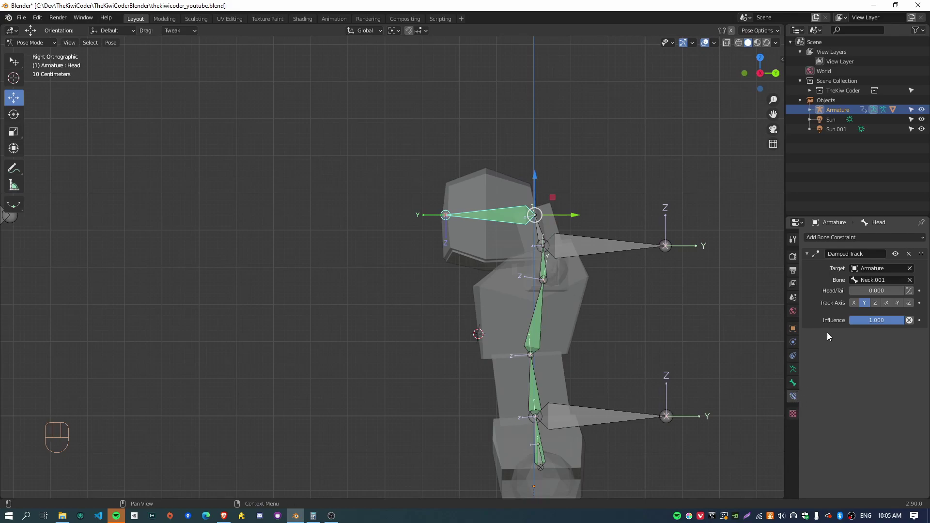
click(879, 305)
drag(295, 289, 331, 270)
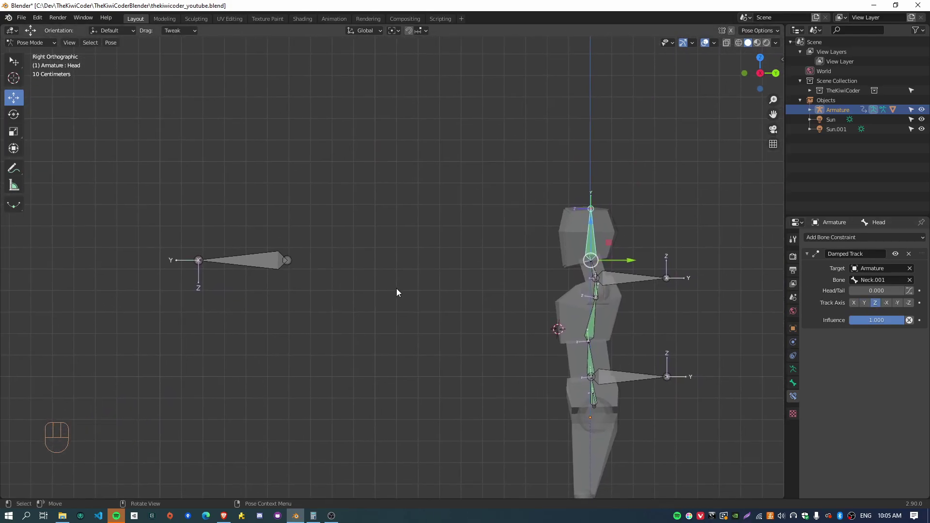
drag(421, 305, 493, 284)
click(252, 258)
- Move the head target around to test how the head tracks it
key(g)
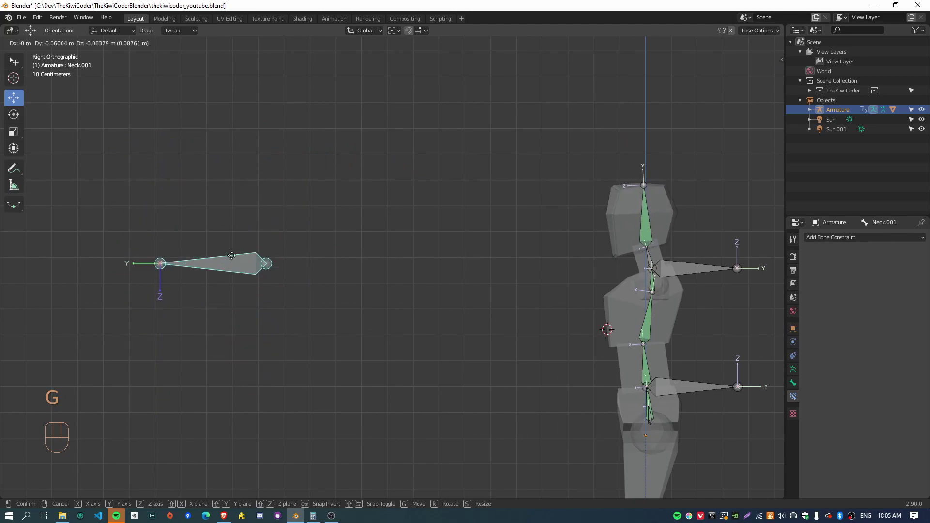
drag(239, 326, 345, 328)
drag(529, 390, 444, 369)
key(g)
drag(556, 391, 524, 346)
key(g)
drag(616, 323, 512, 339)
drag(420, 338, 414, 356)
- Twist the chest bone around the vertical axis, then clear its location and rotation
click(530, 251)
key(r)
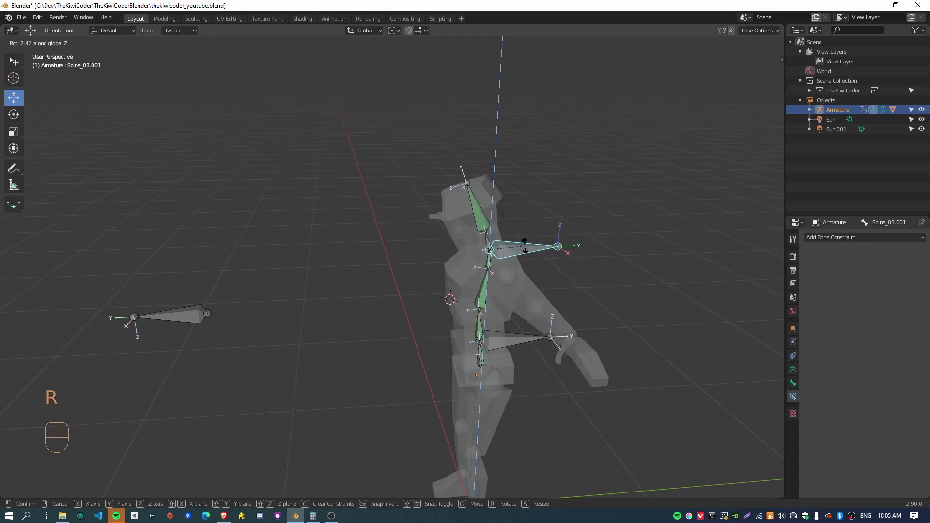
key(alt+g)
key(alt+r)
- Select the Neck.001 target, reset it, view the rig from the right and reposition the target
click(192, 322)
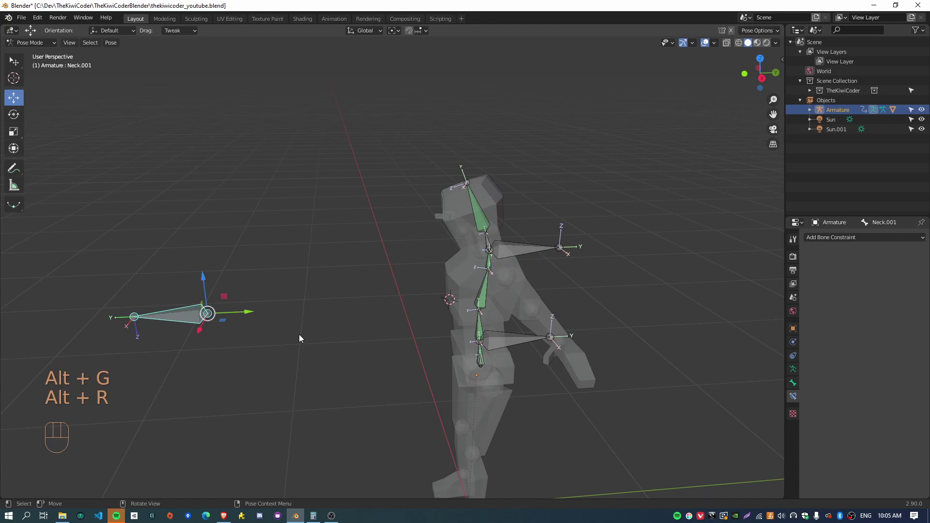
key(alt+g)
key(alt+r)
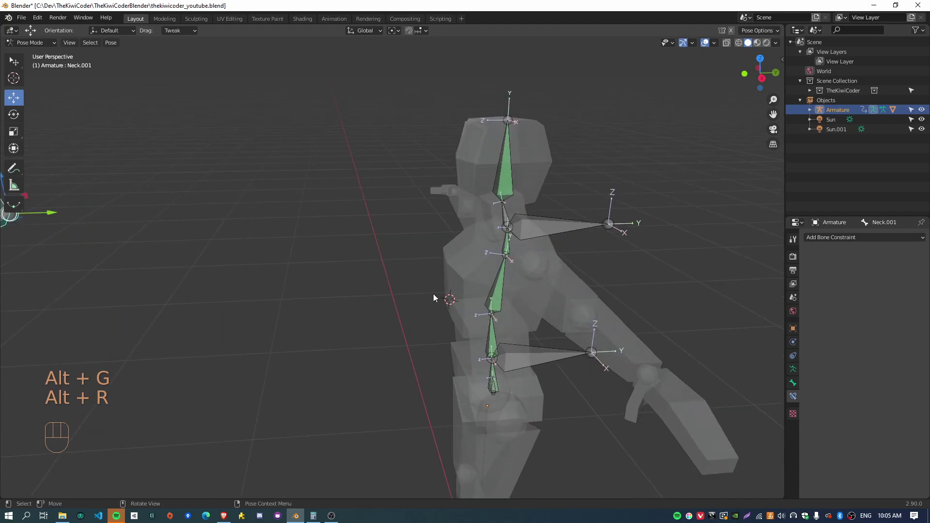
drag(450, 342, 482, 301)
drag(341, 336, 449, 288)
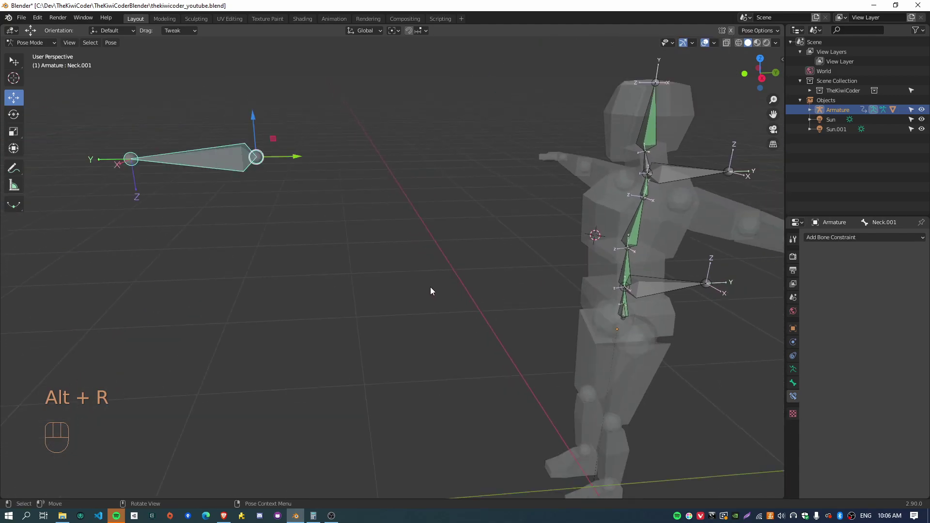
key(KP_3)
key(g)
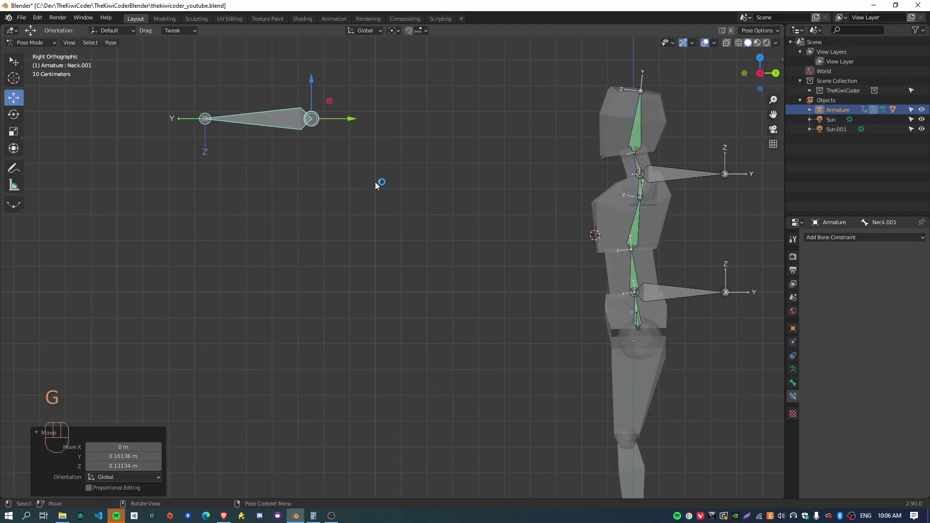
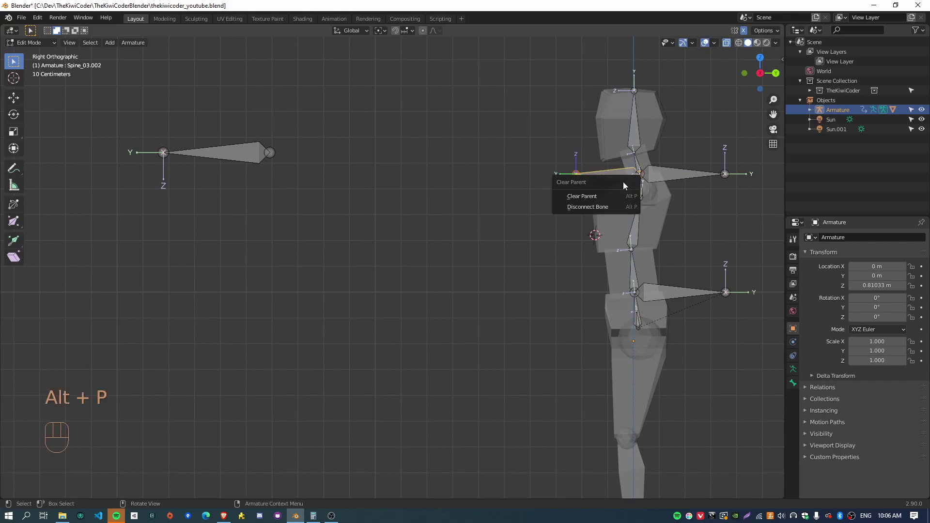
- Move the unparented Spine_03.002 target bone out in front of the mannequin's chest
key(g)
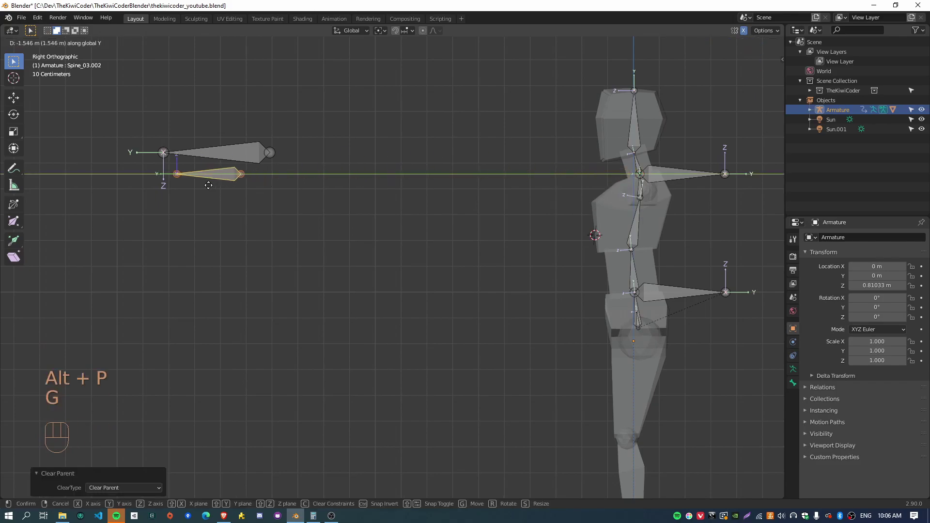
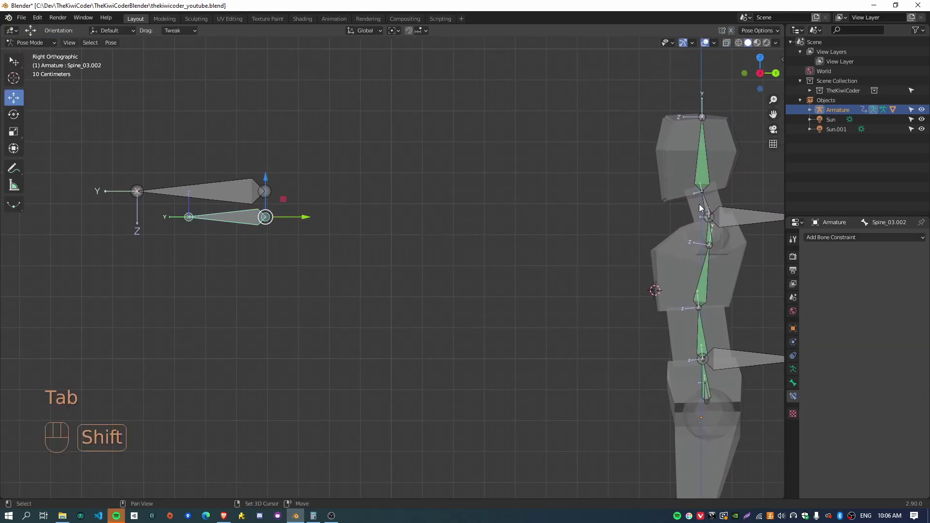
- Add a Damped Track constraint on the Neck bone targeting Armature bone Spine_03.002
click(708, 206)
key(ctrl+shift+c)
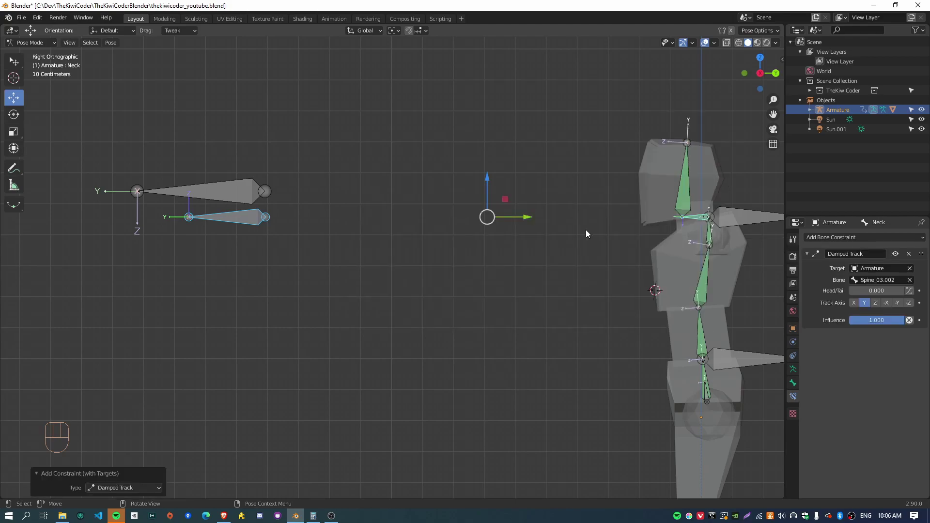
click(878, 308)
drag(628, 234, 582, 246)
- Move the Spine_03.002 target to test the neck tracking, then clear the move
click(203, 212)
click(206, 233)
key(g)
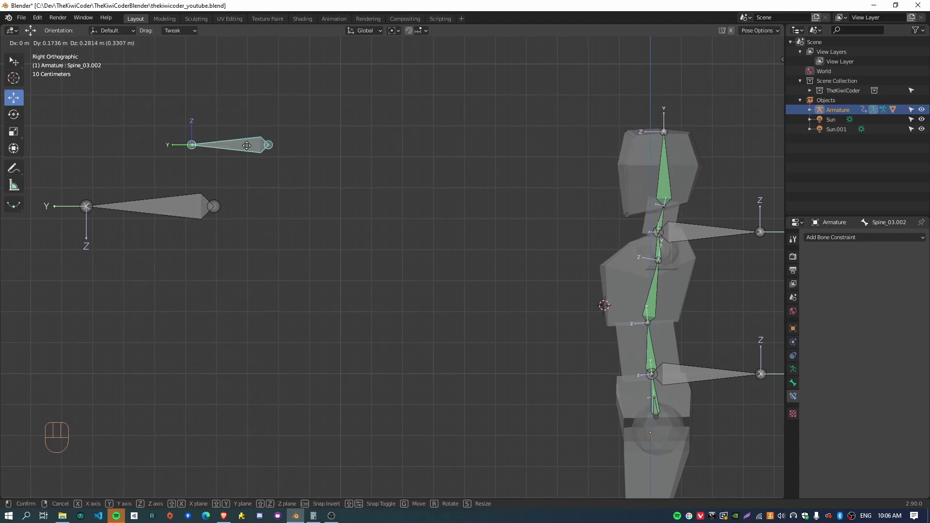
key(alt+g)
- Parent Spine_03.002 to Neck.001 with Keep Offset and test by moving Neck.001
key(Tab)
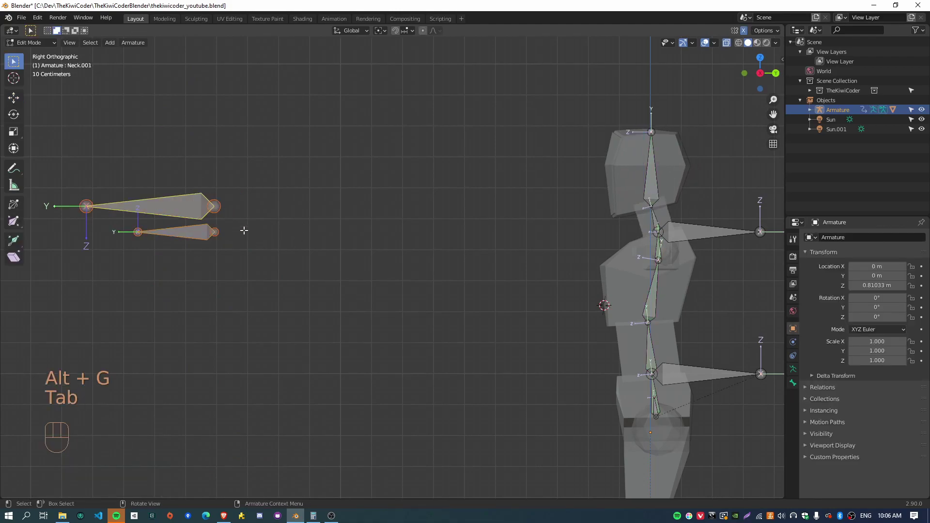
key(ctrl+p)
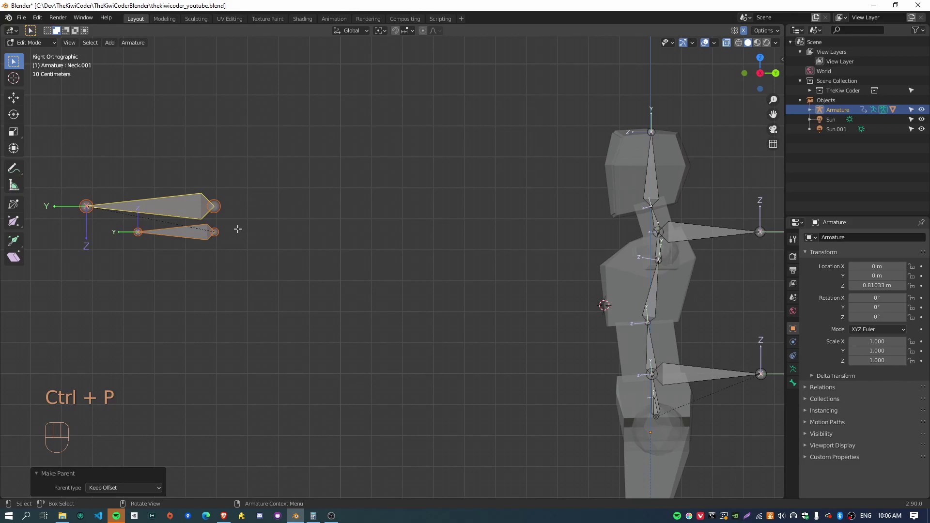
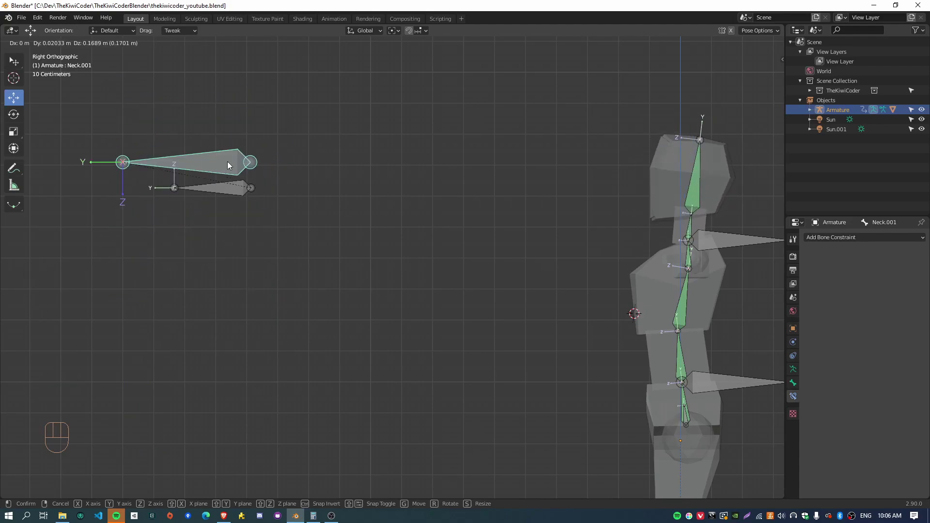
drag(396, 324, 359, 320)
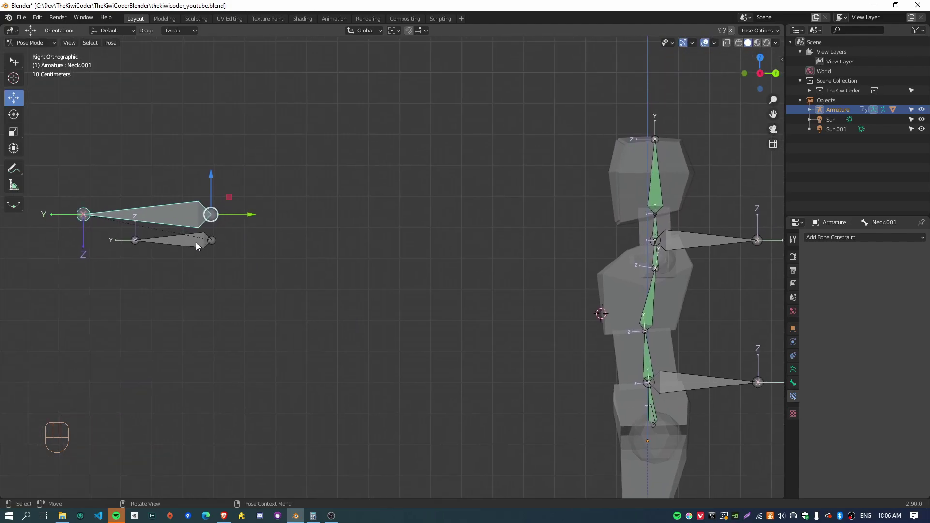
click(199, 245)
- Move the Spine_03.002 target straight down, about 23 cm below its old spot
key(Tab)
key(Tab)
key(Tab)
key(Tab)
key(Tab)
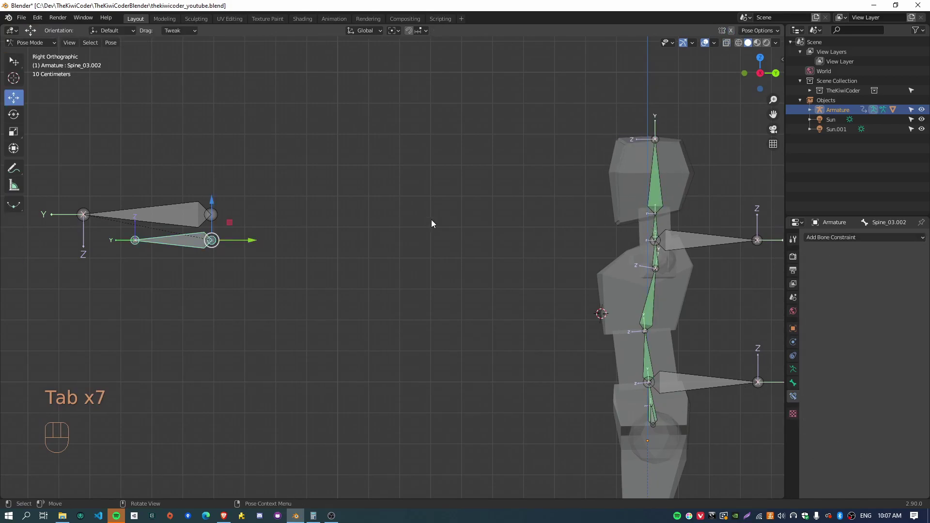
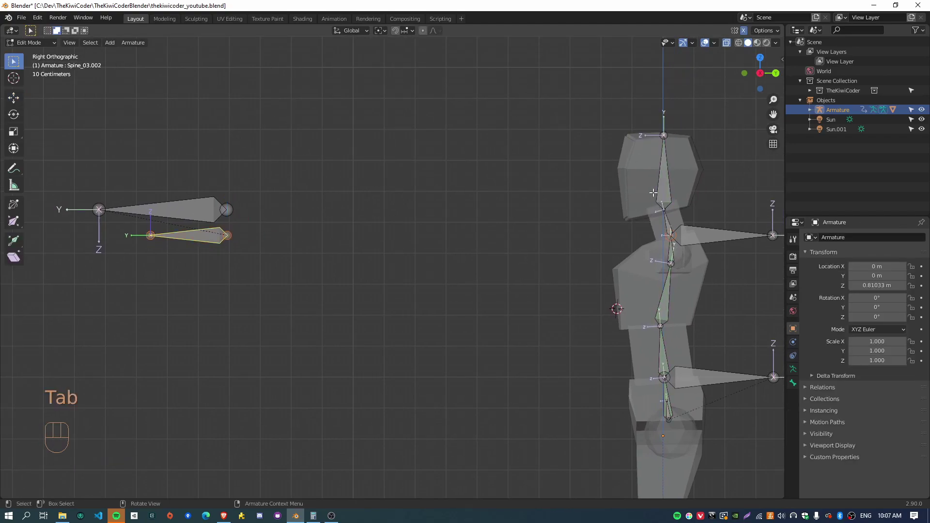
key(Tab)
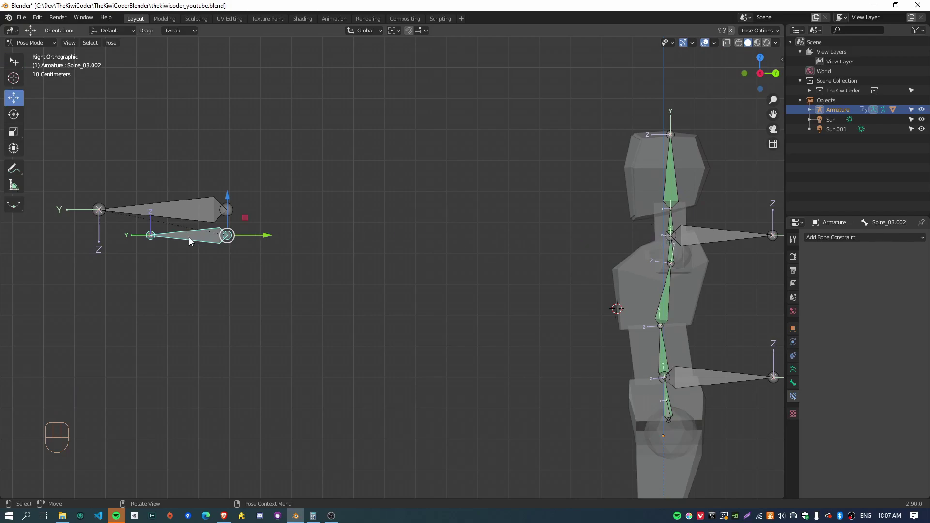
click(197, 236)
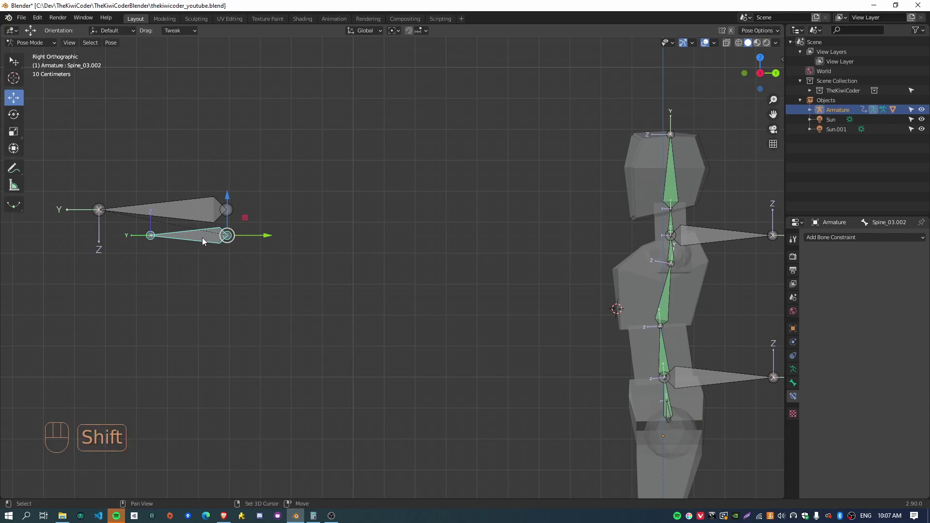
key(Tab)
key(g)
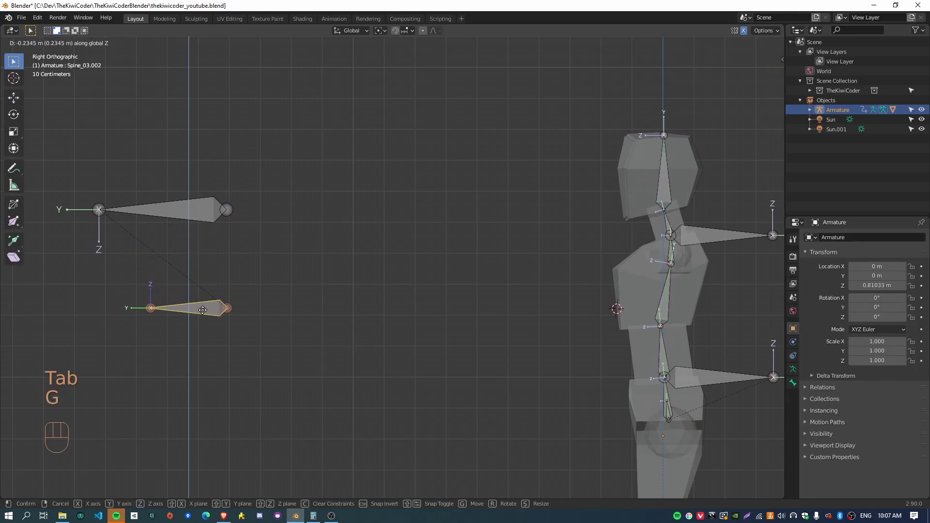
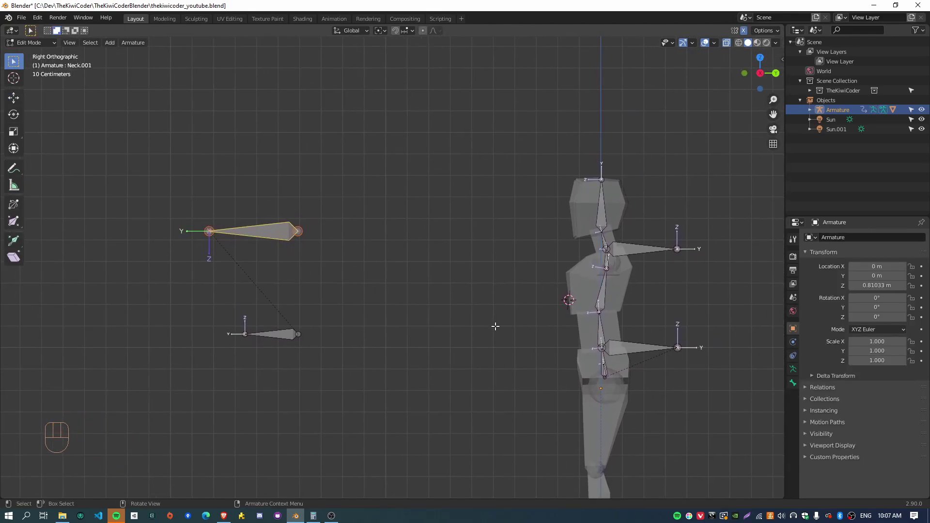
- Bend the neck via the head target, then set the Neck Damped Track to Track Axis Z at influence 0.5
key(Tab)
key(g)
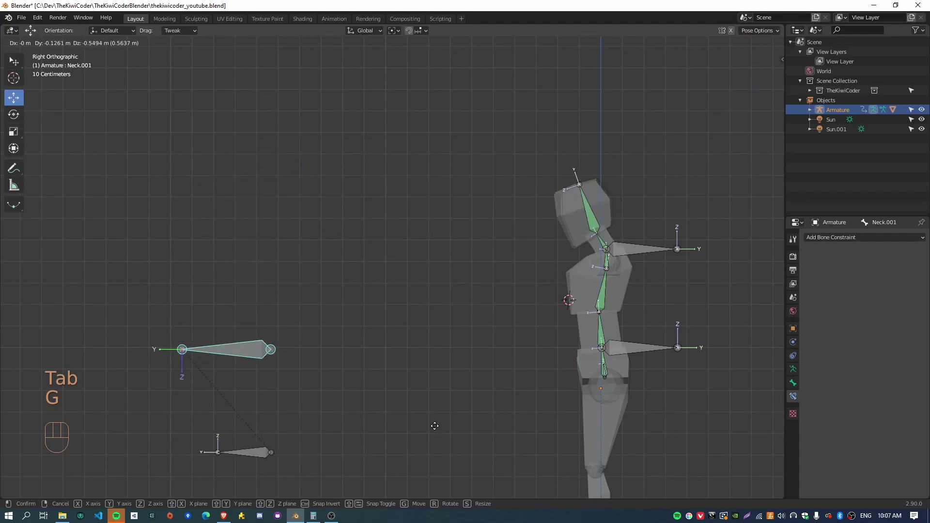
drag(390, 314, 444, 326)
drag(523, 340, 483, 321)
key(g)
drag(364, 319, 542, 240)
click(543, 240)
drag(398, 312, 470, 310)
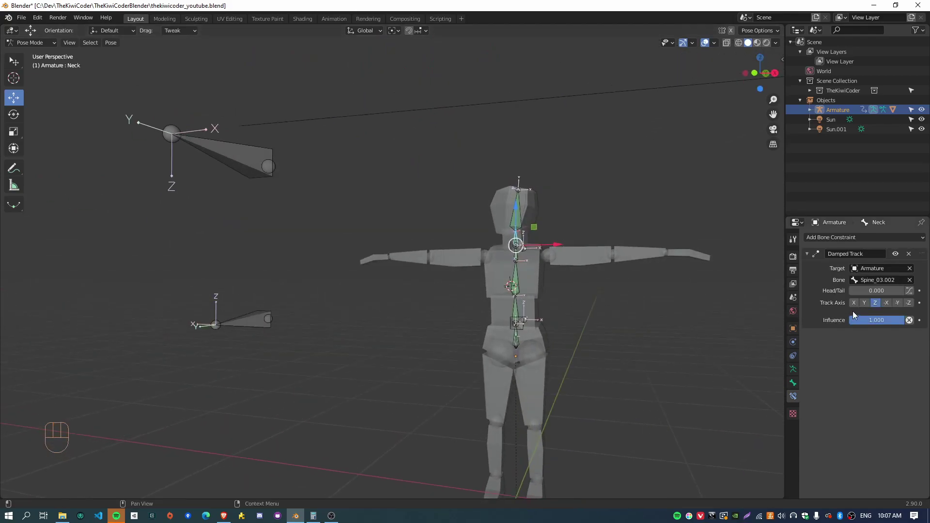
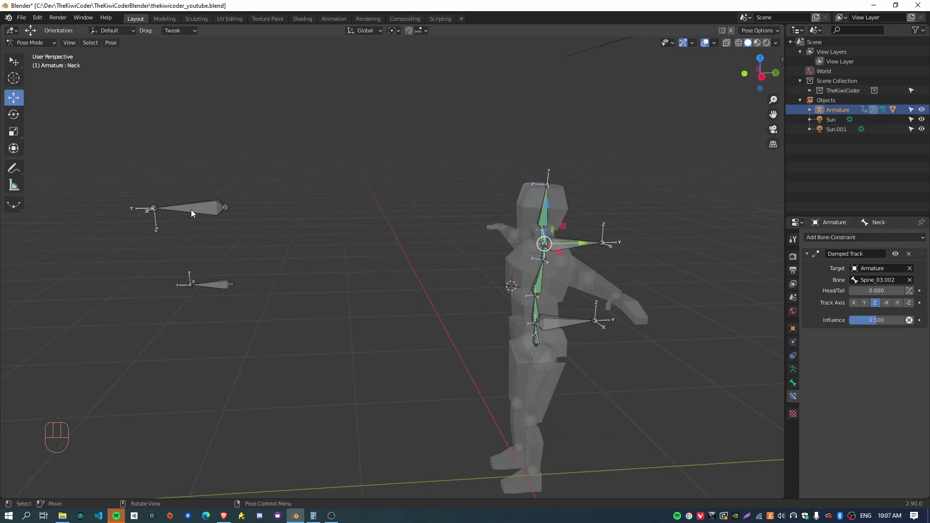
- From the right side, move the Neck.001 target to test the neck and inspect around the rig
key(KP_3)
click(198, 215)
key(g)
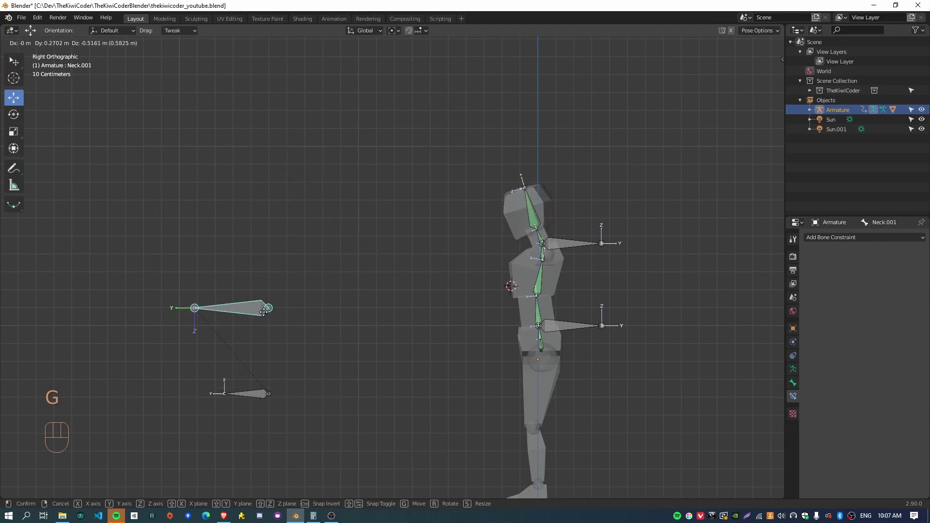
key(alt+g)
key(alt+r)
drag(380, 308, 485, 322)
middle_click(552, 306)
drag(577, 305, 519, 294)
drag(463, 314, 510, 302)
drag(533, 337, 500, 338)
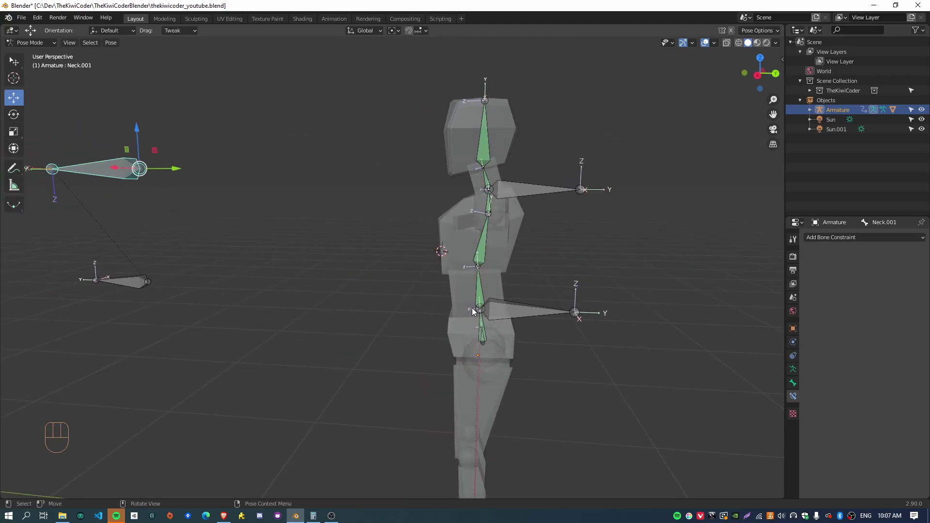
- Lower the Hips.001 bone into a crouch to test the targets
key(KP_3)
click(543, 310)
drag(423, 356, 415, 353)
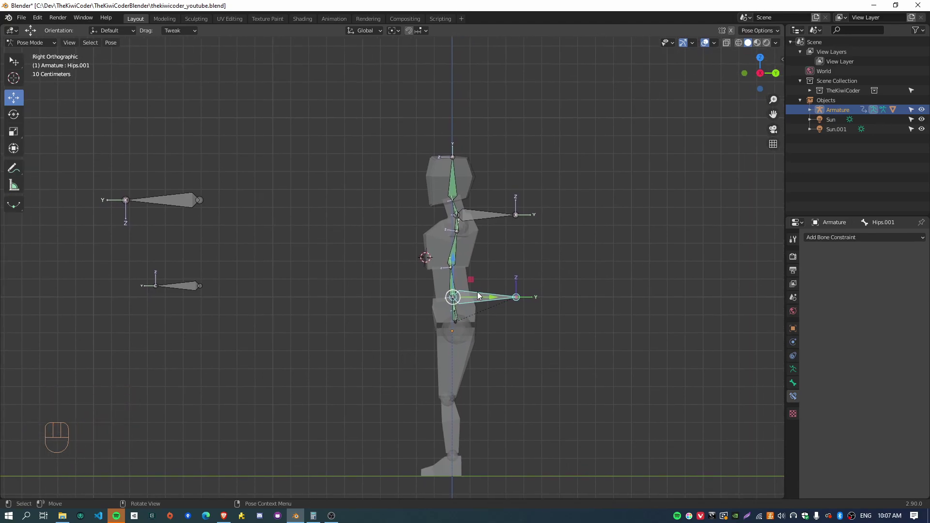
key(g)
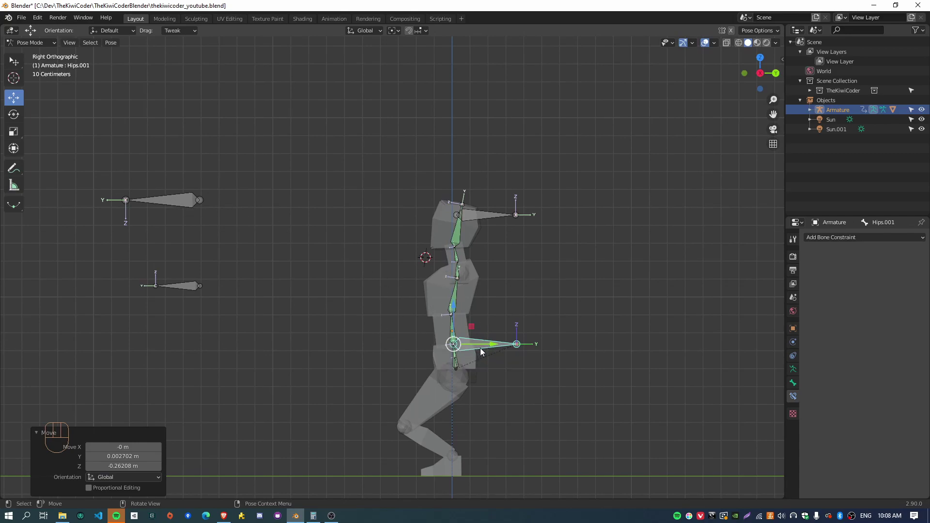
- Reset all bones to rest, then select Hips.001 and add the Neck.001 target to the selection
click(173, 206)
key(g)
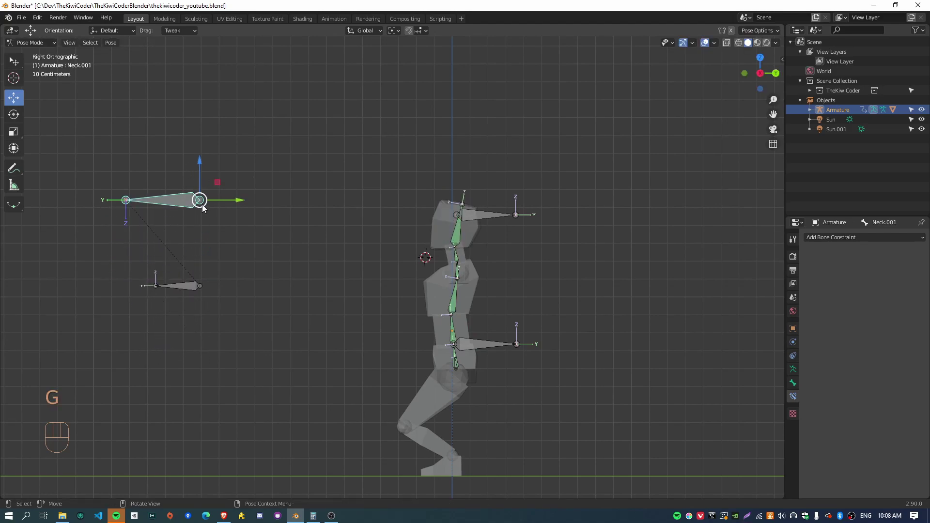
key(alt+g)
key(a)
key(alt+g)
key(alt+r)
click(476, 291)
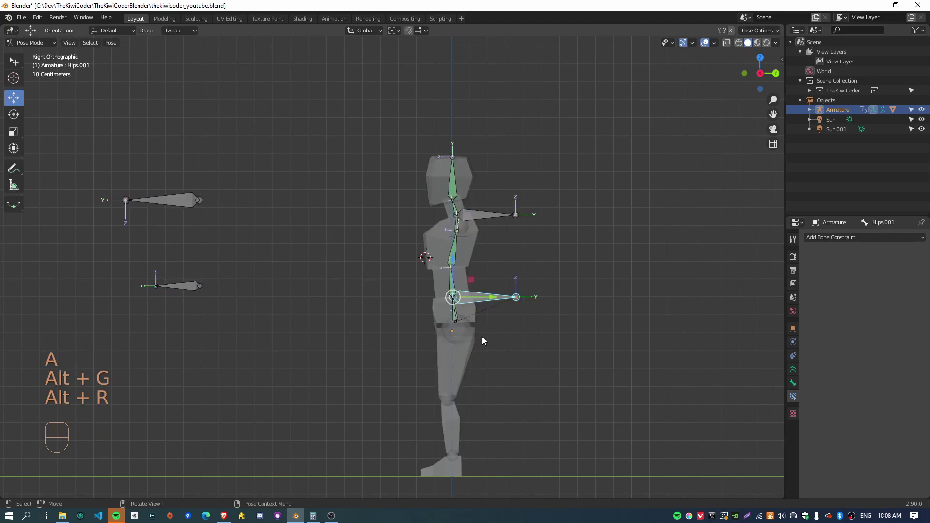
click(183, 201)
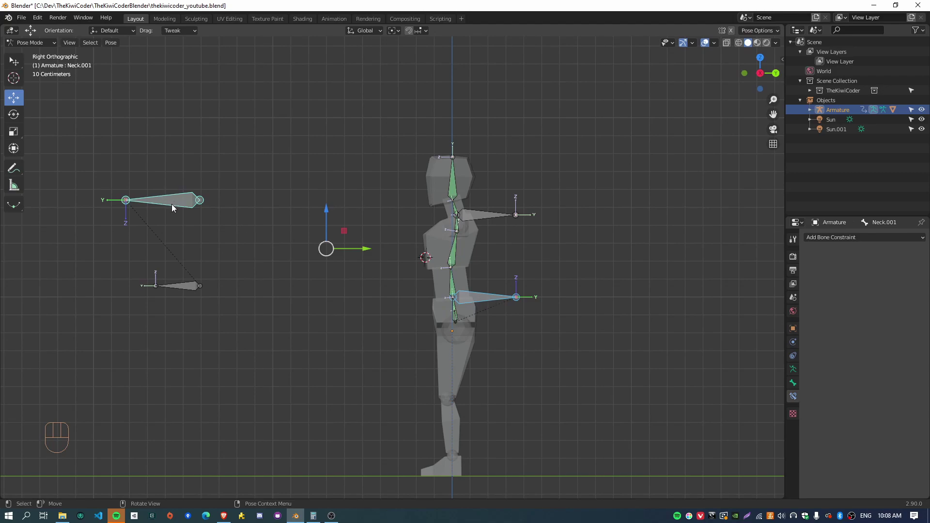
key(ctrl+shift+c)
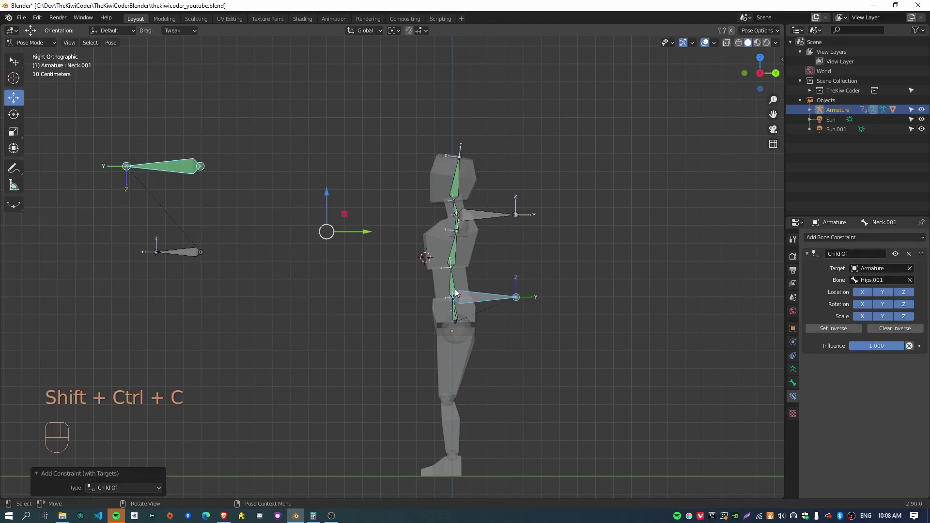
drag(370, 338, 427, 301)
click(485, 291)
key(r)
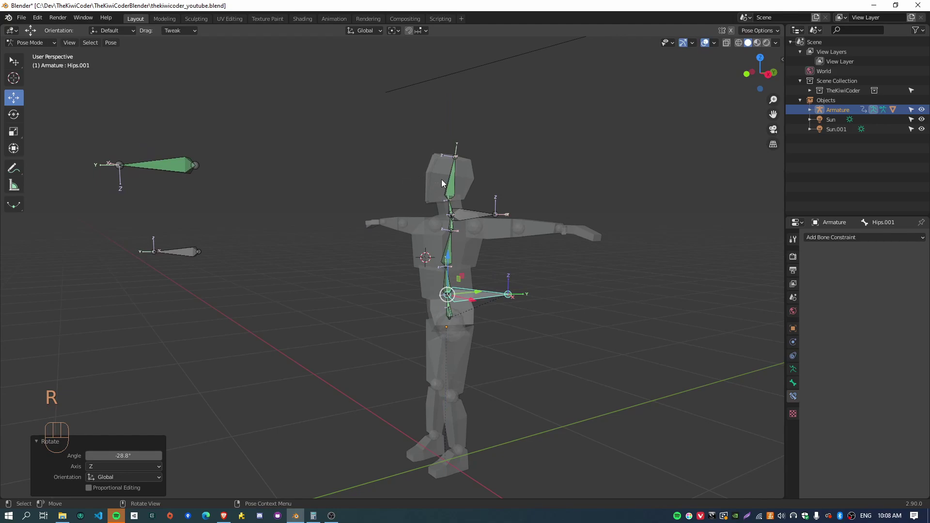
click(173, 167)
drag(858, 304, 926, 308)
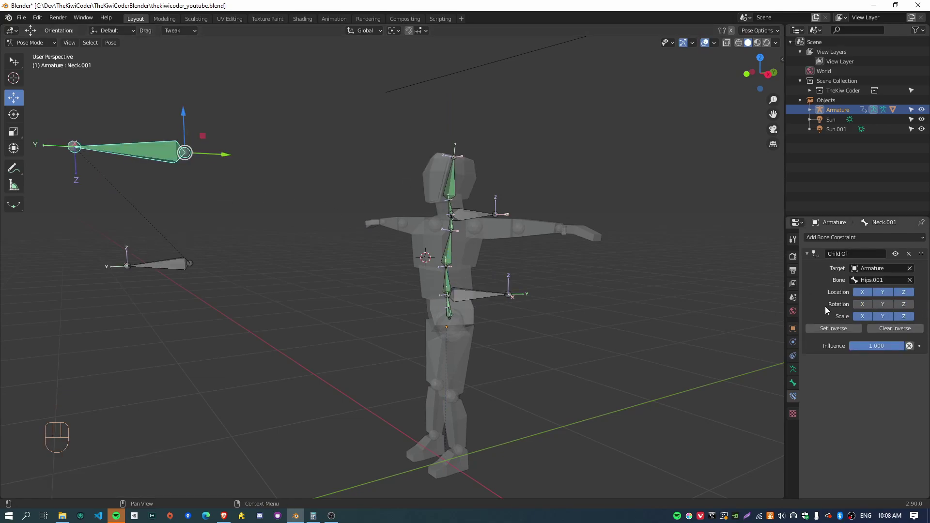
drag(872, 318, 923, 320)
drag(909, 315, 831, 312)
drag(363, 320, 356, 312)
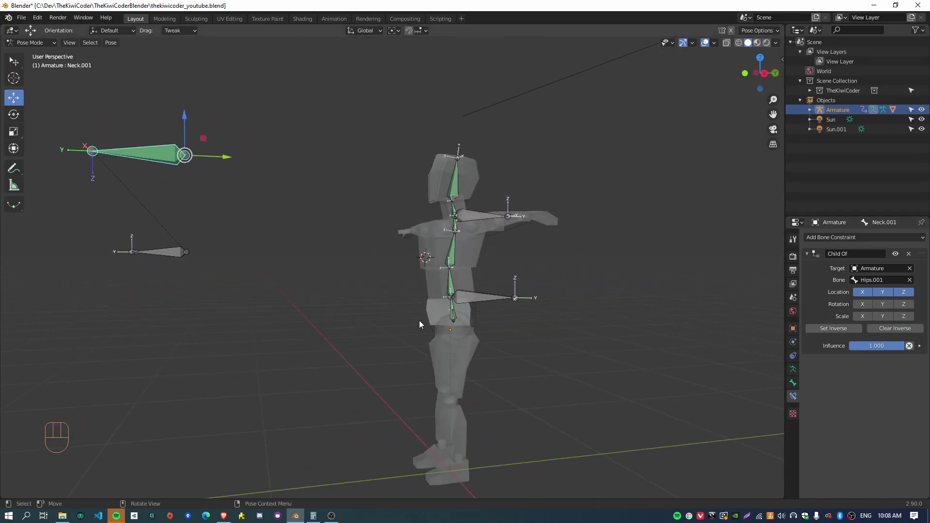
click(475, 299)
drag(416, 323, 479, 314)
key(r)
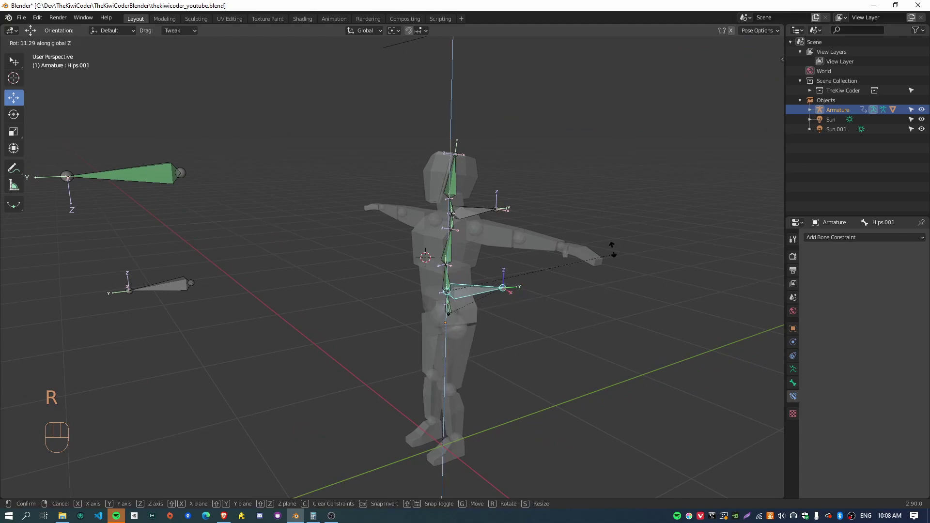
drag(514, 325, 498, 321)
key(alt+g)
key(alt+r)
key(g)
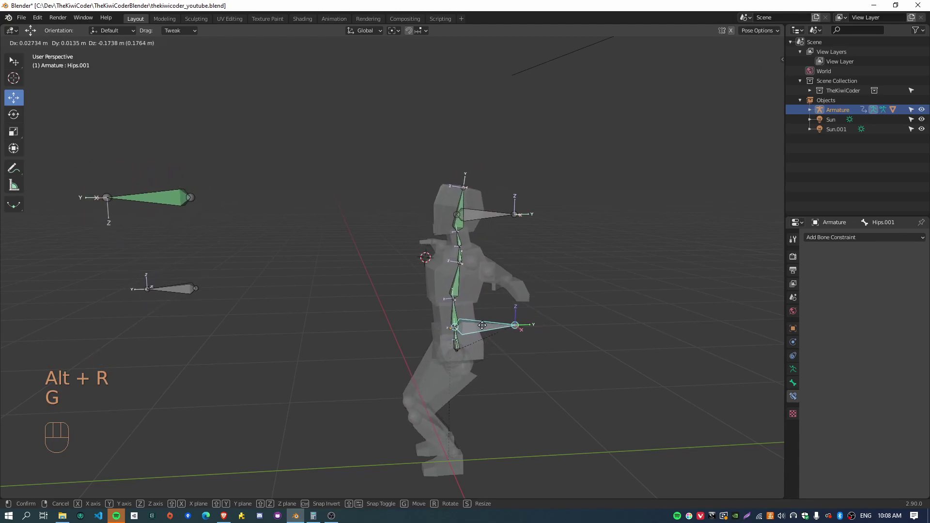
key(r)
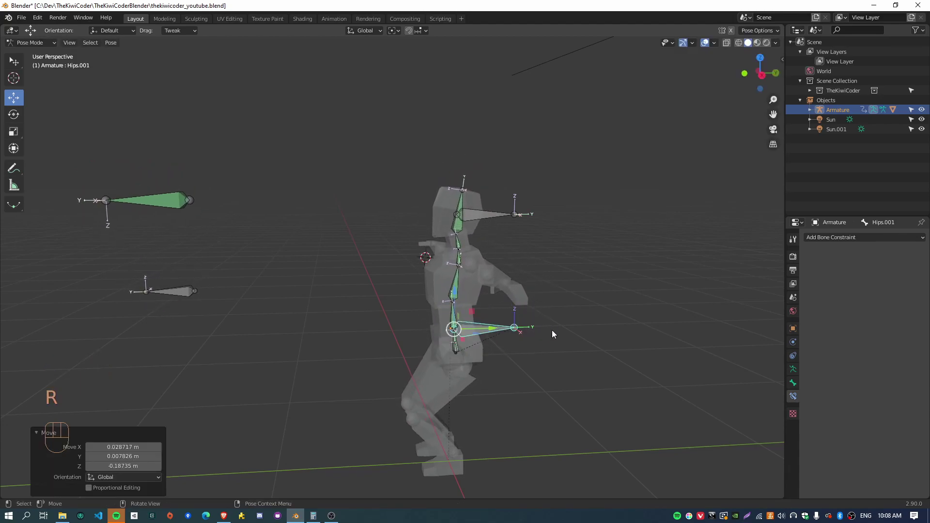
key(alt+g)
key(alt+r)
click(141, 156)
key(alt+g)
key(alt+r)
click(487, 295)
key(g)
click(494, 222)
drag(604, 295, 587, 296)
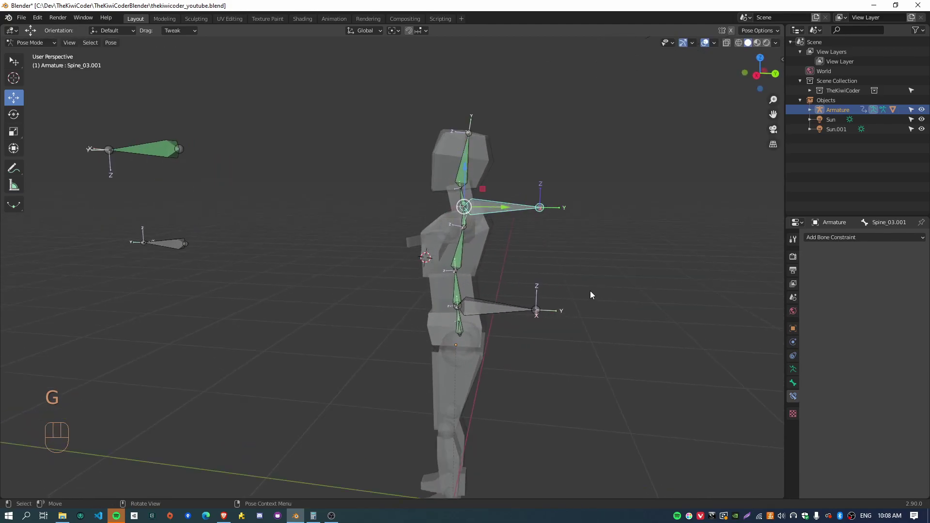
- Clear the pose's location and rotation and reselect bones in the viewport
middle_click(535, 282)
click(97, 139)
key(alt+g)
key(alt+r)
key(alt+g)
key(alt+r)
click(309, 241)
click(515, 194)
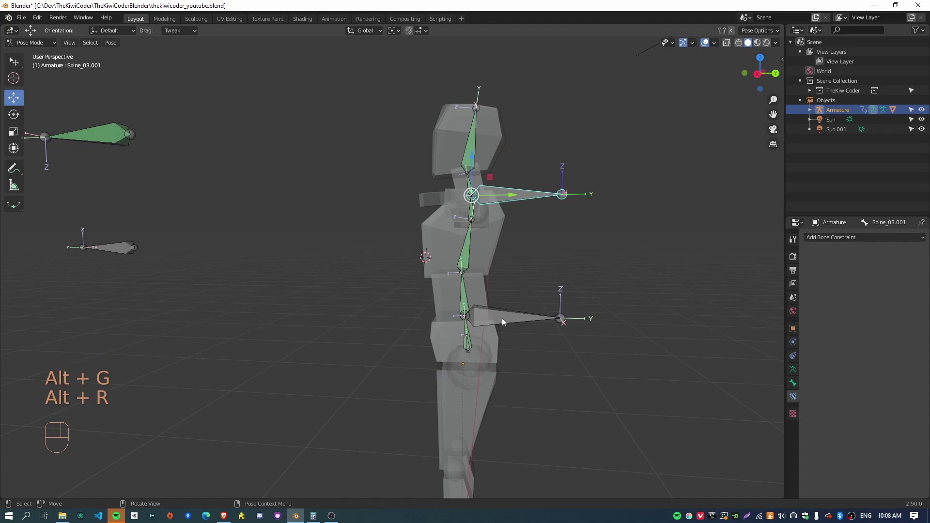
click(506, 322)
- Move the neck target to test it, then select Hips.001 and add the Spine_03.001 chest target
click(108, 134)
key(g)
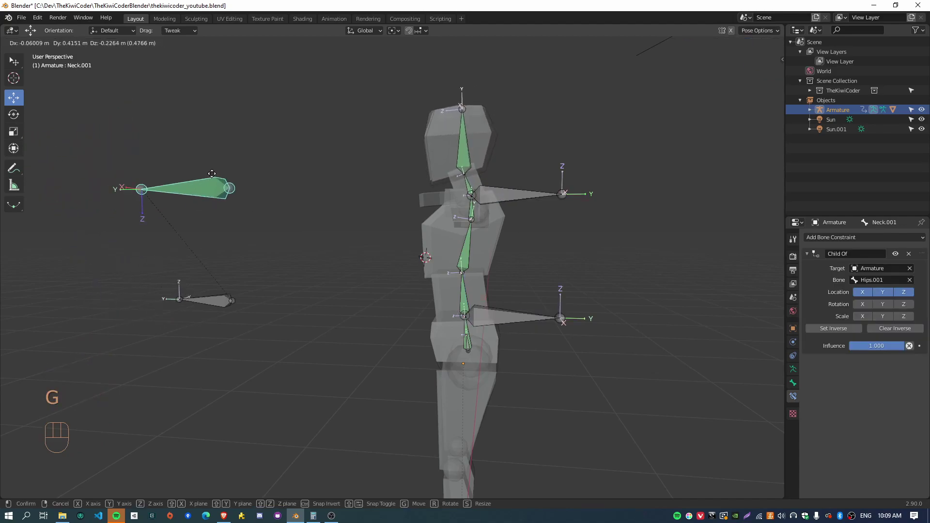
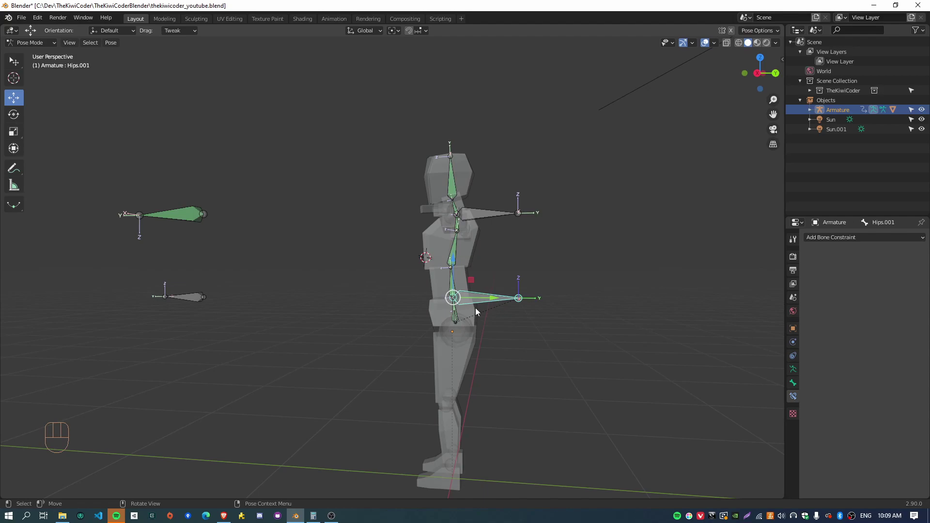
middle_click(303, 263)
click(495, 218)
drag(508, 273, 474, 271)
click(453, 309)
click(440, 179)
- Give the chest target a Child Of constraint on Hips.001 with Set Inverse, then reselect the hips
key(ctrl+shift+c)
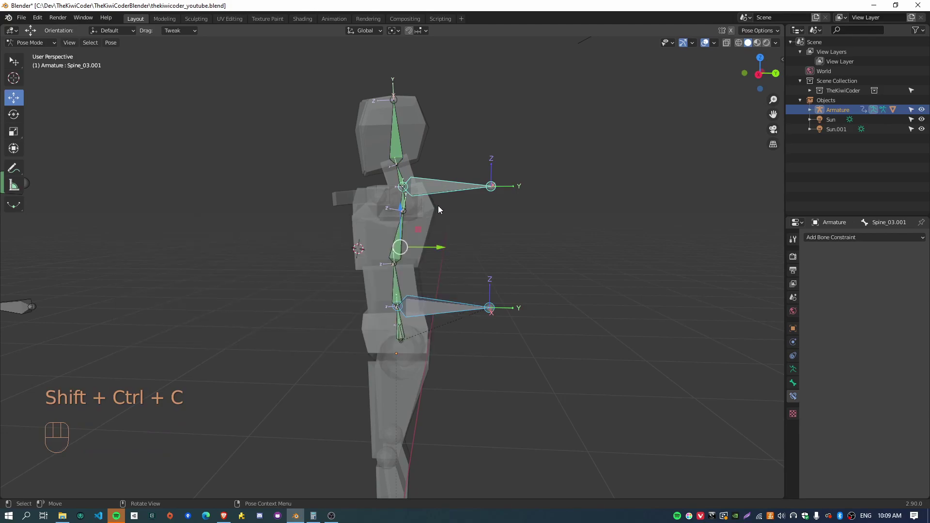
key(ctrl+shift+c)
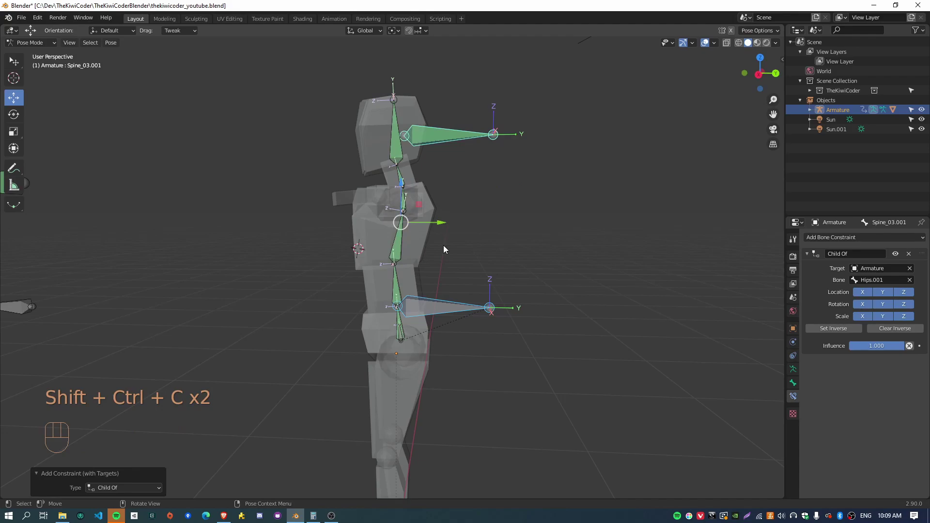
drag(863, 308, 913, 312)
drag(860, 319, 896, 323)
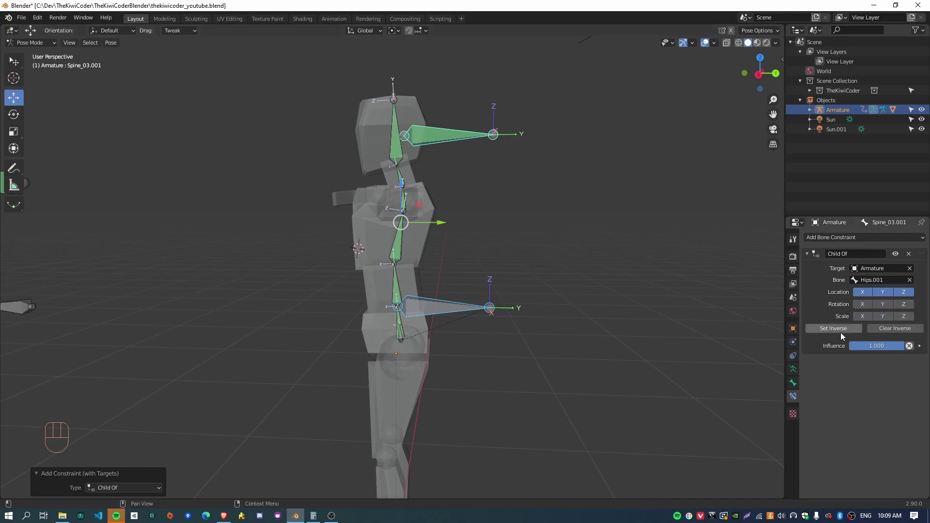
click(843, 333)
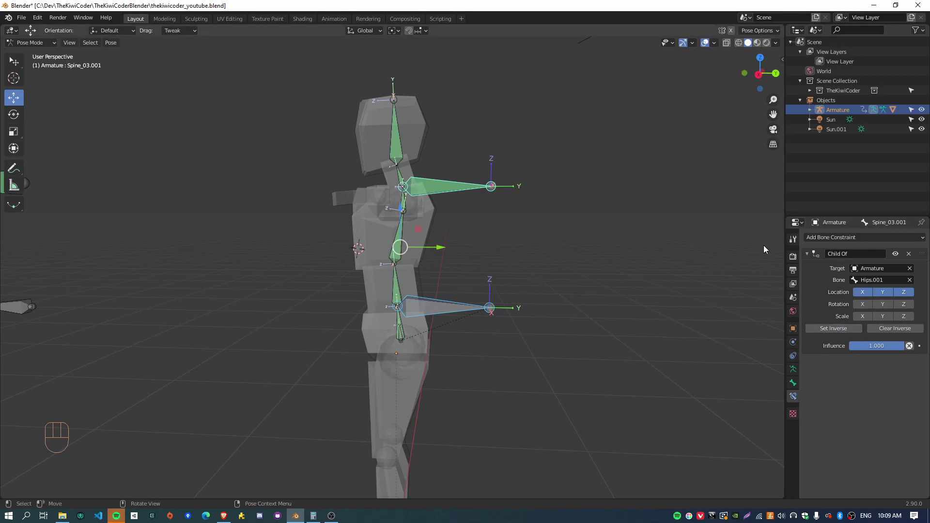
drag(504, 281, 531, 268)
click(474, 295)
key(g)
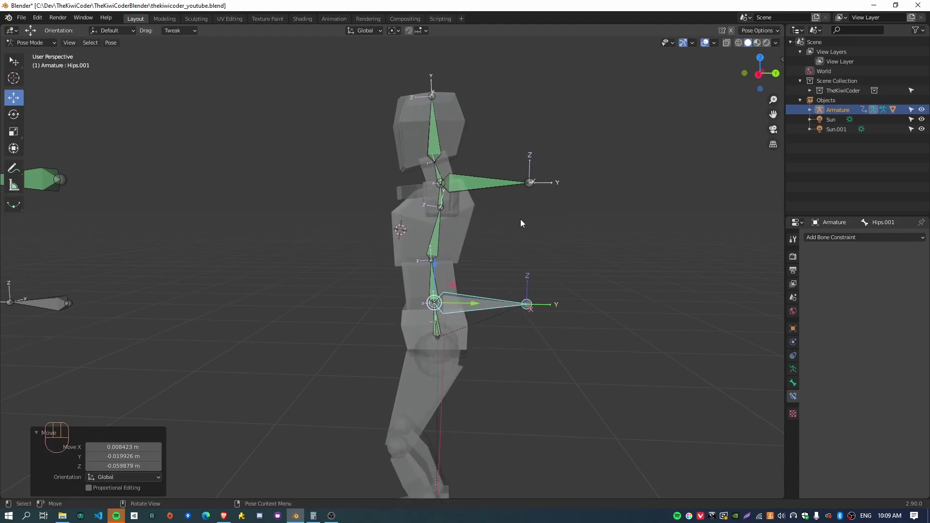
drag(363, 306, 399, 297)
click(495, 192)
key(r)
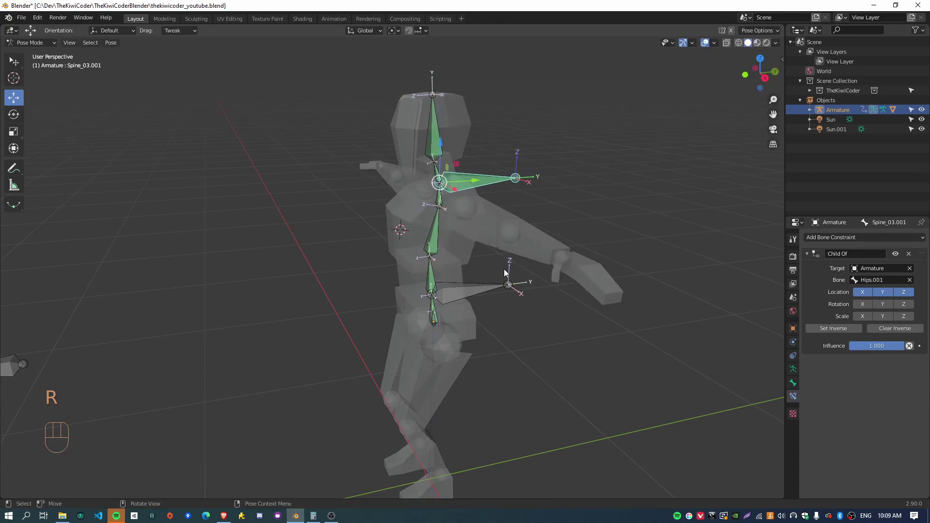
click(486, 295)
key(r)
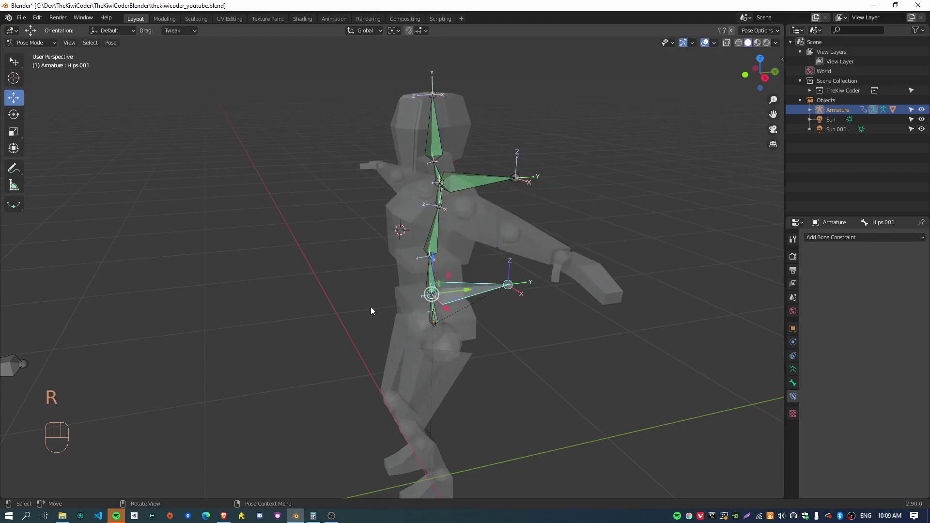
middle_click(334, 300)
drag(337, 309, 330, 287)
click(219, 221)
key(g)
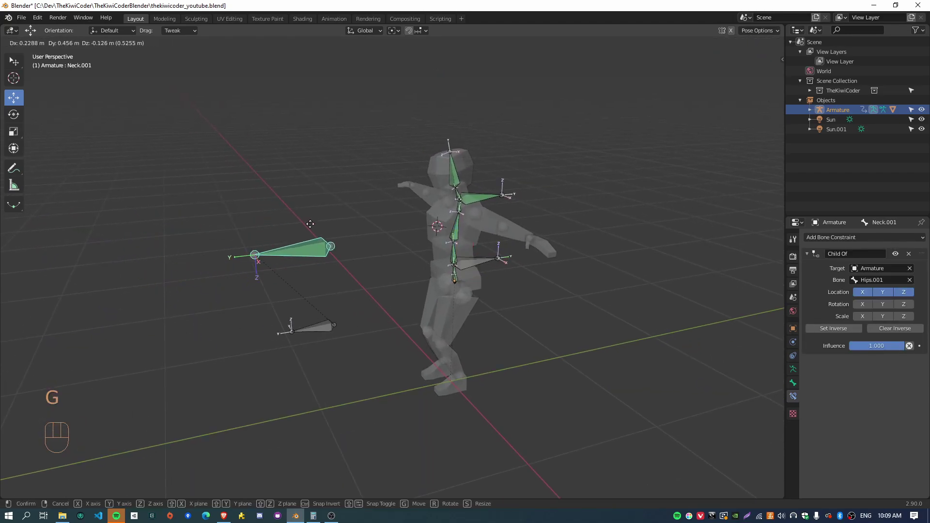
drag(579, 317, 530, 302)
key(a)
key(alt+g)
key(alt+r)
click(350, 277)
drag(352, 281, 373, 286)
click(202, 134)
key(Tab)
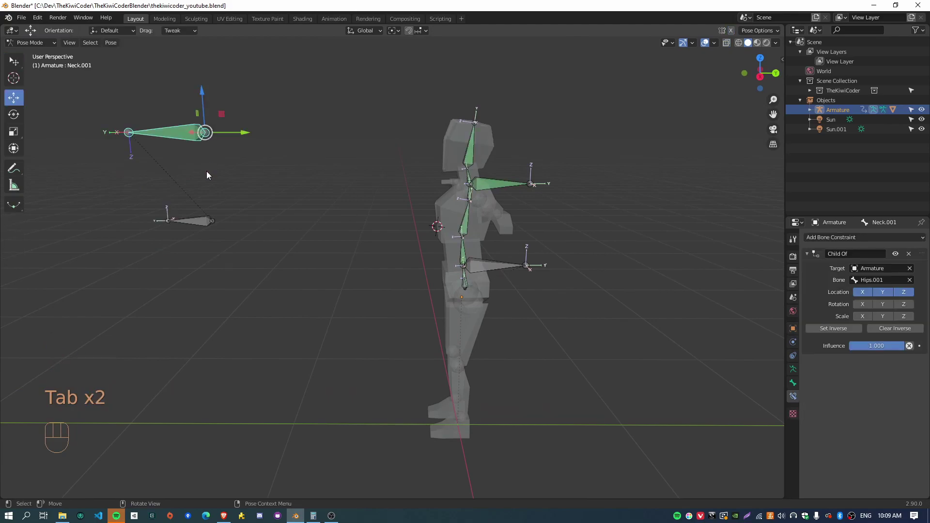
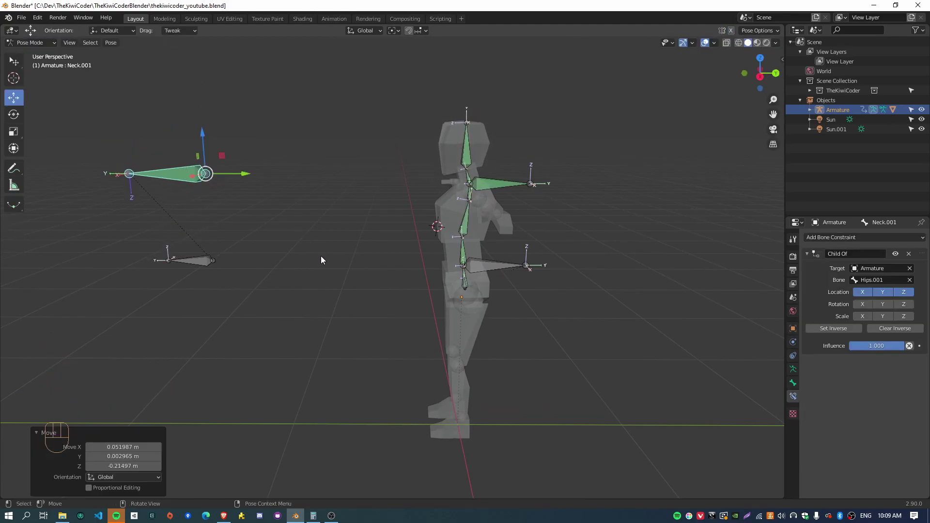
drag(327, 299, 268, 254)
click(177, 173)
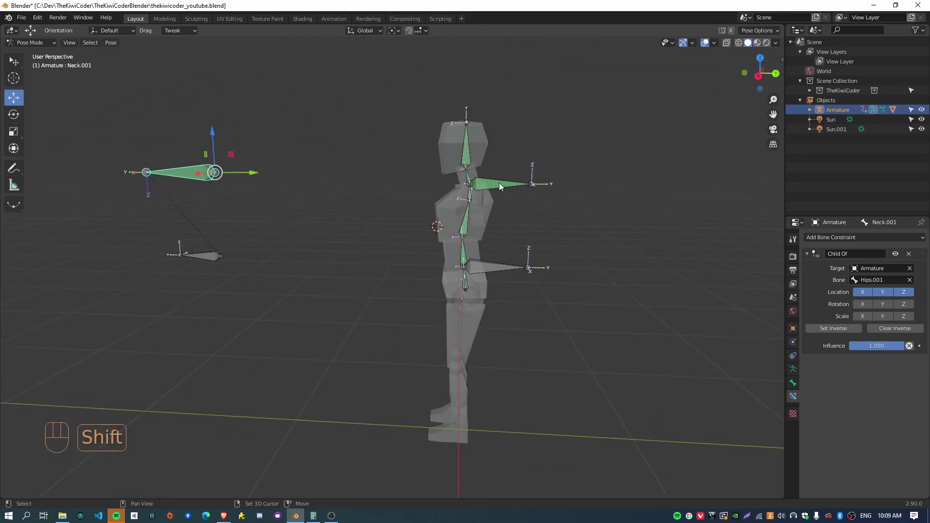
click(500, 188)
click(504, 268)
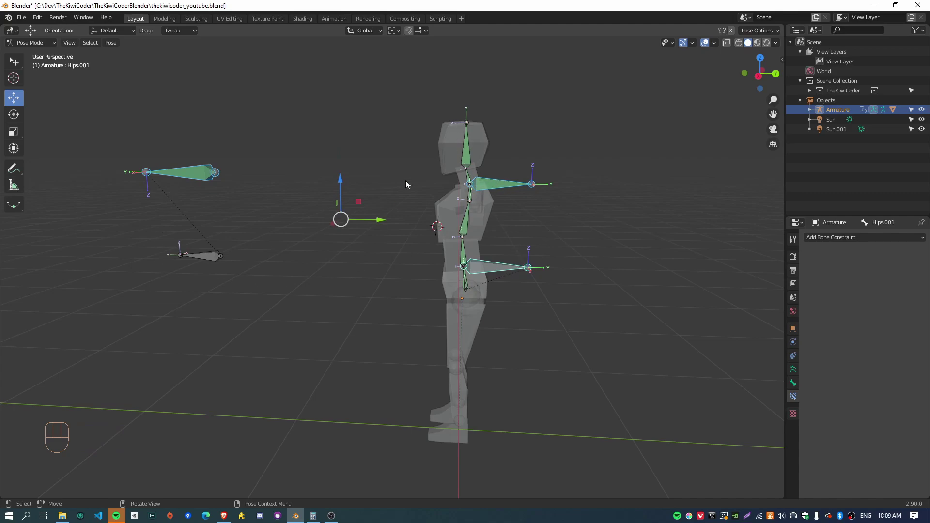
drag(416, 356, 430, 352)
drag(385, 332, 402, 323)
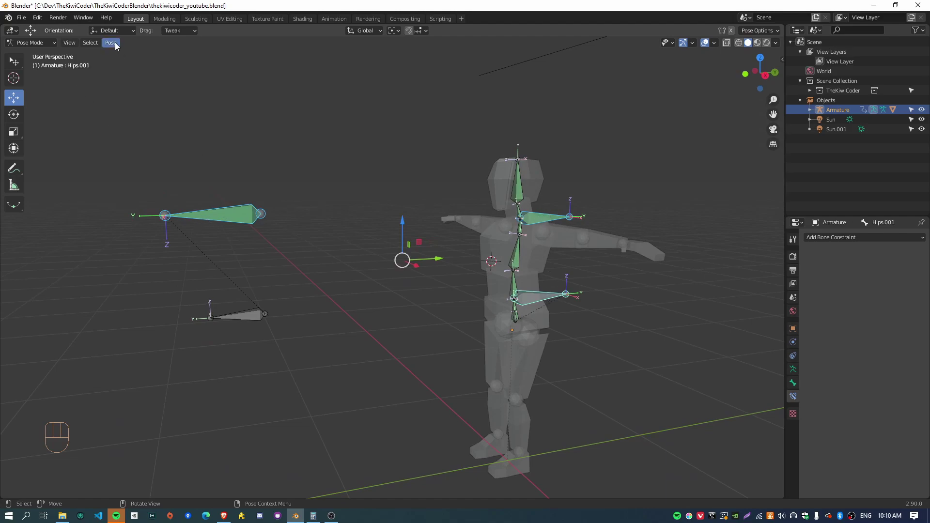
- In Object Data Skeleton layers, toggle off the bone layer holding the spine bones
drag(116, 46, 303, 359)
click(392, 357)
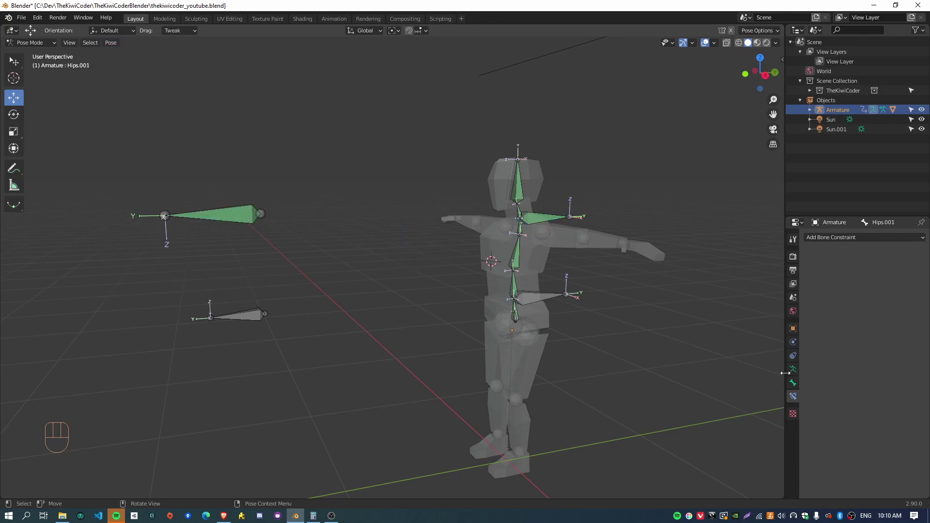
click(796, 371)
click(825, 291)
- Orbit to the rig, select the hips control and start lowering it into a crouch
drag(684, 370, 637, 357)
drag(551, 363, 486, 341)
drag(400, 332, 427, 310)
click(542, 283)
key(g)
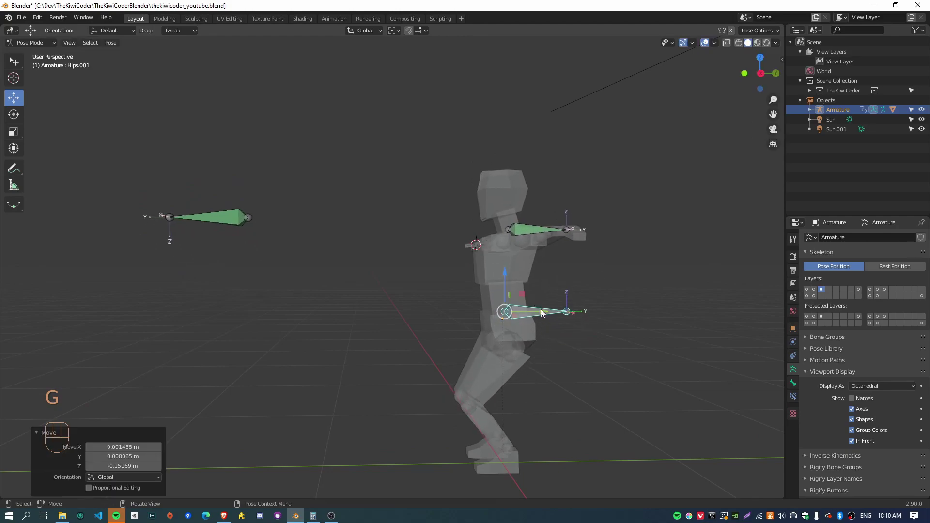
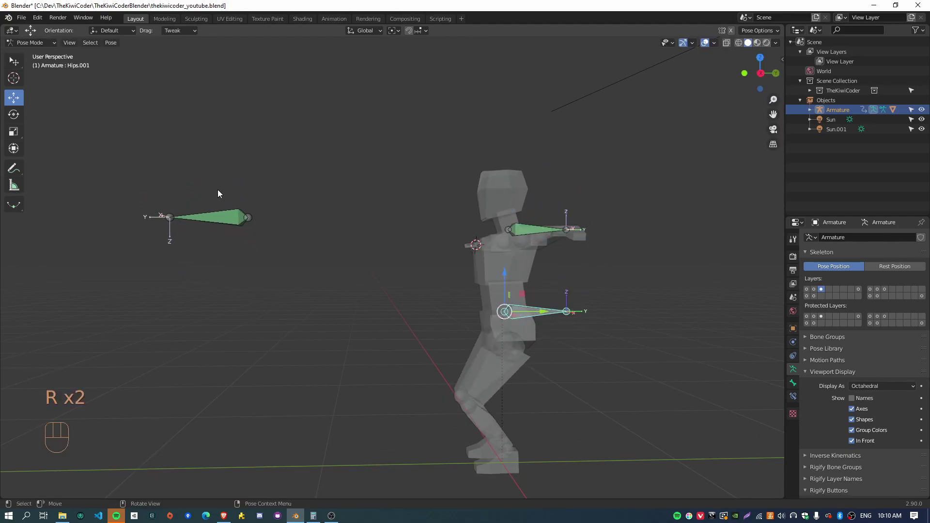
- Rotate the Neck.001 target to check the head follows, viewing from the side
click(209, 216)
drag(248, 280, 303, 292)
key(r)
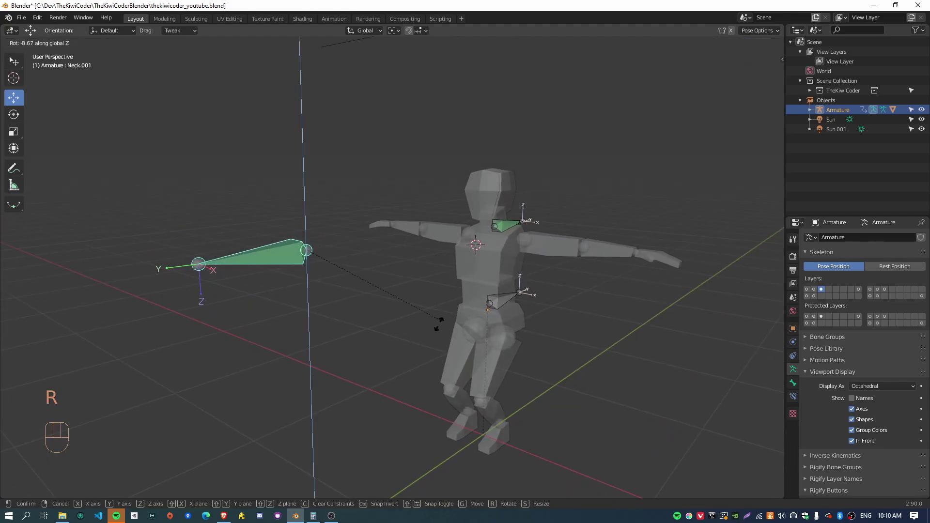
key(g)
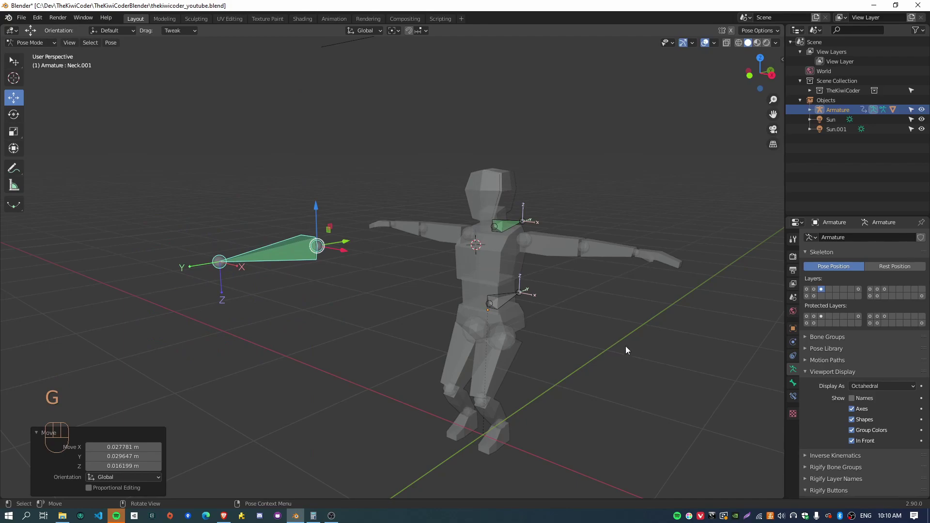
drag(626, 359, 570, 349)
- Select all bones and clear location and rotation back to the standing T-pose
key(a)
key(alt+g)
key(alt+r)
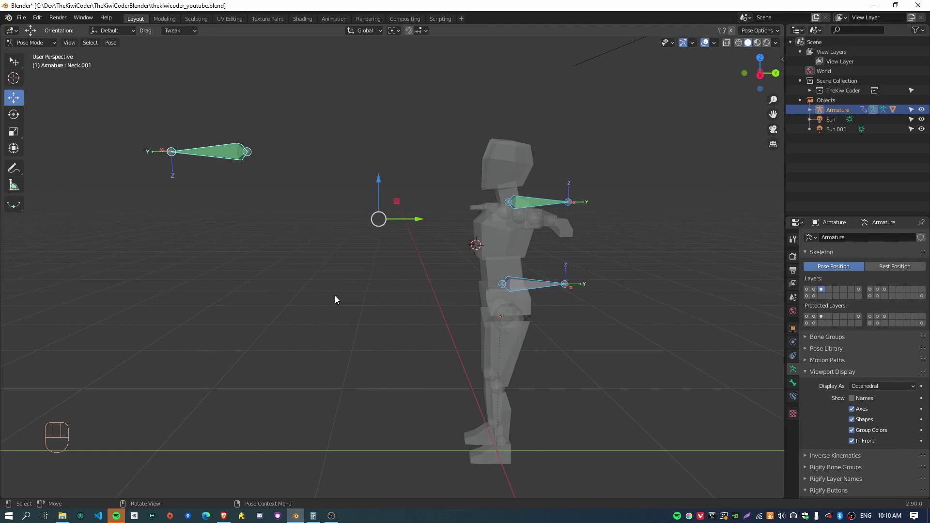
click(222, 146)
drag(320, 285, 313, 300)
drag(293, 256, 356, 261)
- Orbit around the mannequin to inspect the rest pose with only target bones shown
middle_click(592, 364)
drag(659, 376, 596, 351)
drag(441, 375, 506, 409)
drag(442, 347, 513, 361)
drag(597, 389, 551, 386)
drag(533, 393, 483, 364)
drag(438, 352, 429, 352)
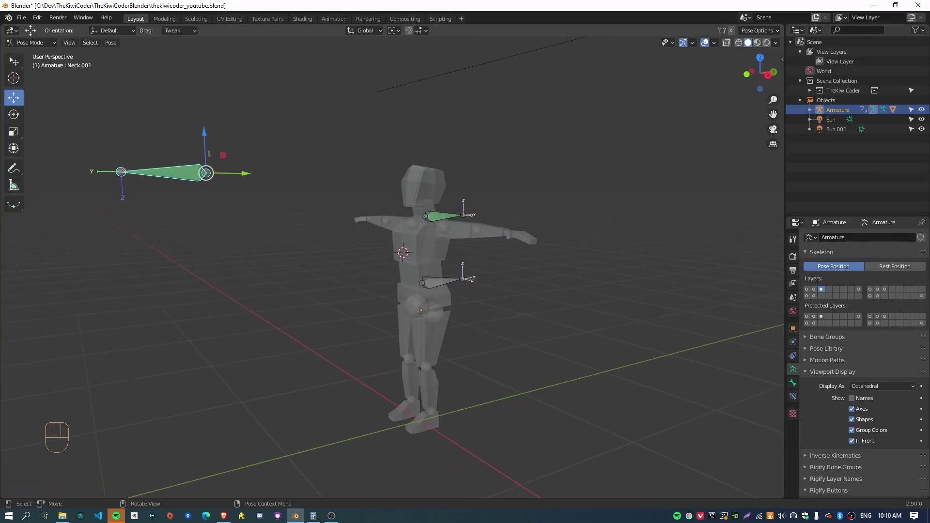